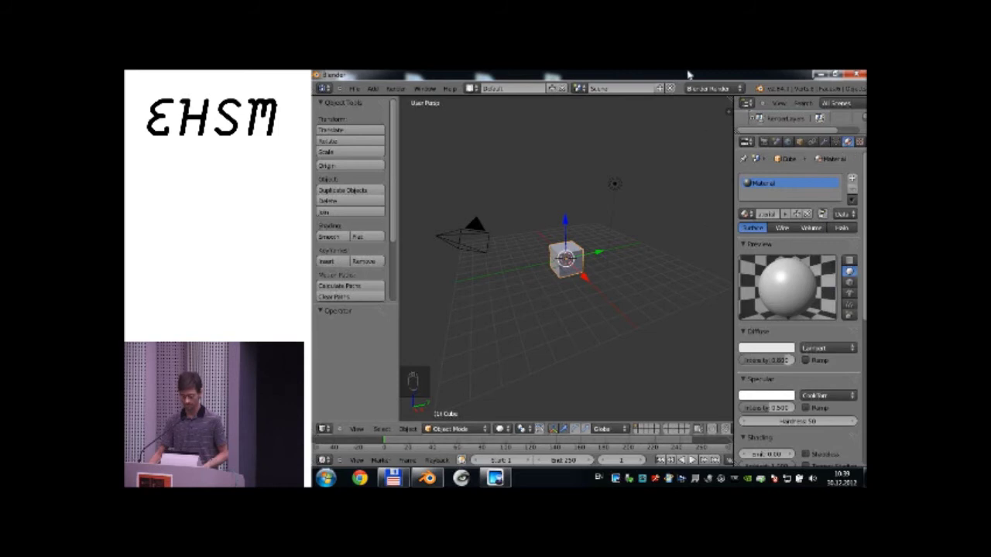
Switch the render engine to Cycles and zoom in on the default cube.
drag(700, 89, 701, 130)
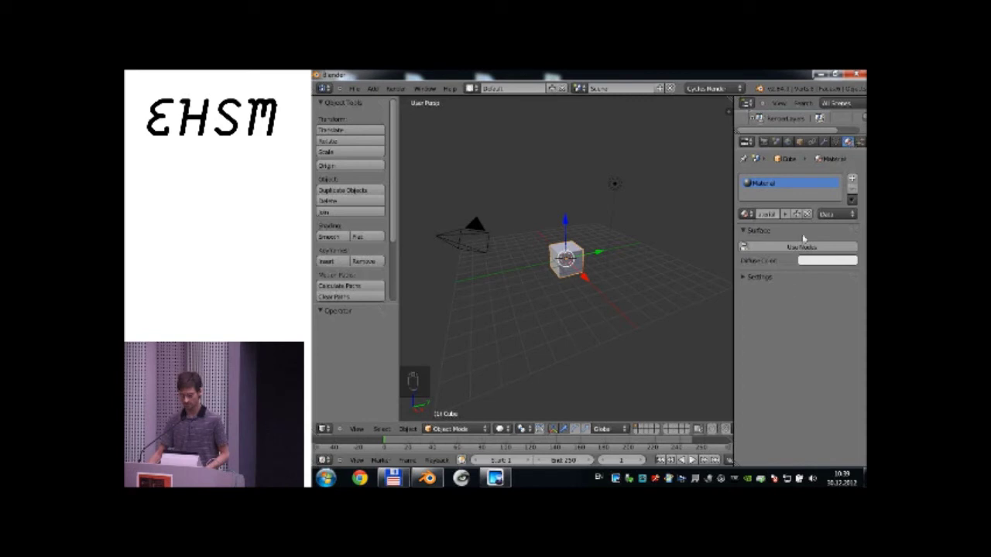
drag(694, 88, 723, 123)
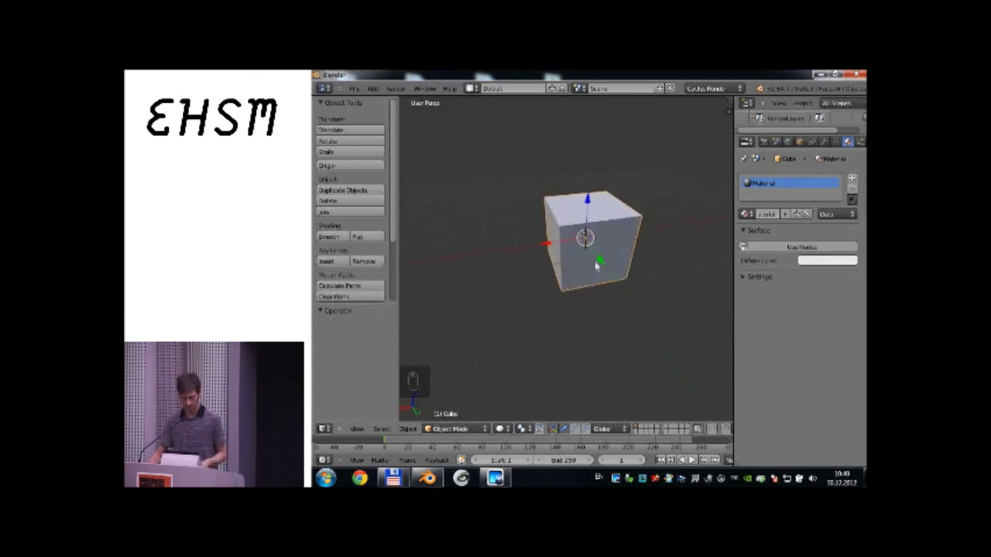
Enter Edit Mode on the cube, try grabbing a corner vertex and cancel the move.
key(Tab)
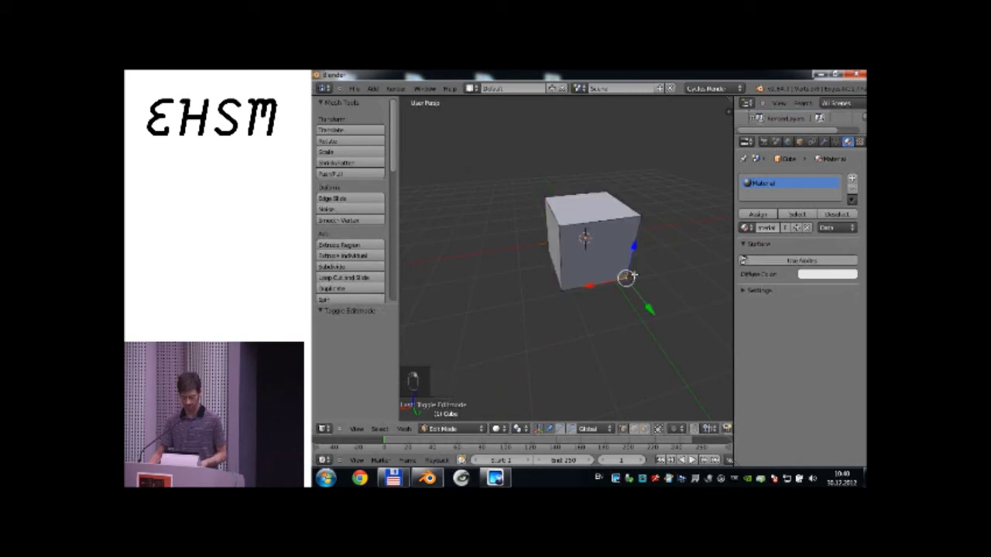
key(g)
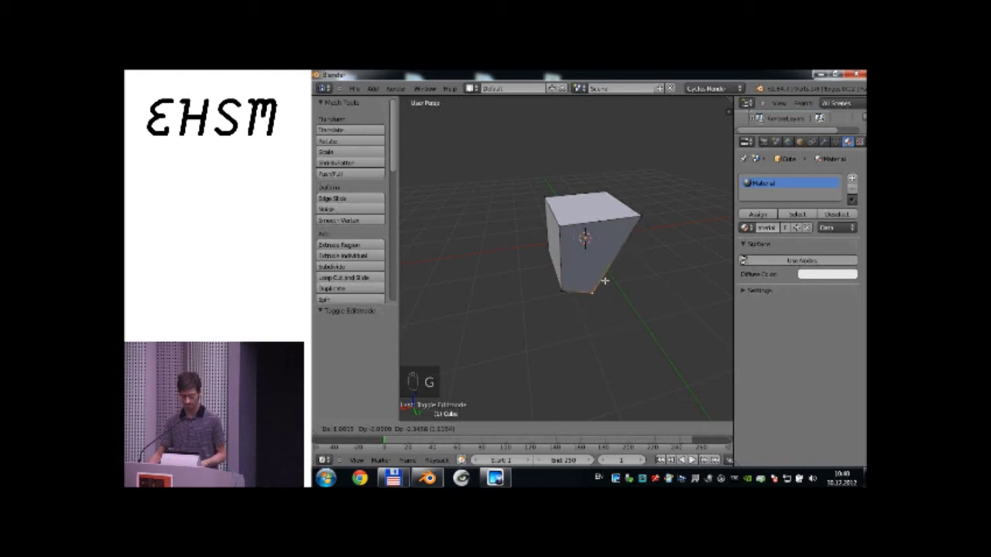
key(g)
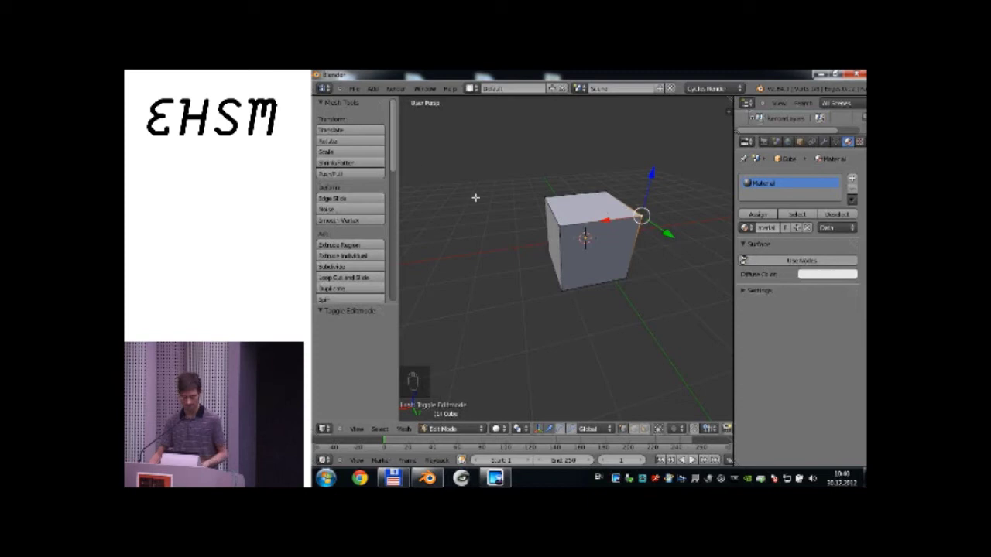
key(Tab)
key(g)
Select a corner vertex, then all the cube's vertices, and toggle back to Object Mode.
click(637, 212)
key(Tab)
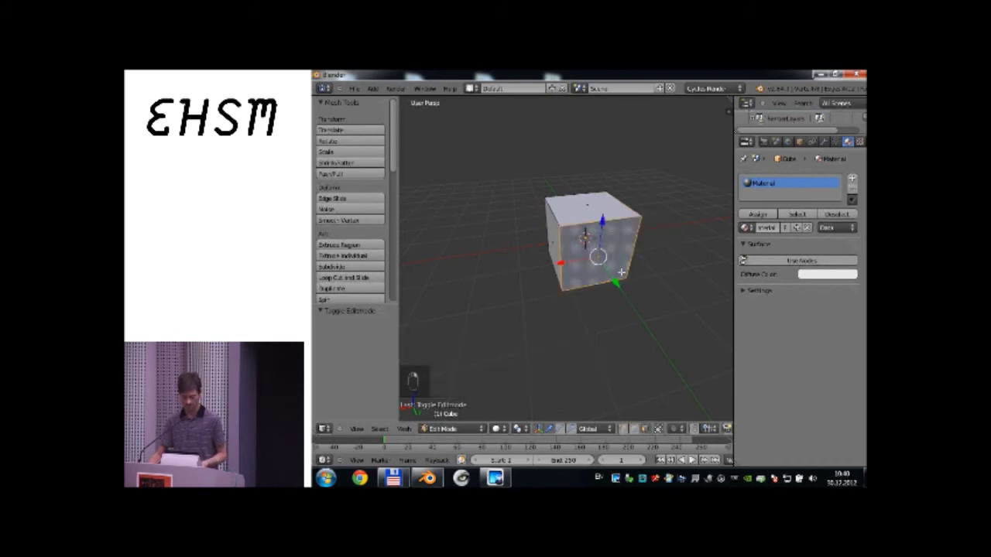
key(g)
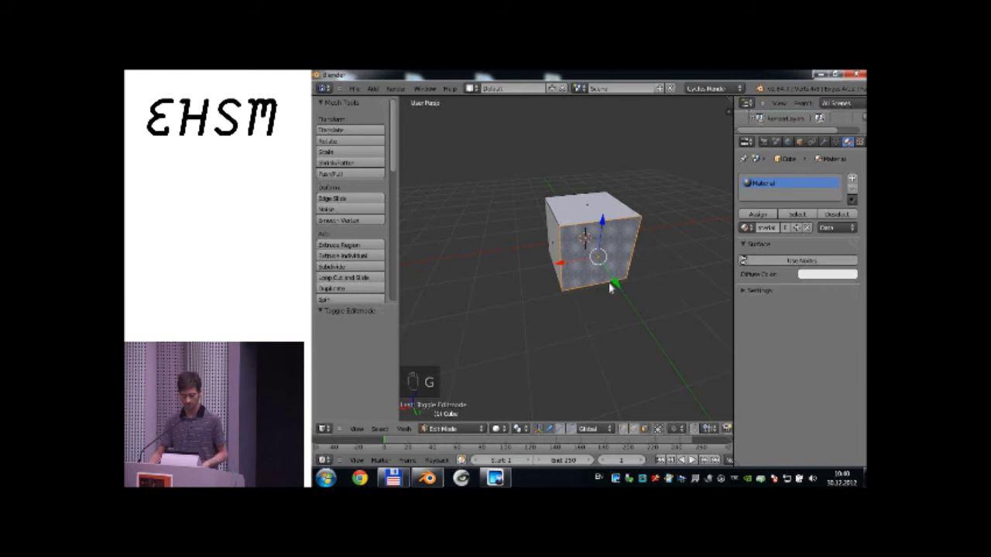
key(Tab)
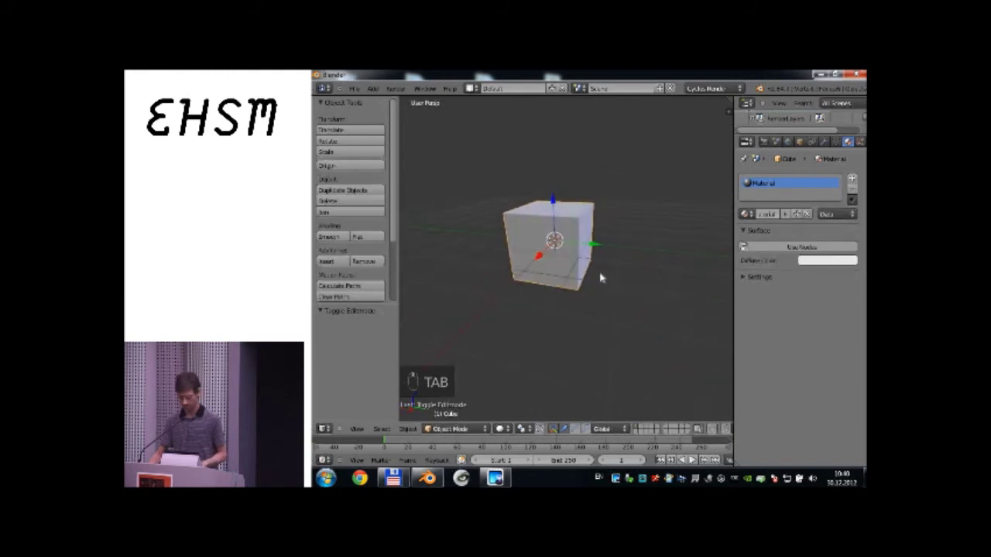
Delete the cube's vertices down to a single face and extrude an edge into a new face.
key(Tab)
key(Delete)
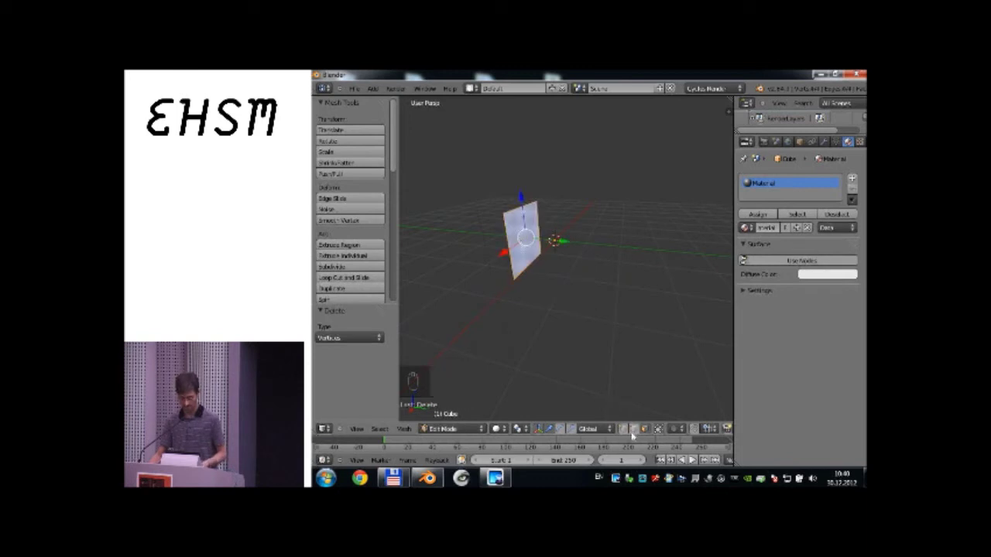
key(e)
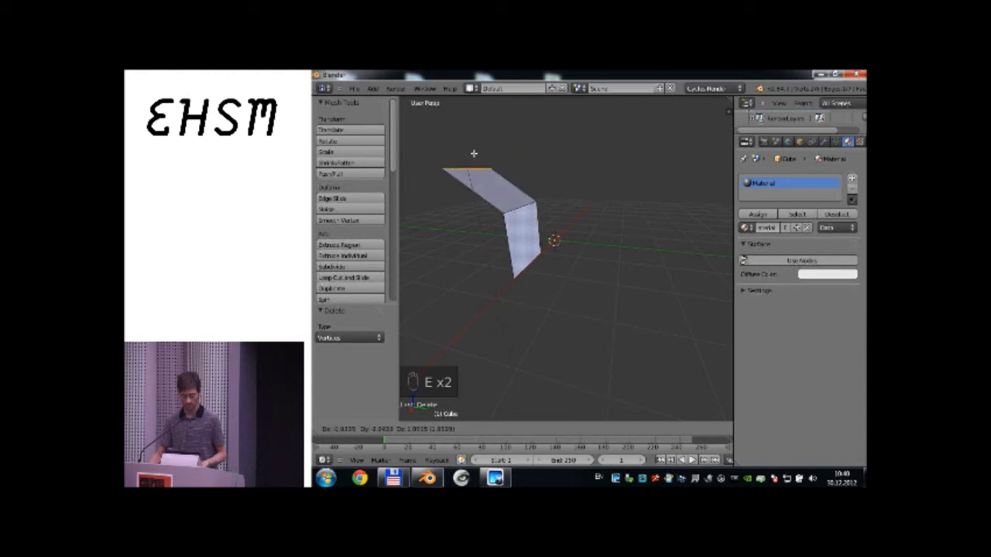
key(e)
Extrude another face to continue the bent step profile and inspect it from around.
key(g)
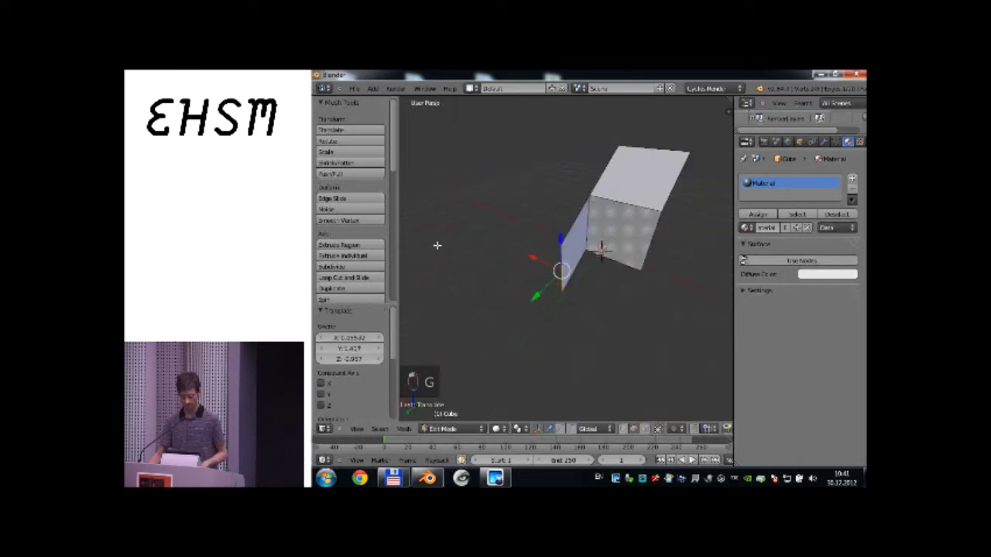
key(g)
drag(667, 480, 667, 480)
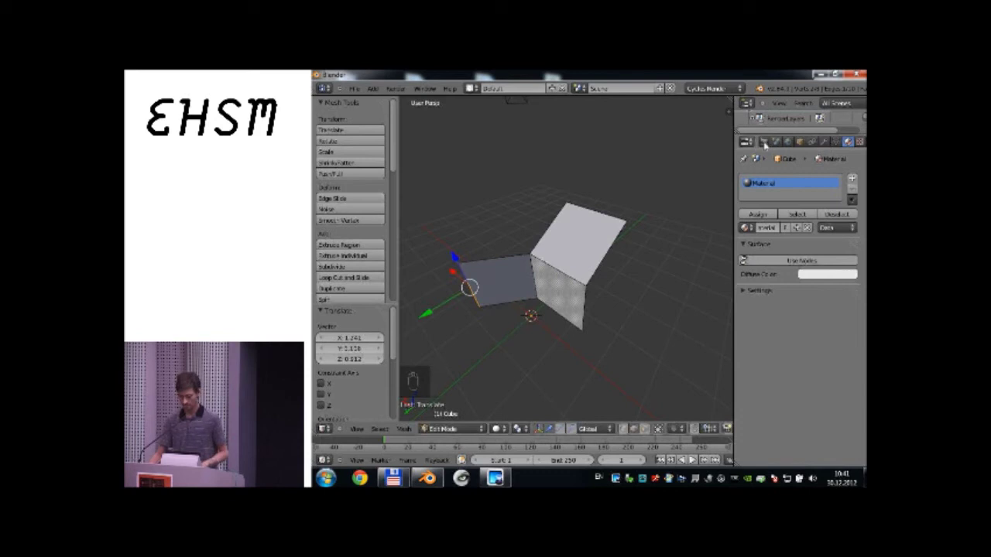
drag(667, 480, 667, 480)
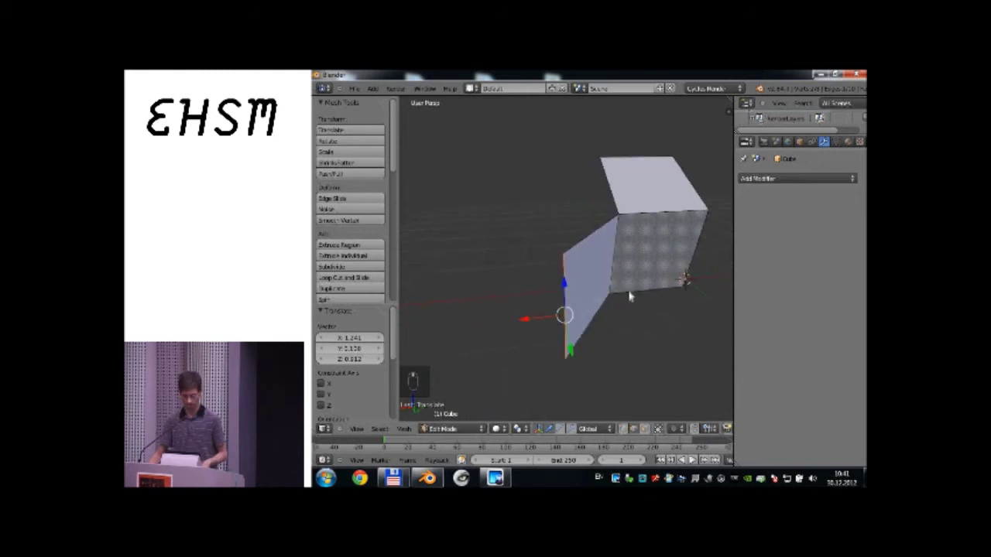
Add an Array modifier repeating the step into a long row, raise its Count, and add a second Array.
key(Tab)
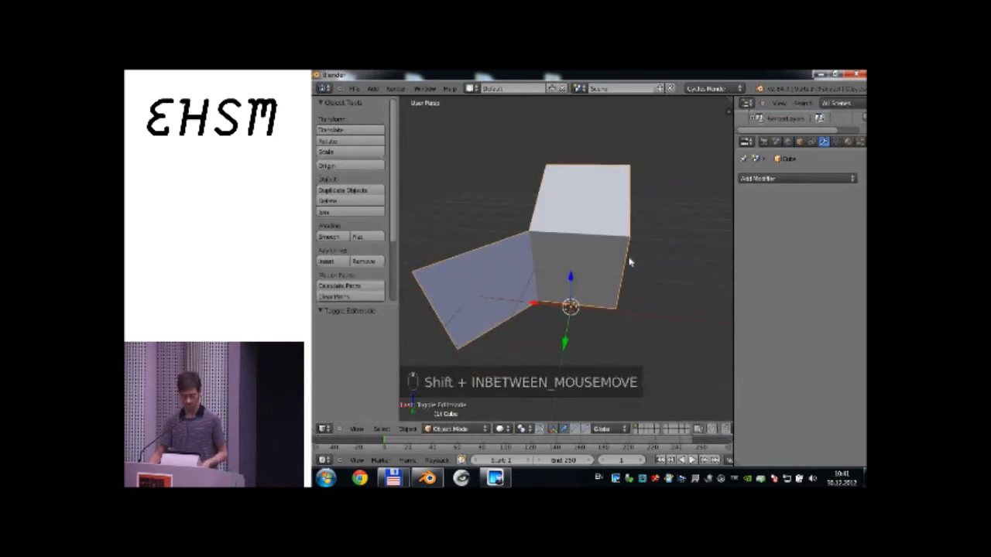
key(shift+Tab)
key(g)
key(Tab)
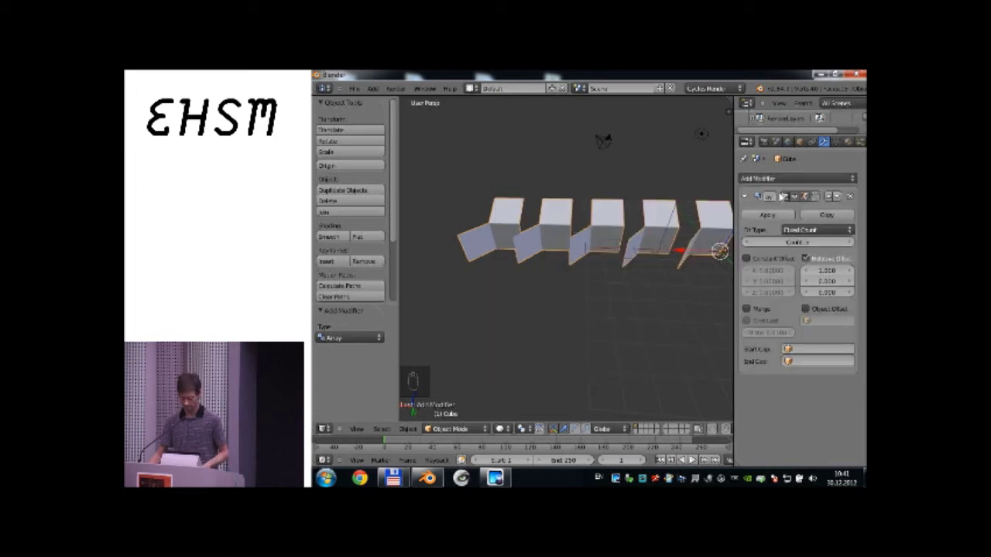
drag(767, 182, 624, 211)
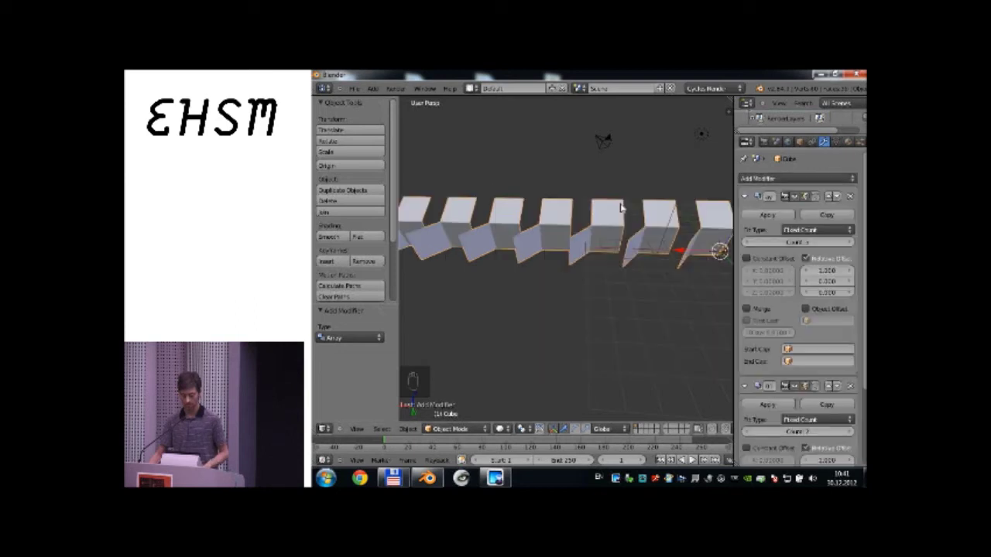
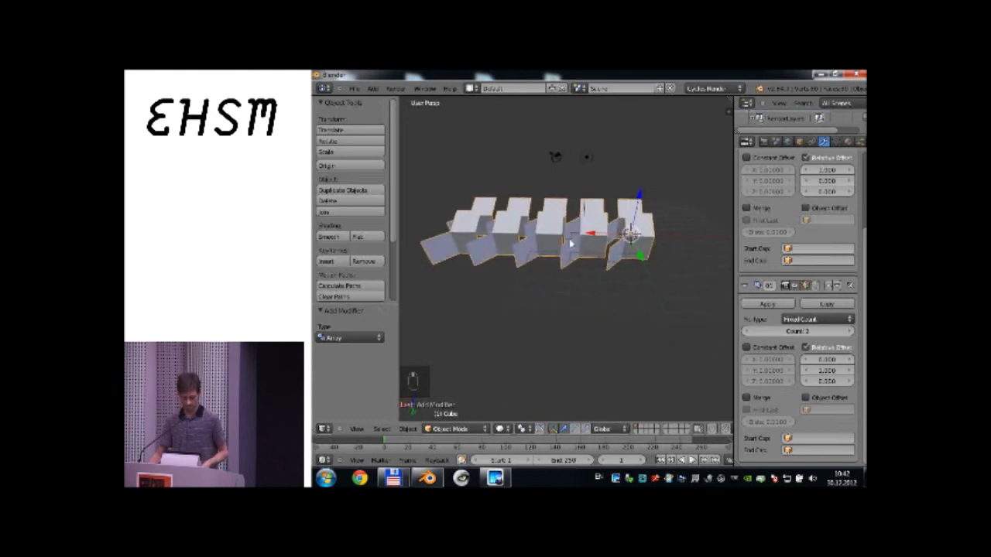
Tweak the mesh briefly, return to Object Mode and remove the second Array modifier.
key(Tab)
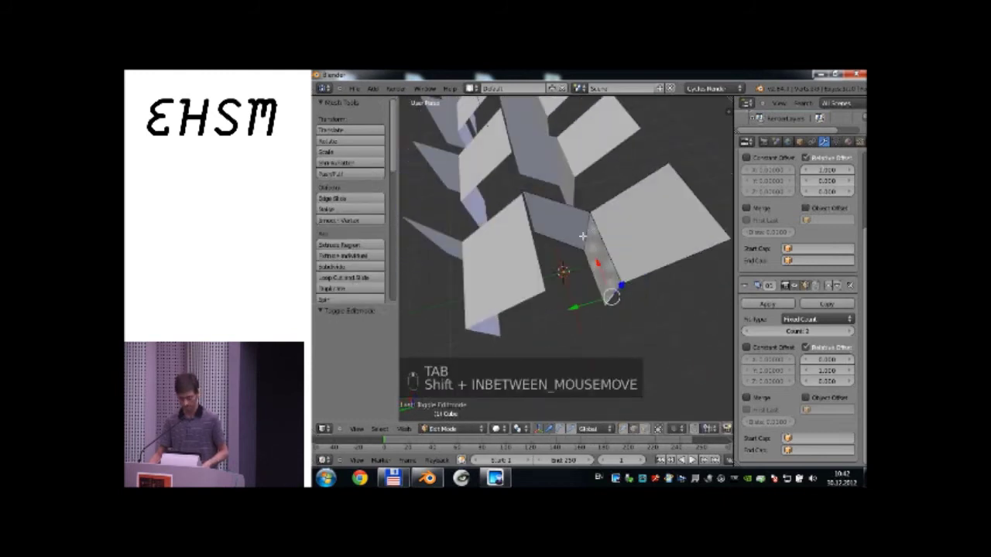
key(shift+g)
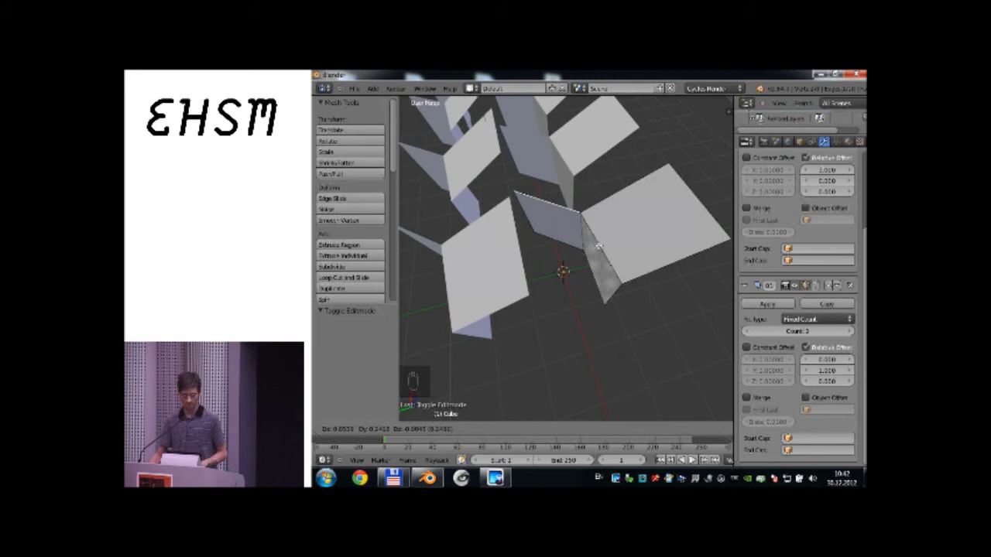
key(Tab)
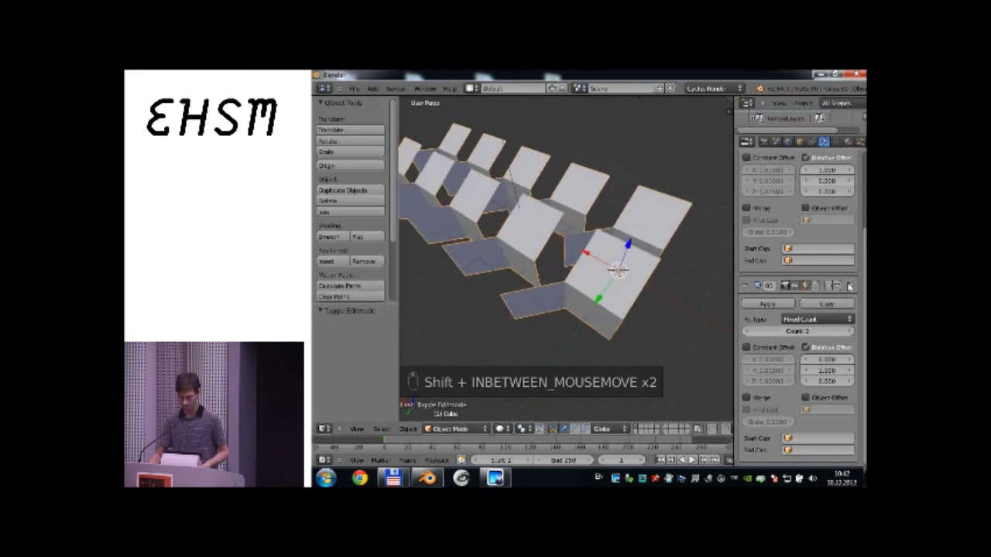
click(852, 286)
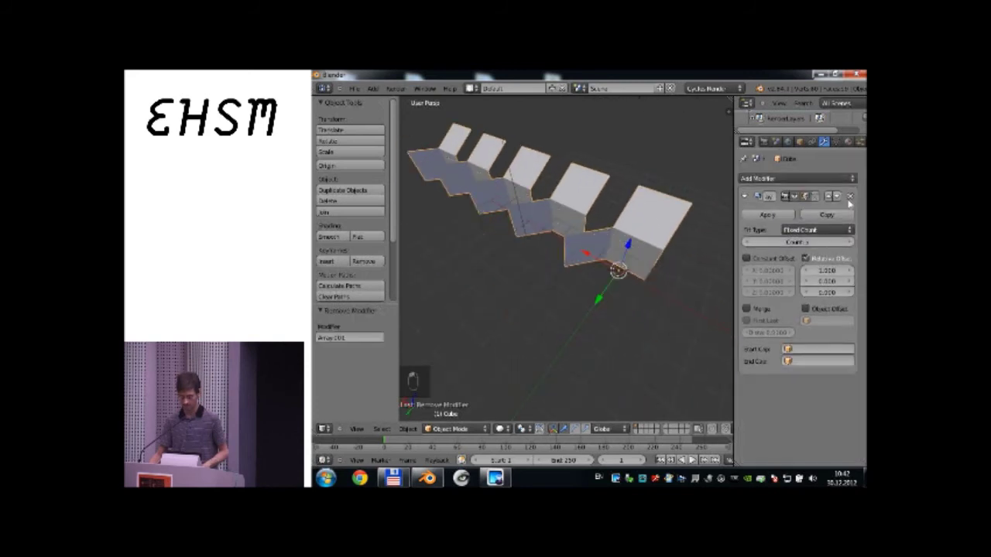
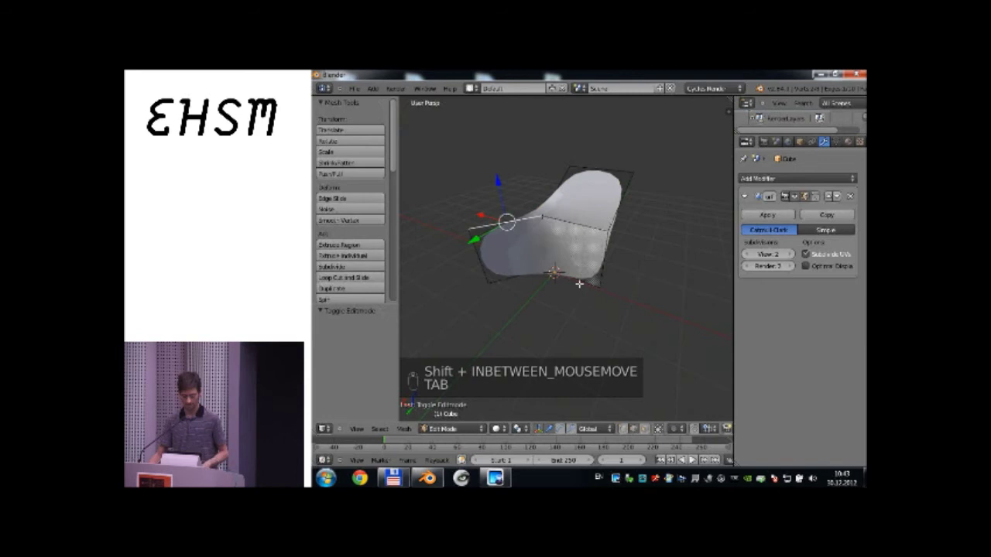
Reshape the subdivided surface by moving and extruding vertices, then delete the whole object.
key(g)
key(e)
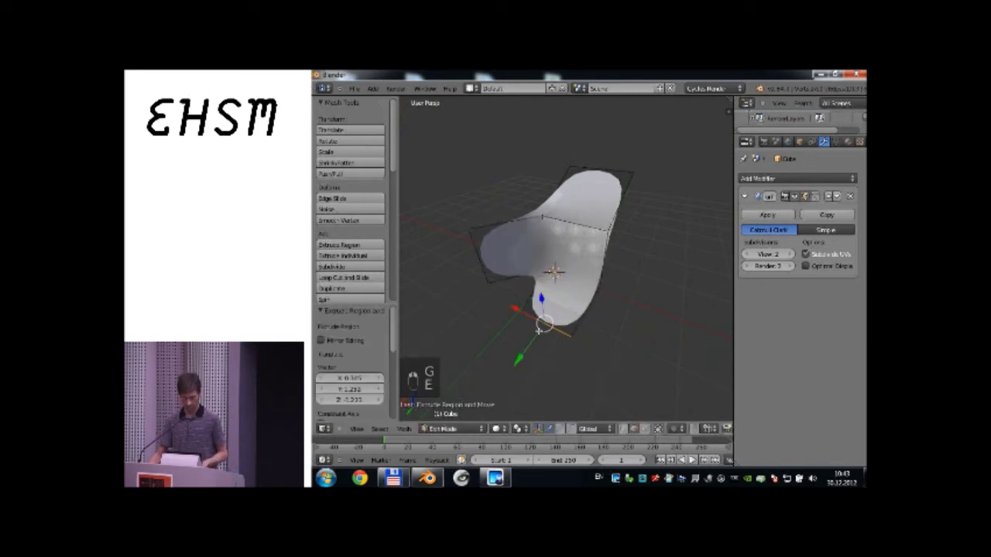
key(e)
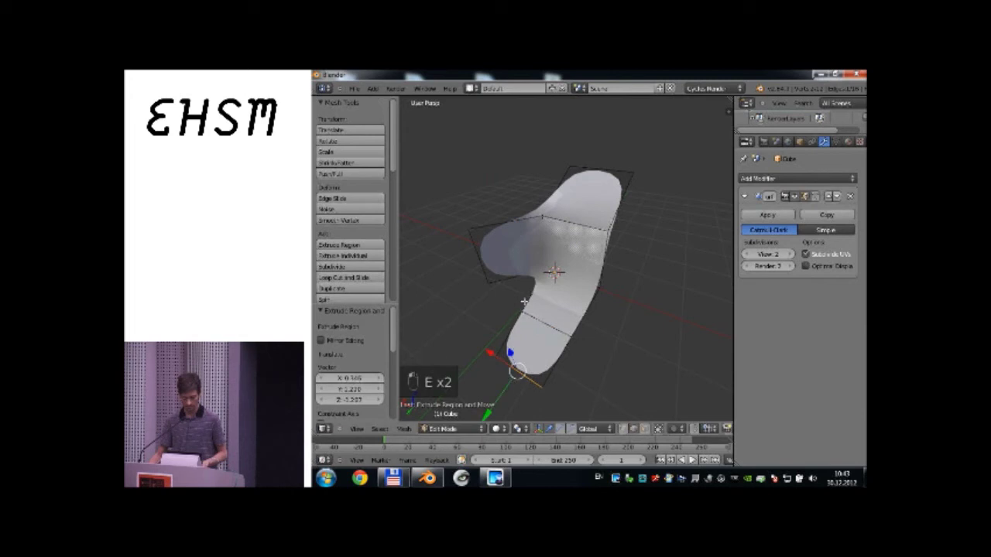
key(e)
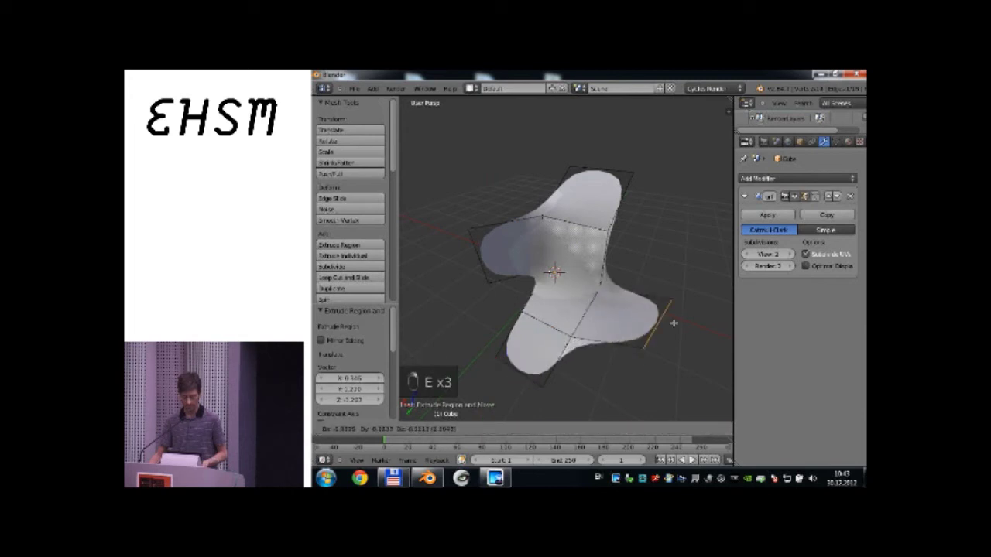
key(e)
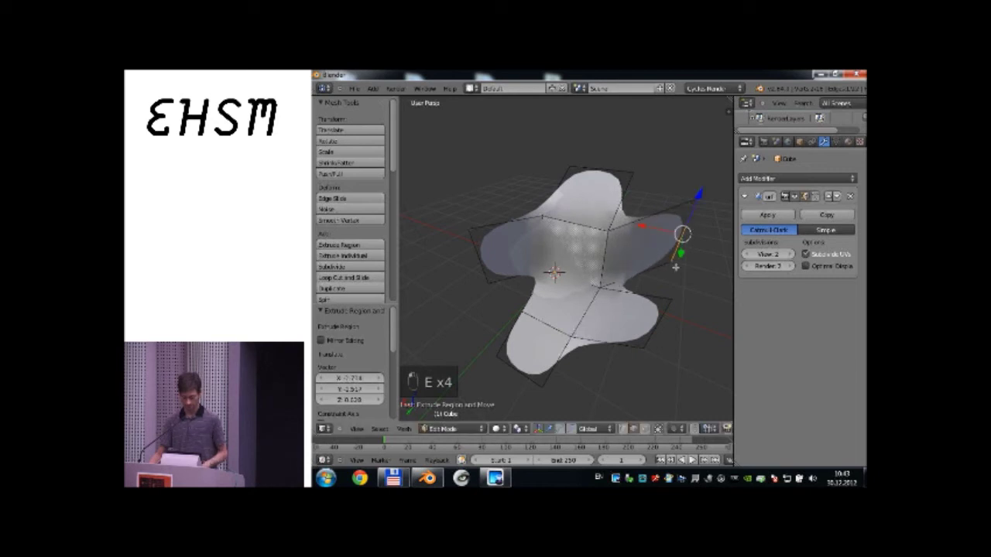
key(Tab)
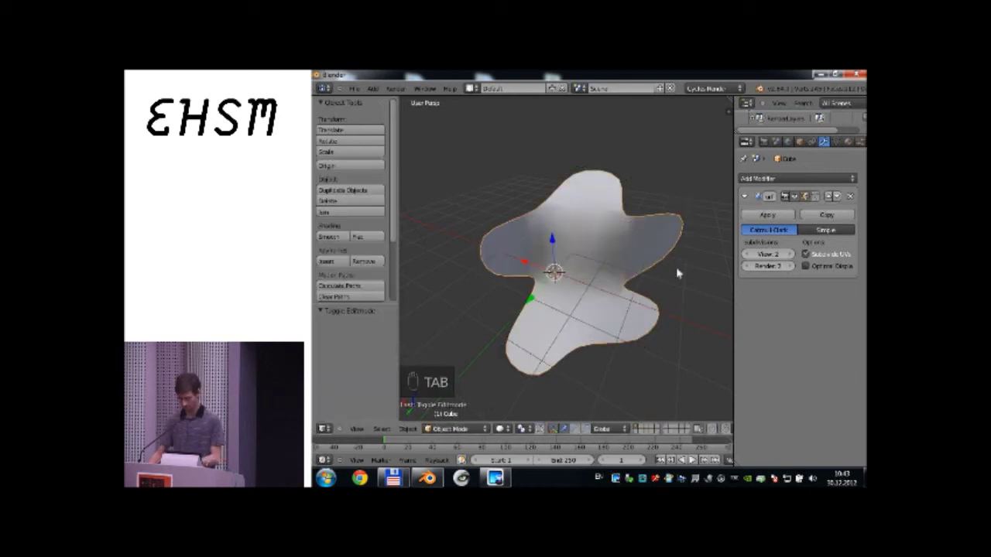
key(Delete)
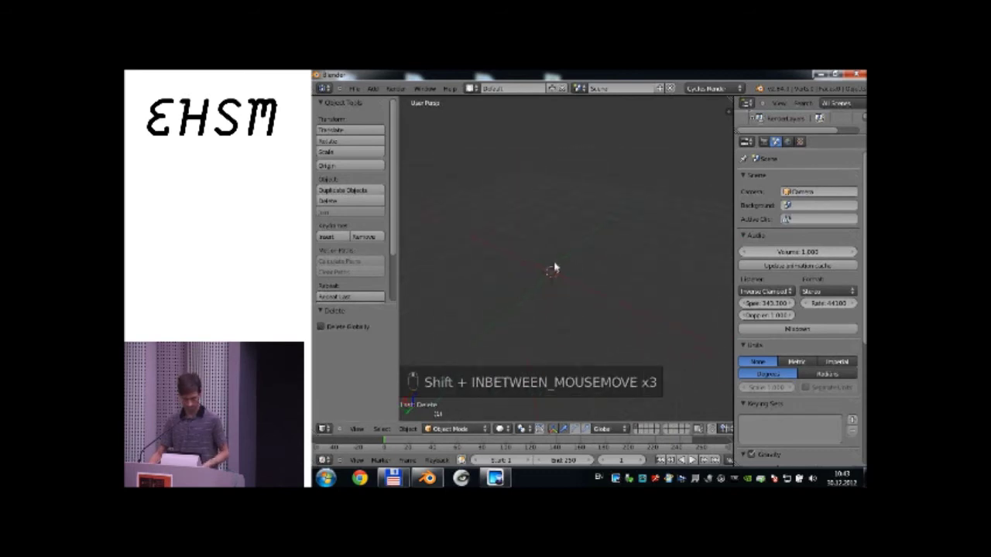
Add a fresh cube at the scene centre and select it.
key(shift+a)
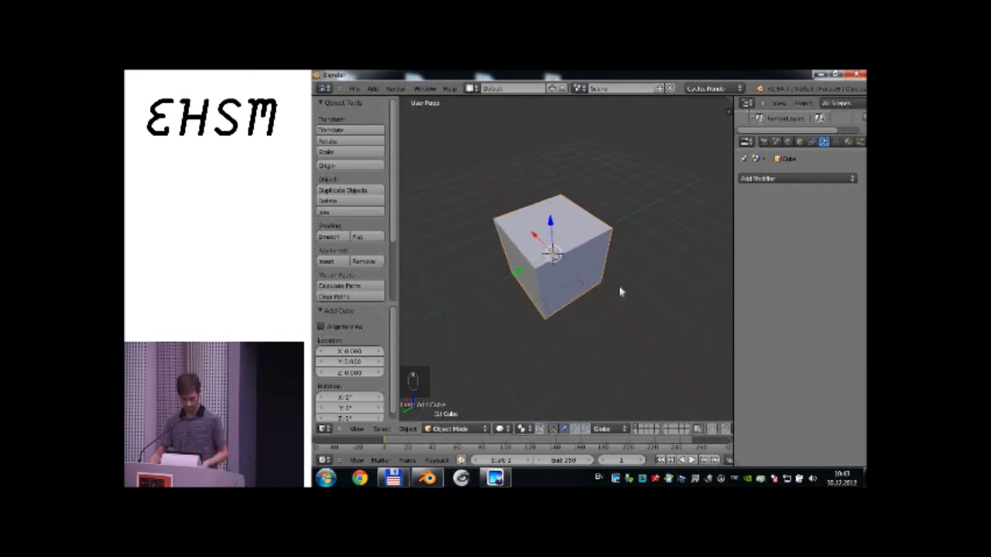
key(s)
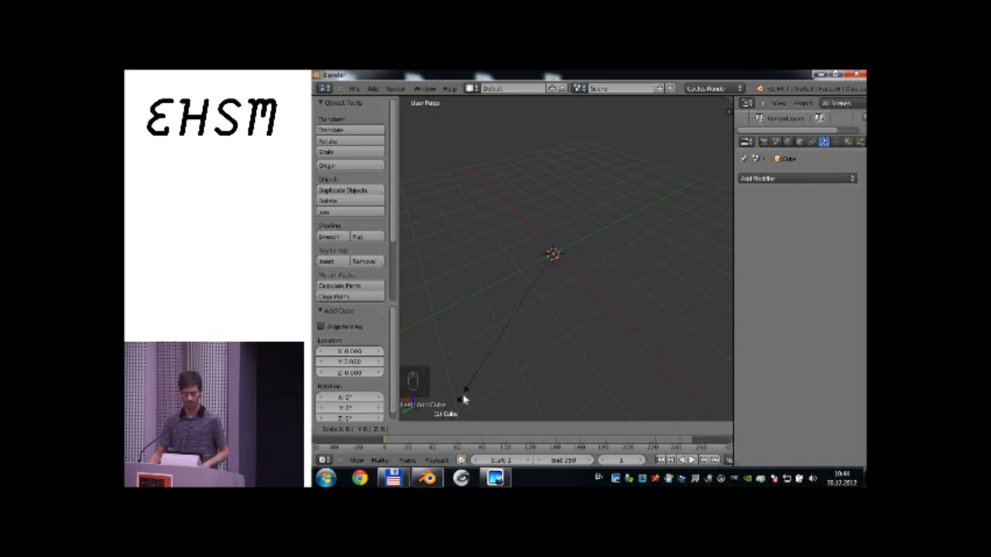
click(507, 360)
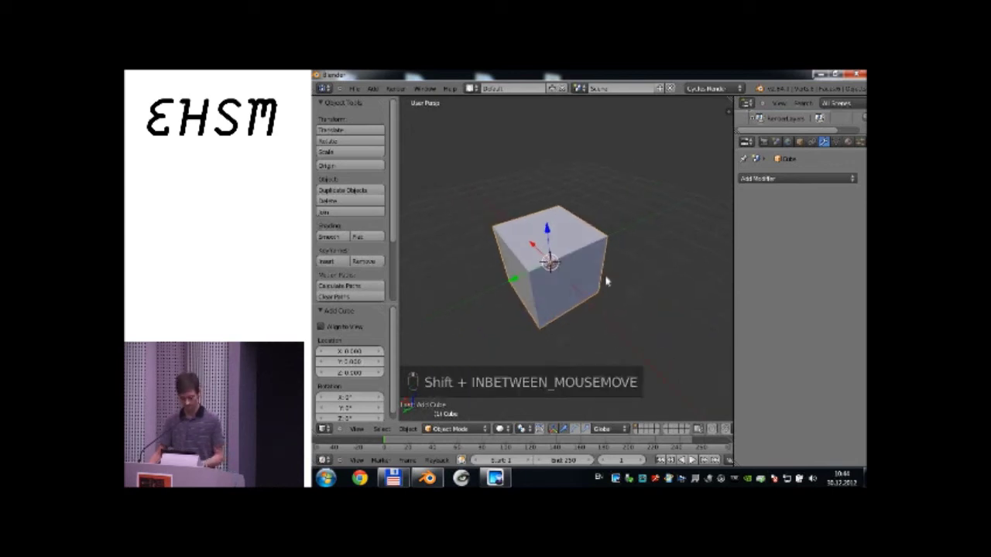
Scale the cube on Z and Y into a thin, stretched slab.
key(shift+s)
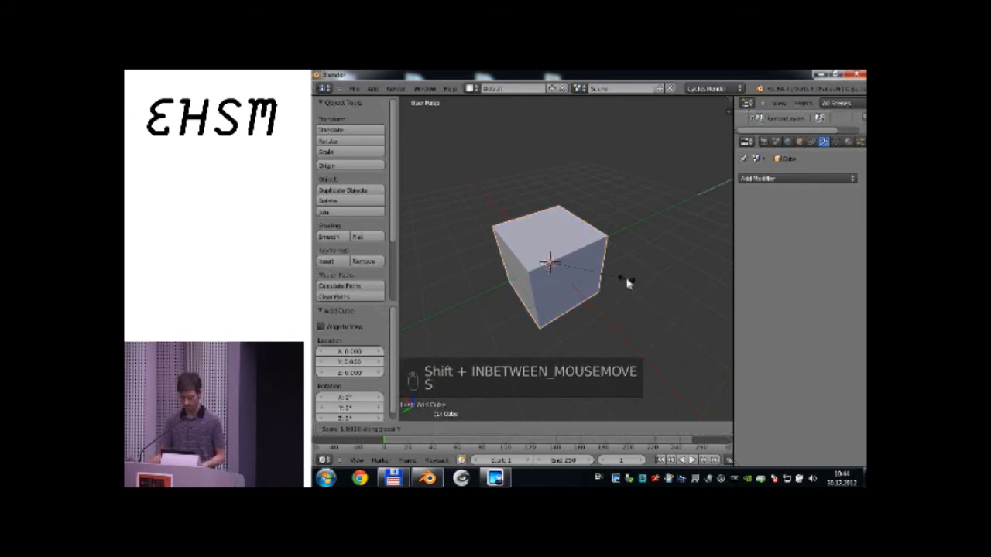
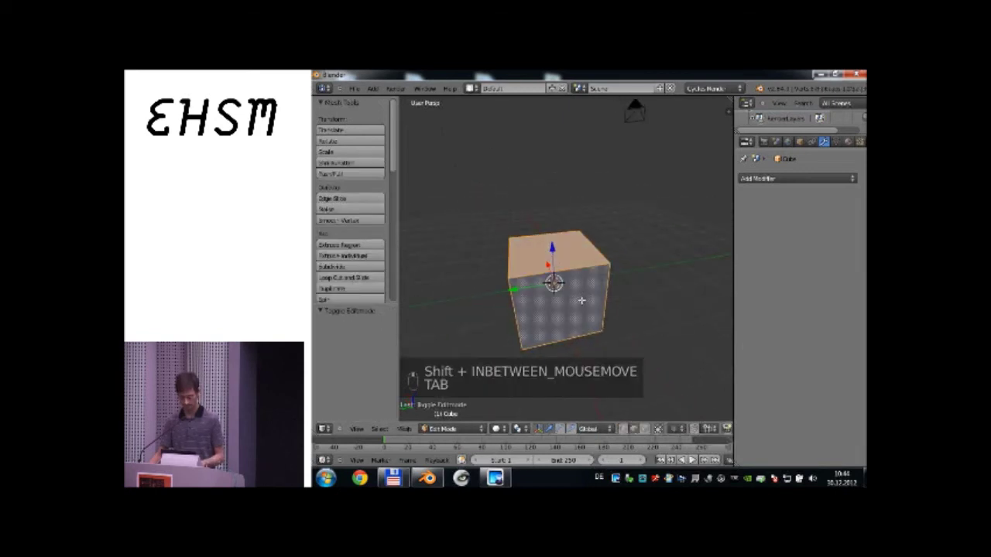
key(s)
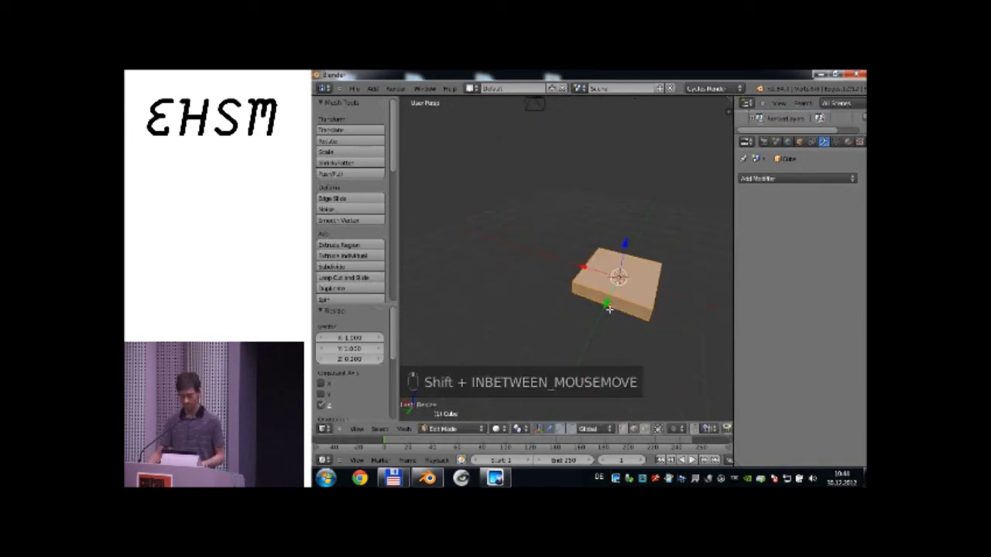
key(shift+s)
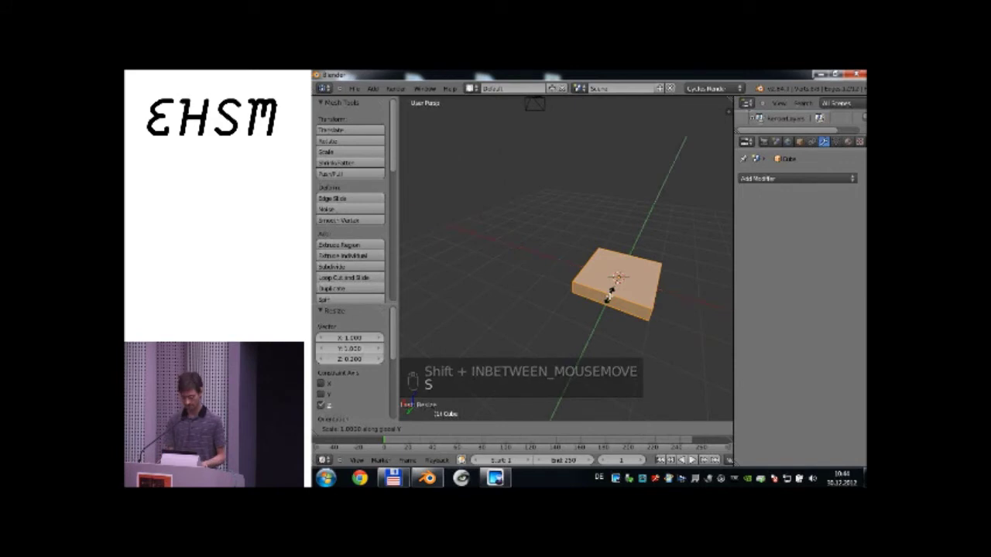
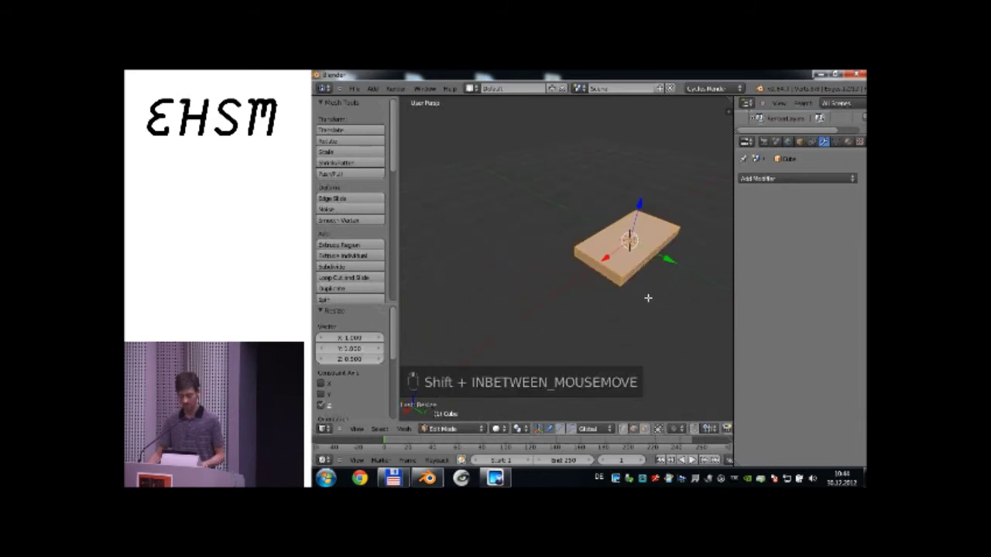
Smooth the slab with a Subdivision Surface modifier at View level 6, checking the dense mesh in wireframe.
key(Tab)
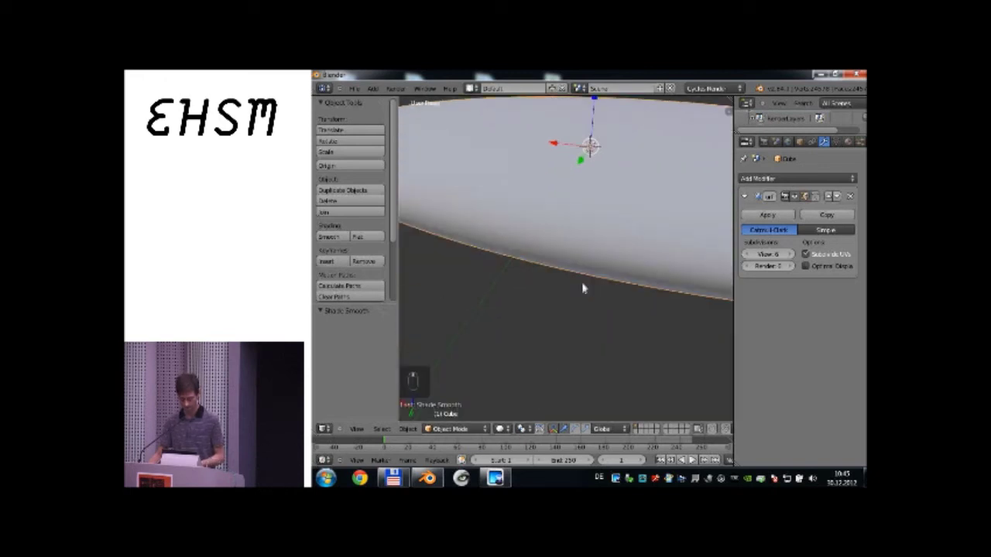
key(z)
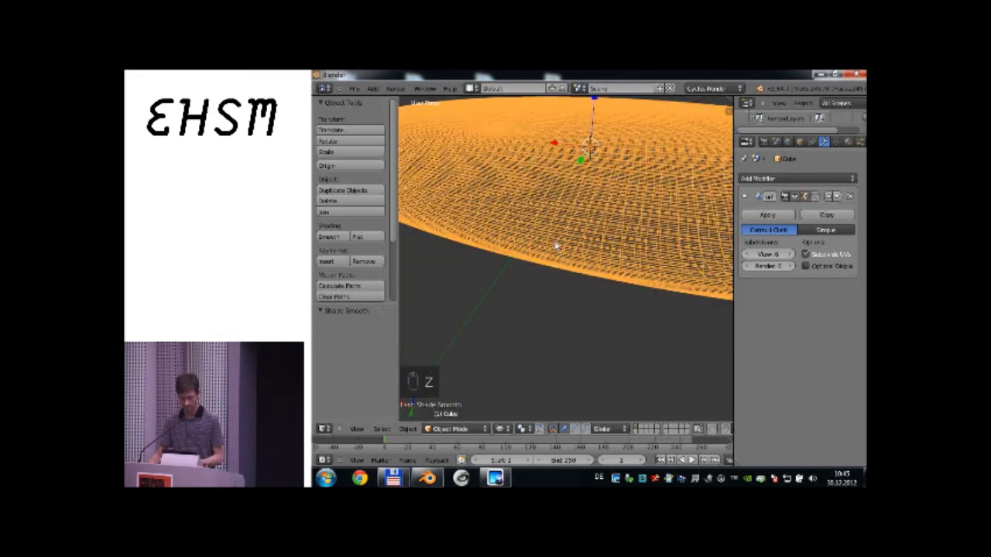
key(z)
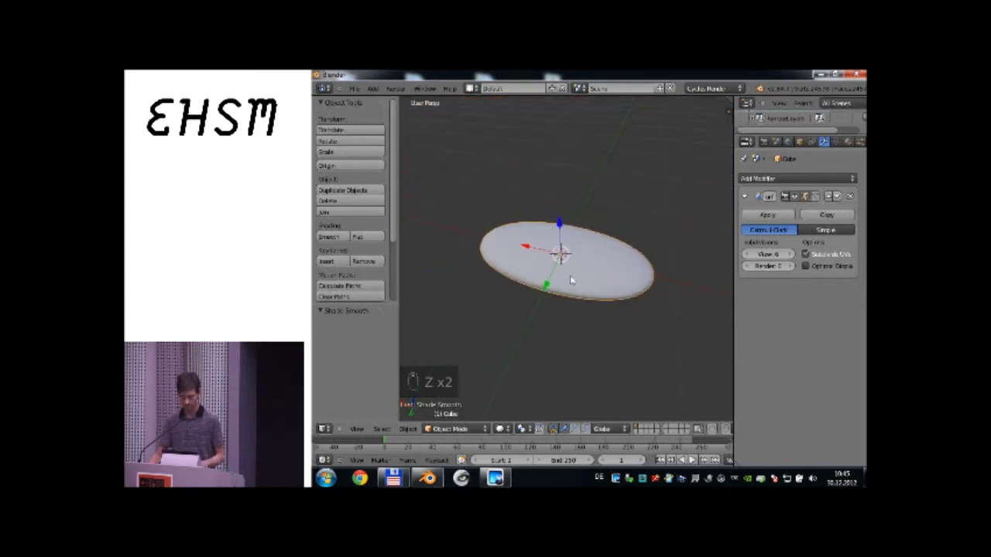
Add loop cuts across the slab and slide them toward its ends.
key(Tab)
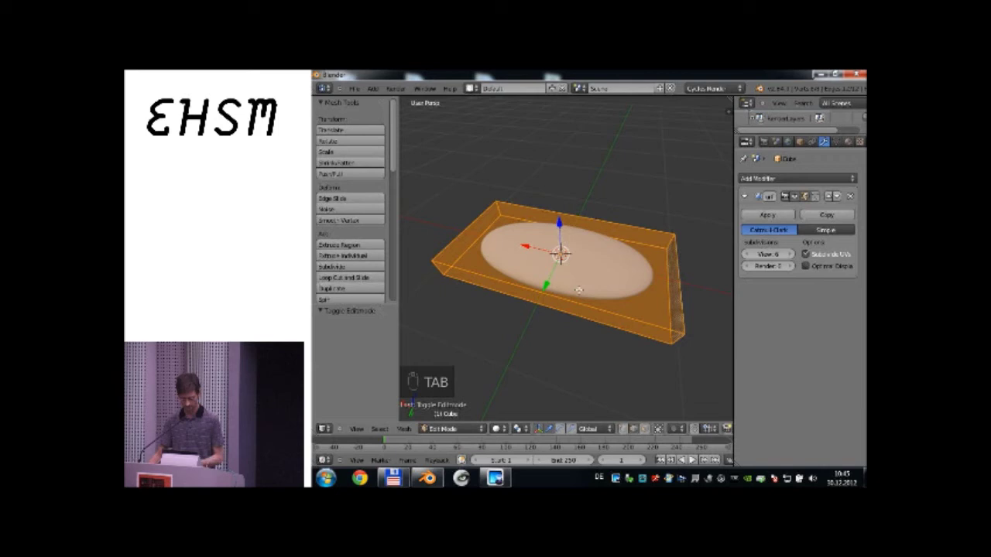
key(ctrl+r)
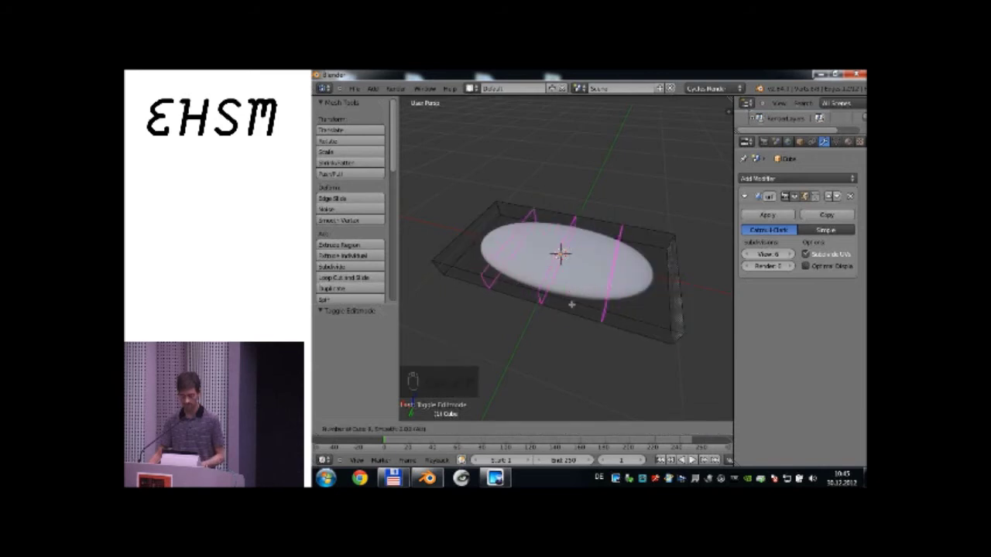
drag(837, 253, 837, 253)
key(s)
drag(836, 253, 836, 253)
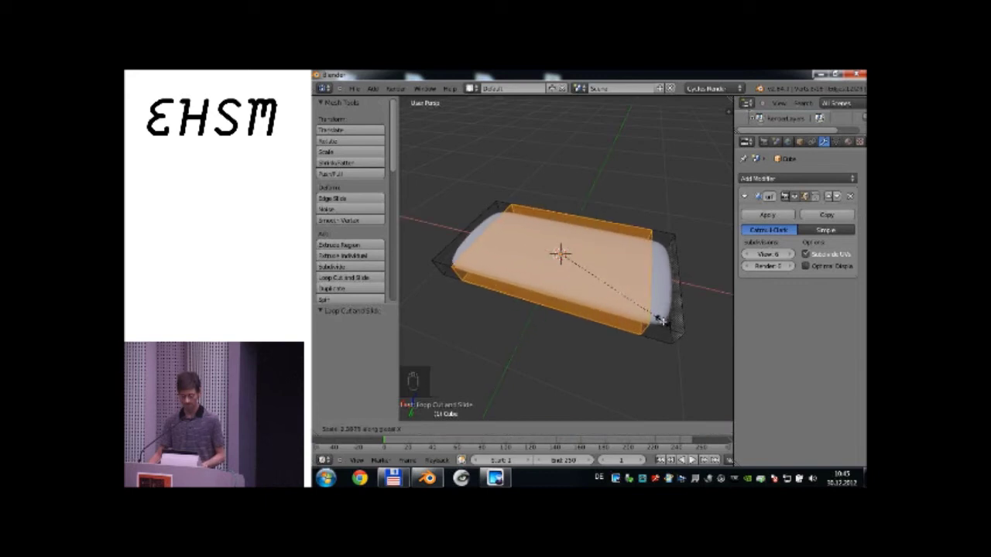
drag(837, 254, 837, 253)
Add lengthwise loop cuts slid close to the side edges, giving a rounded rectangular phone body.
key(ctrl+r)
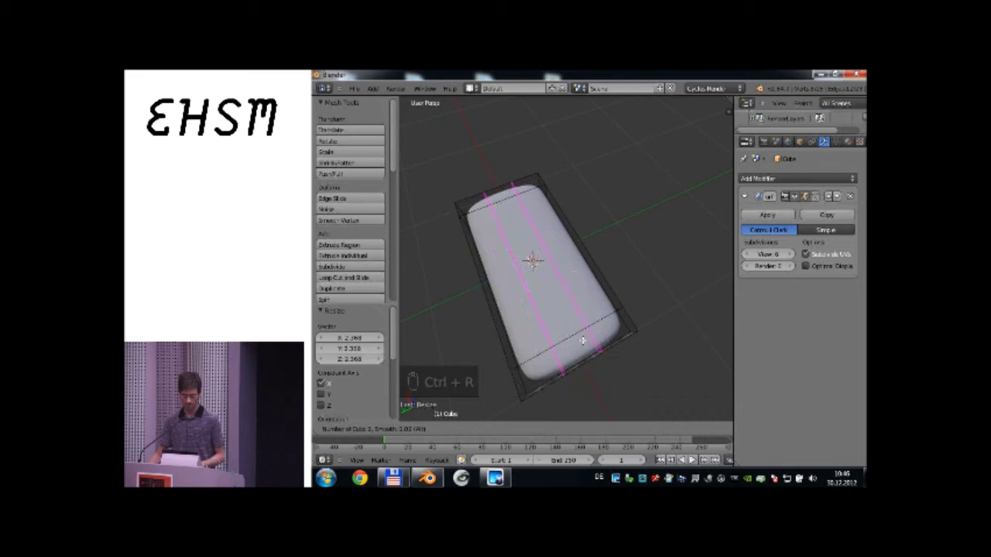
click(836, 253)
key(s)
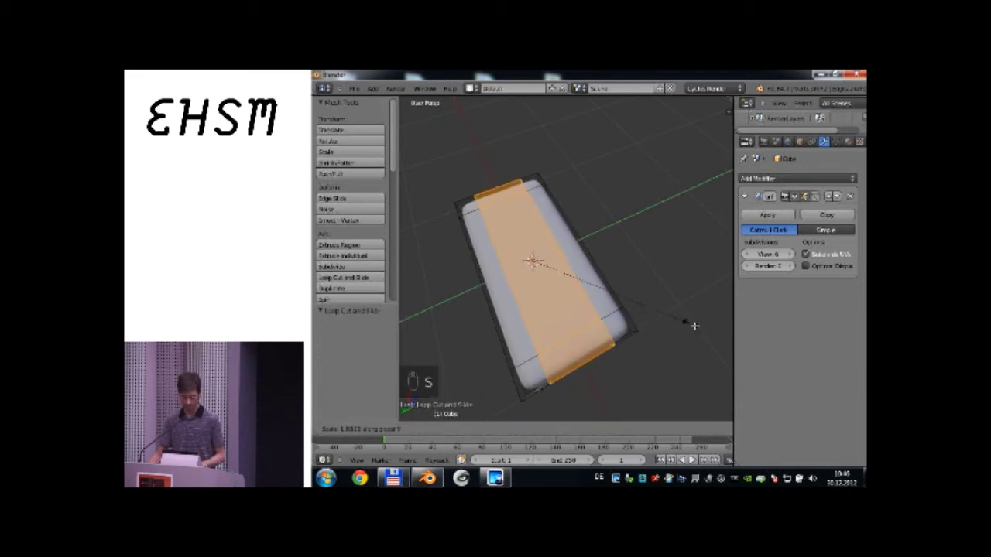
drag(837, 253, 836, 253)
drag(836, 253, 837, 253)
key(Tab)
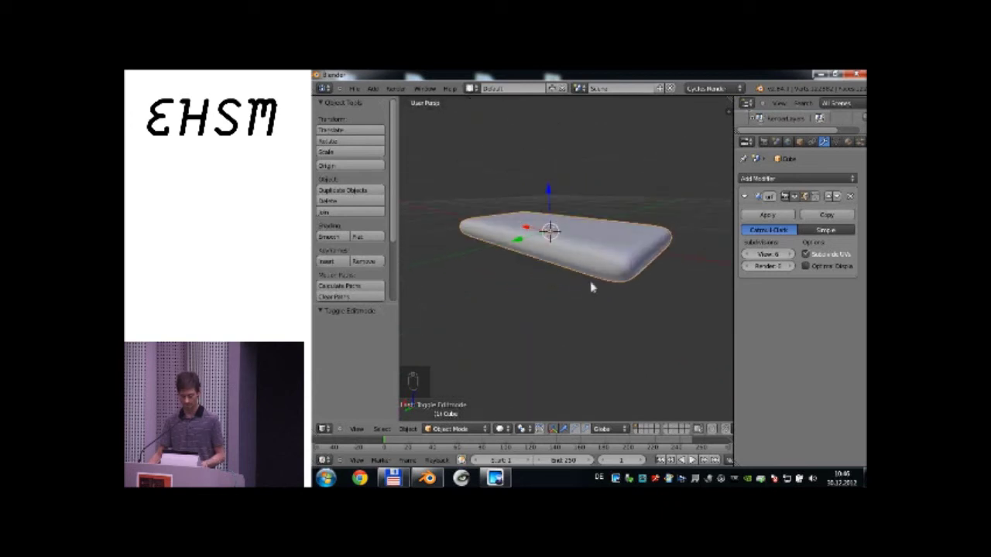
Add edge loops tight around the body's rim for a flatter top and crisper rounded edges.
key(Tab)
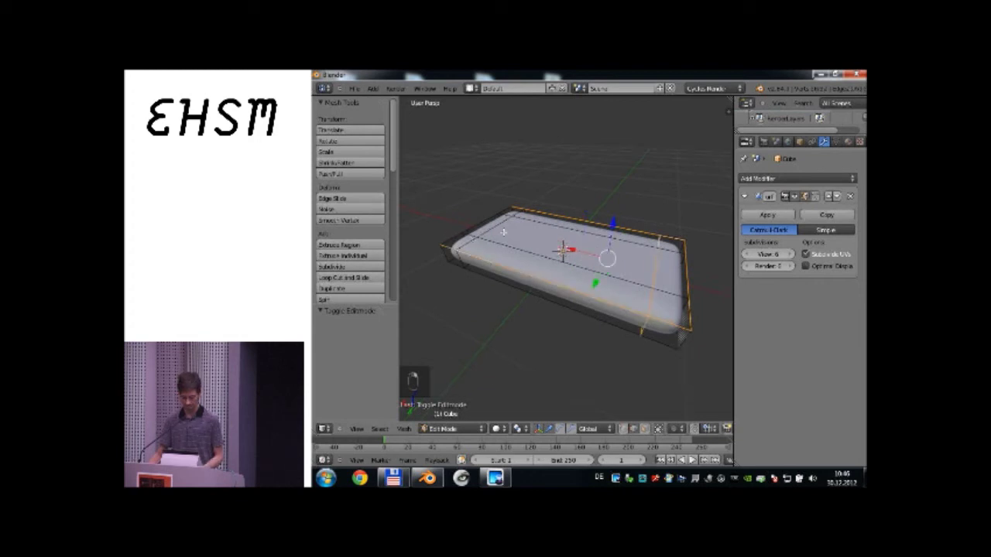
key(ctrl+z)
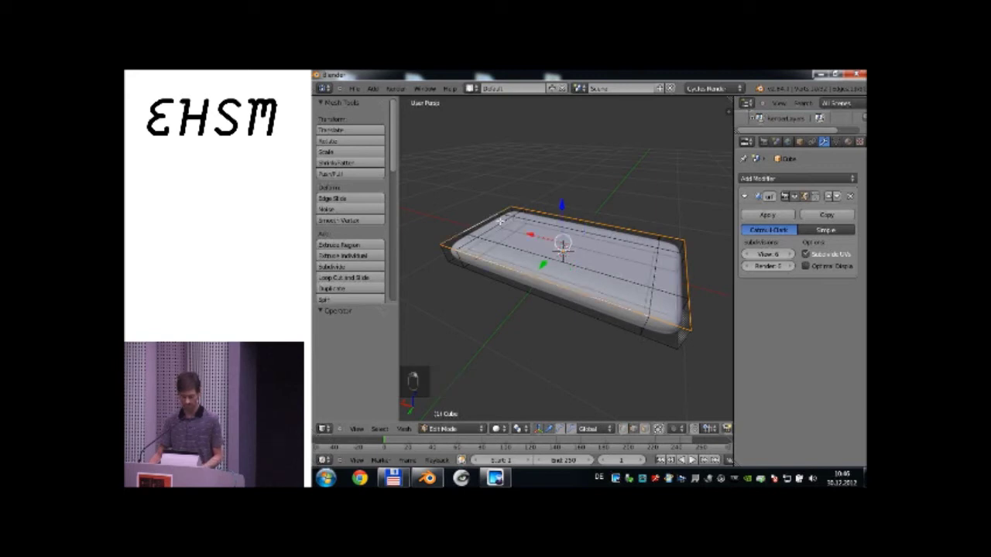
key(shift+e)
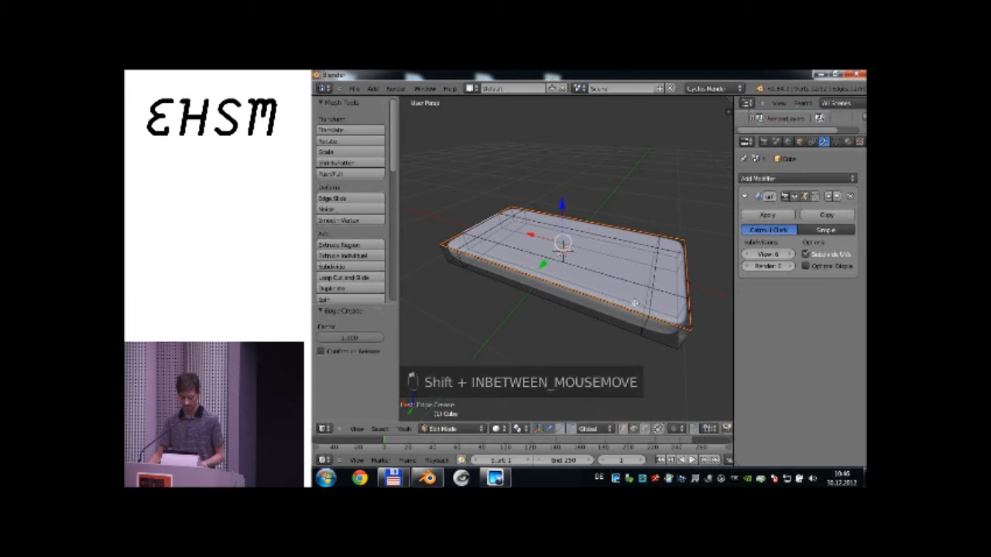
key(shift+Tab)
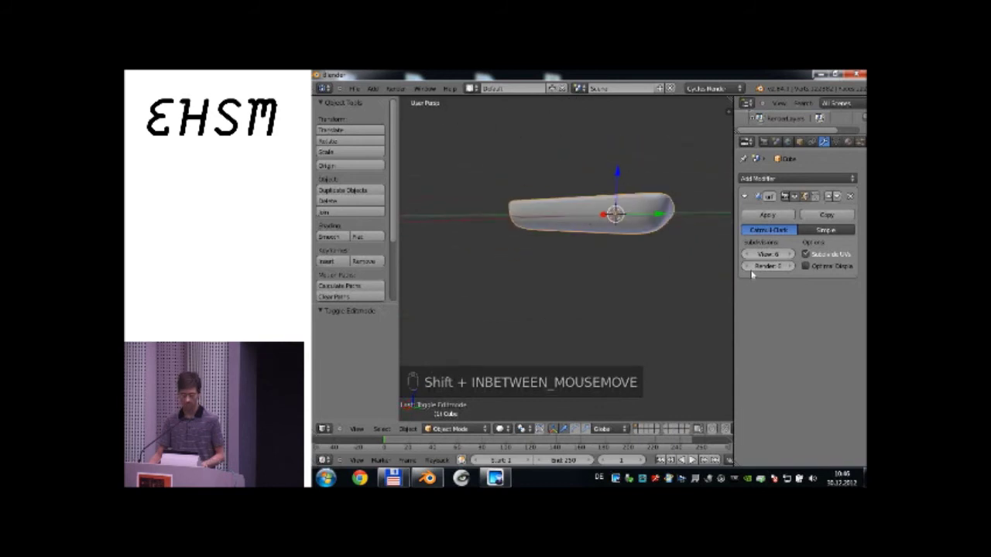
Inspect the phone body's thickness from a front orthographic view.
key(KP_1)
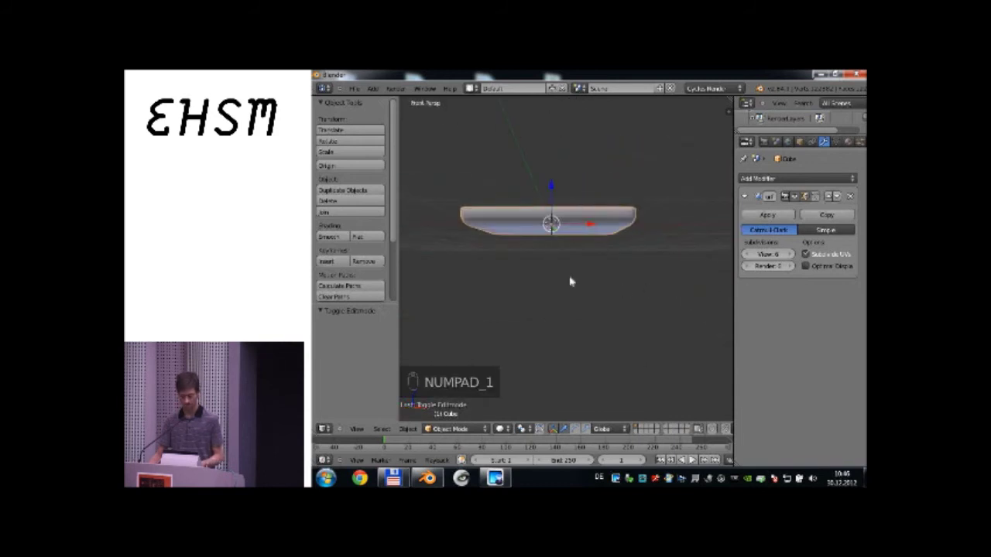
key(KP_5)
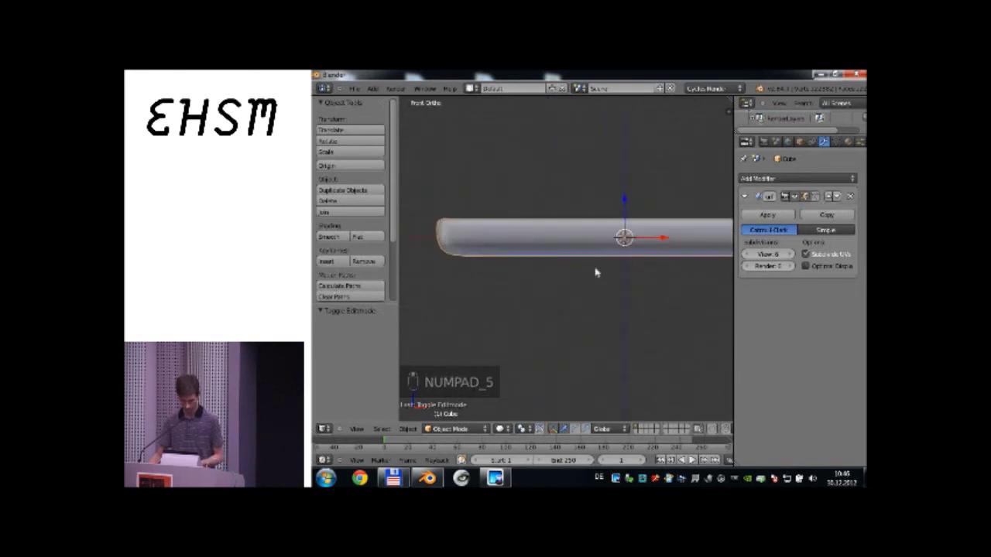
key(g)
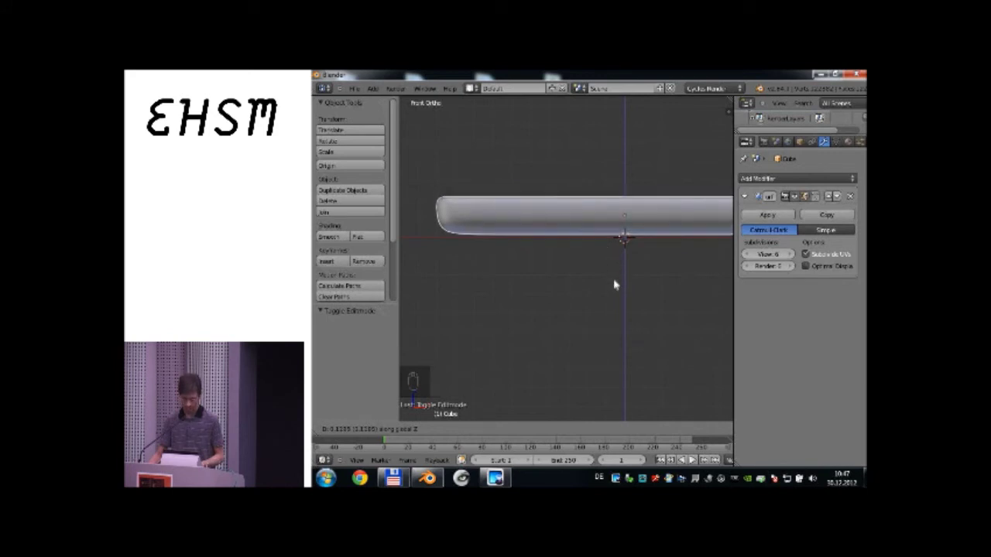
drag(837, 253, 836, 253)
drag(836, 253, 836, 253)
Orbit back to look down on the body and reopen its mesh in Edit Mode.
key(KP_5)
key(KP_1)
drag(837, 253, 837, 253)
key(Tab)
Loop-cut an edge loop near the first short end and slide it toward the edge.
key(ctrl+r)
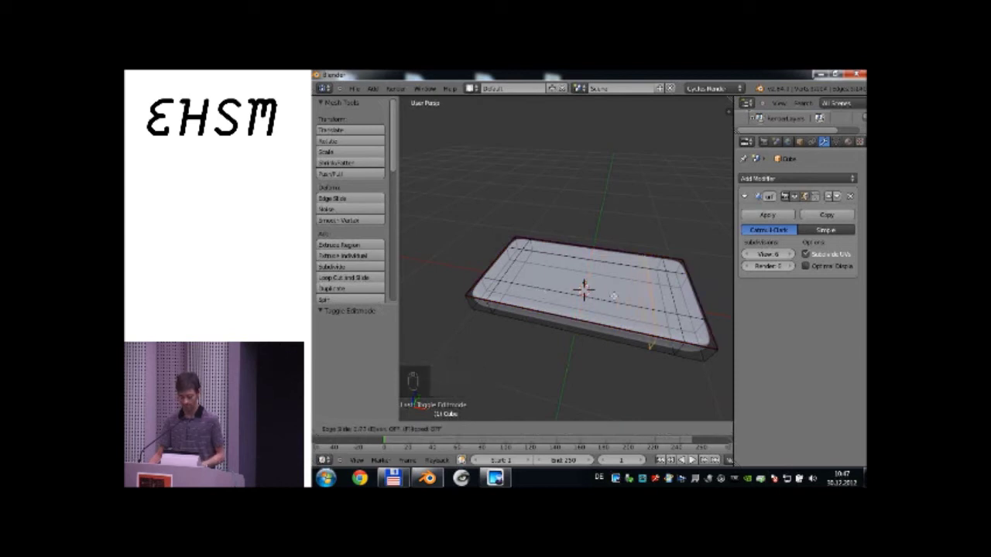
drag(837, 253, 837, 253)
middle_click(836, 253)
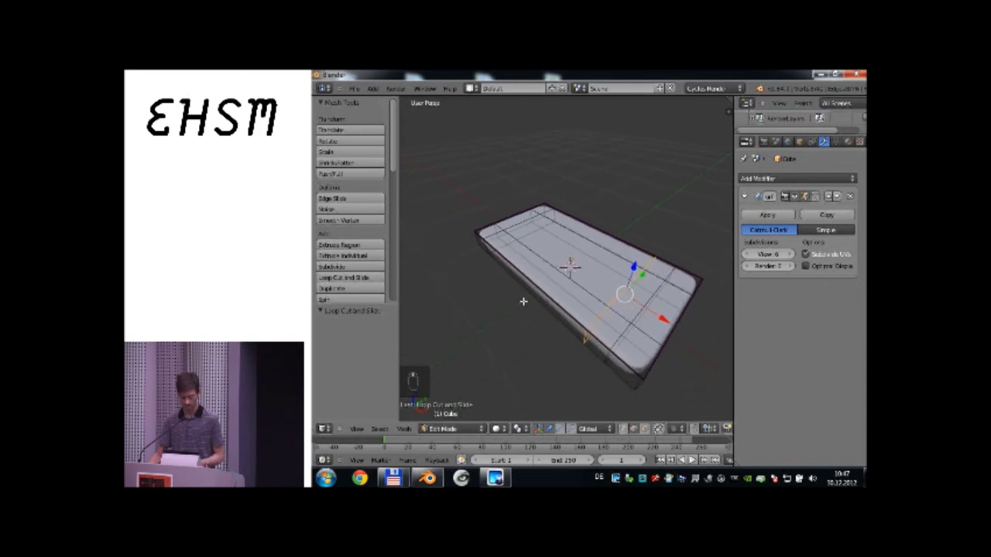
key(ctrl+r)
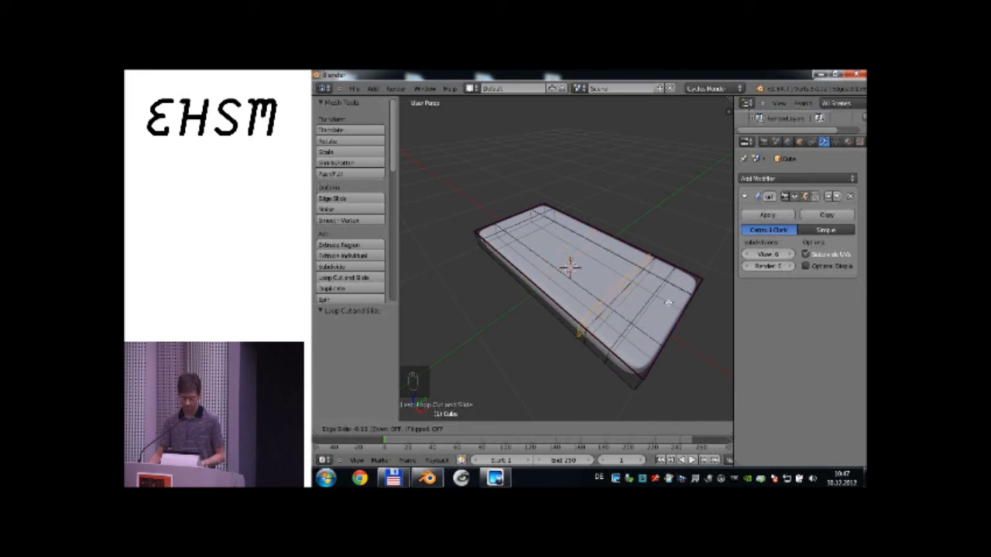
click(836, 253)
key(ctrl+shift+r)
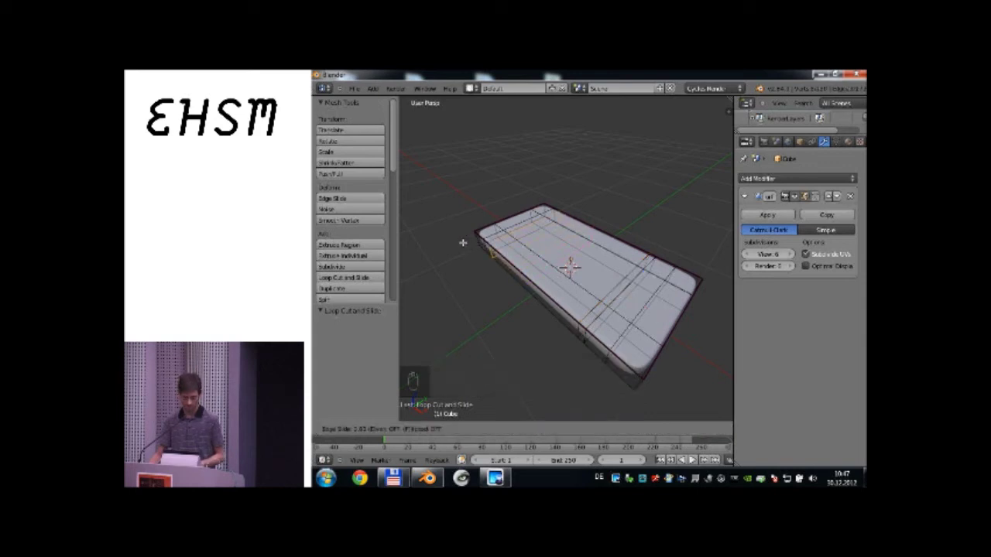
drag(837, 253, 837, 253)
drag(836, 253, 836, 253)
Loop-cut matching edge loops near the opposite short end to sharpen those corners.
key(ctrl+r)
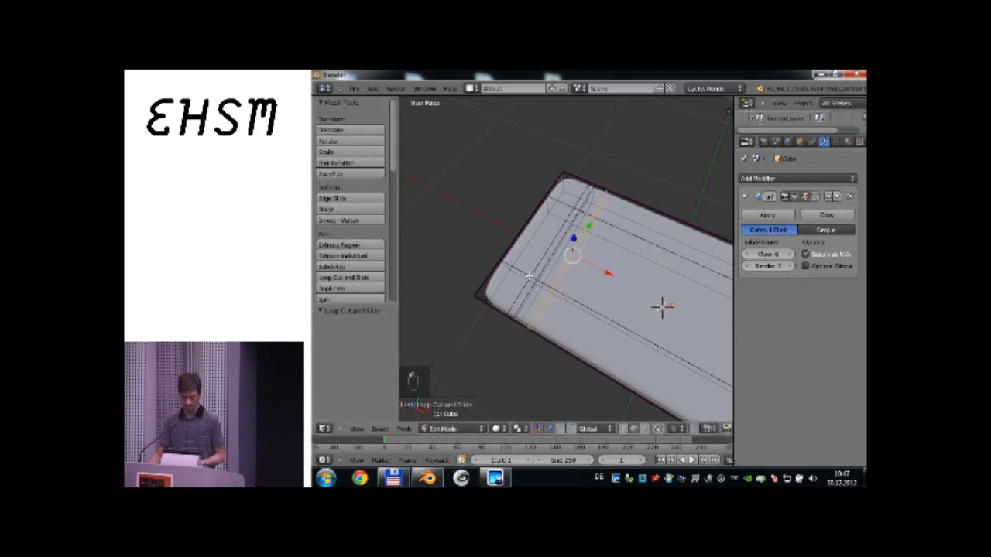
drag(837, 253, 837, 253)
middle_click(836, 253)
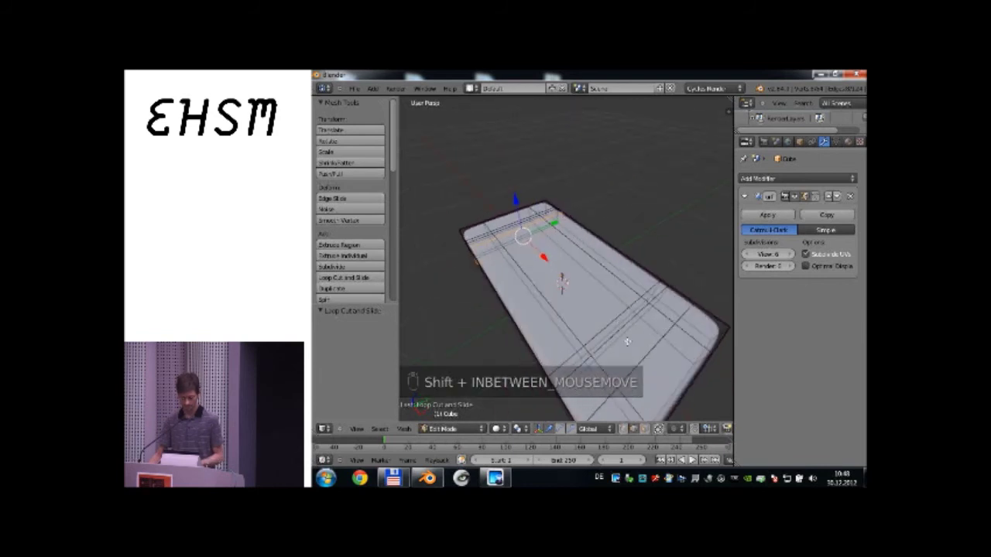
key(ctrl+r)
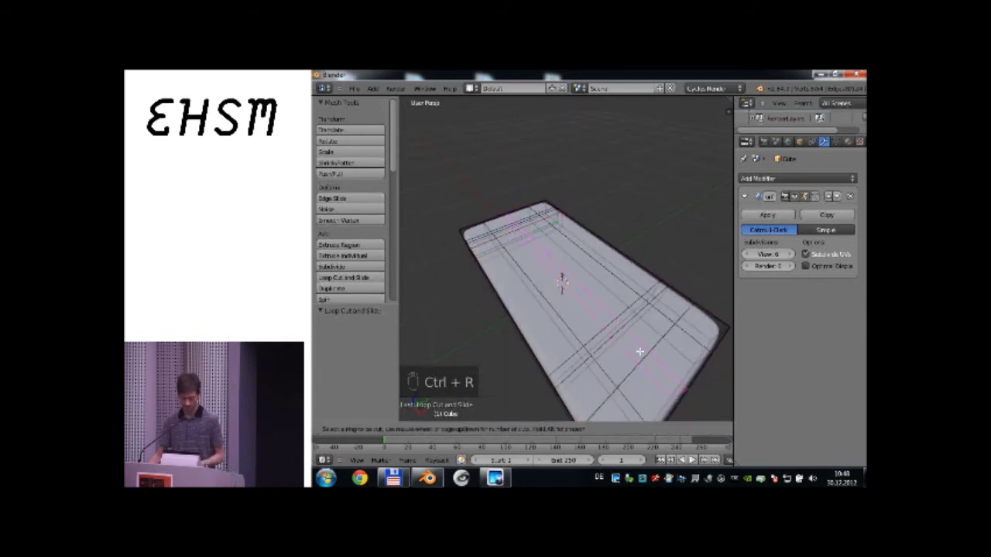
middle_click(837, 253)
double_click(836, 253)
middle_click(836, 253)
drag(837, 253, 836, 253)
middle_click(836, 253)
drag(836, 253, 836, 253)
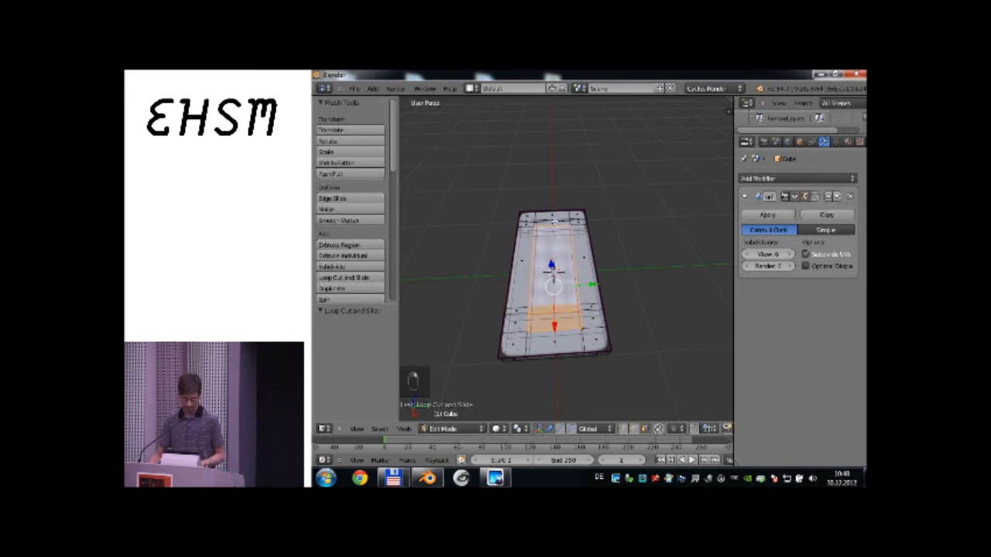
From top orthographic view, select the inner top faces and start scaling them outward.
key(b)
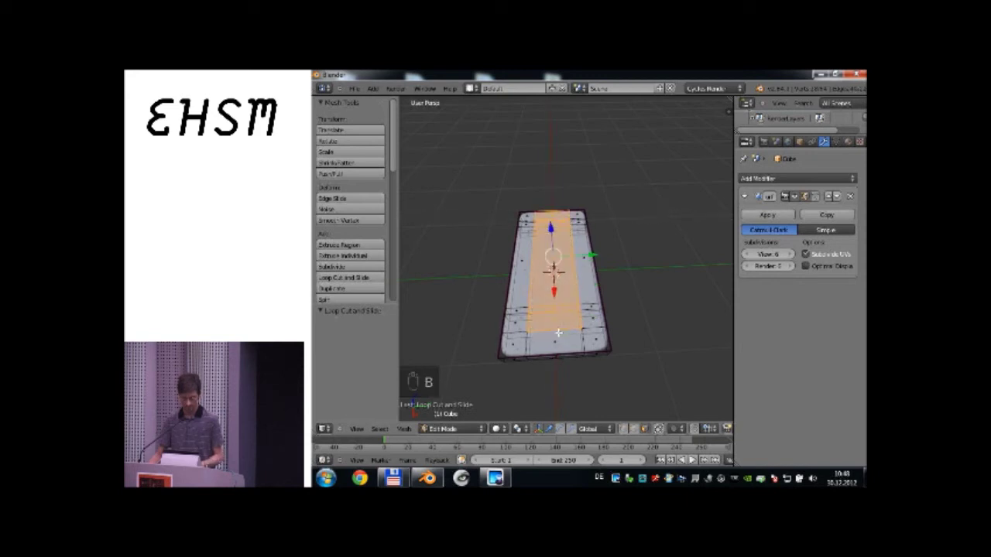
key(KP_7)
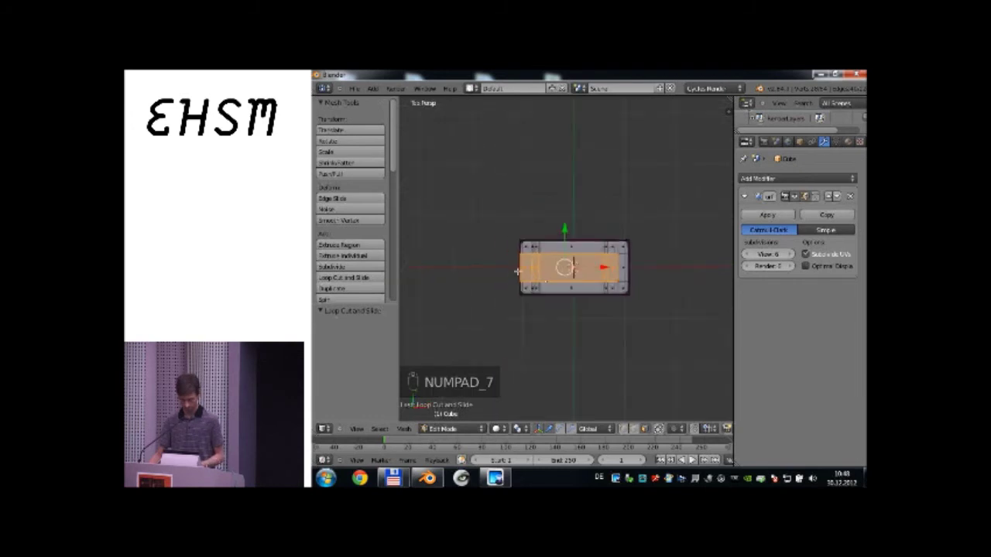
key(b)
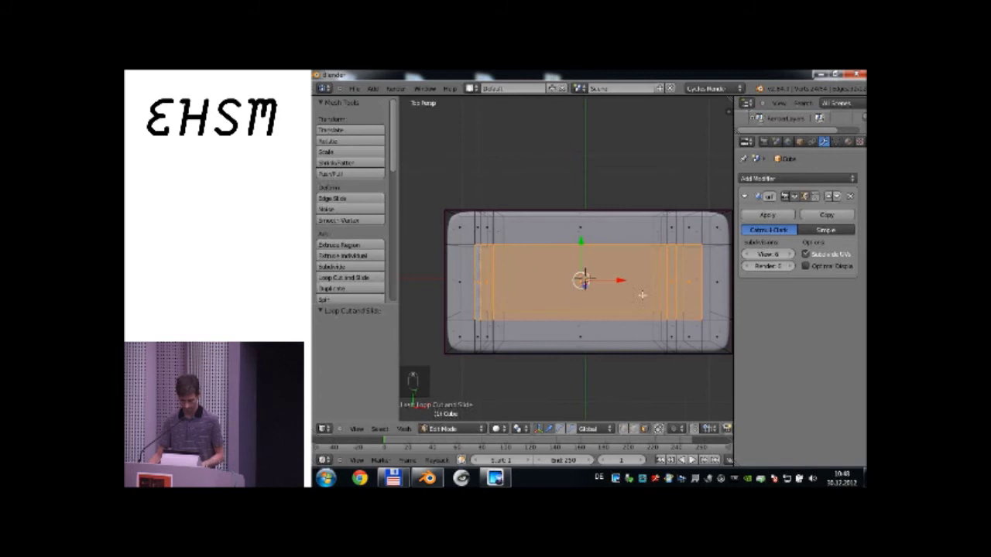
key(s)
key(KP_5)
key(y)
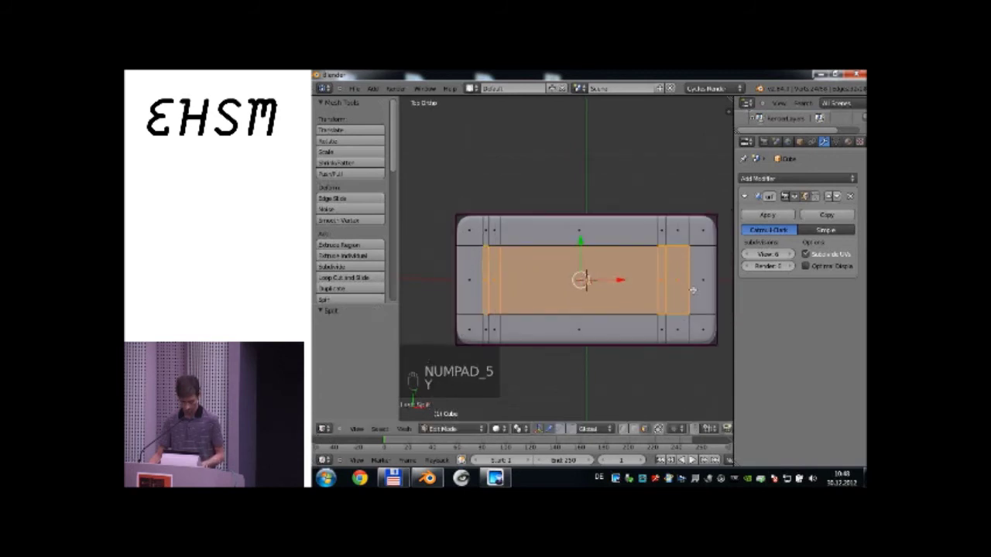
key(z)
key(z)
key(g)
drag(837, 253, 836, 253)
key(s)
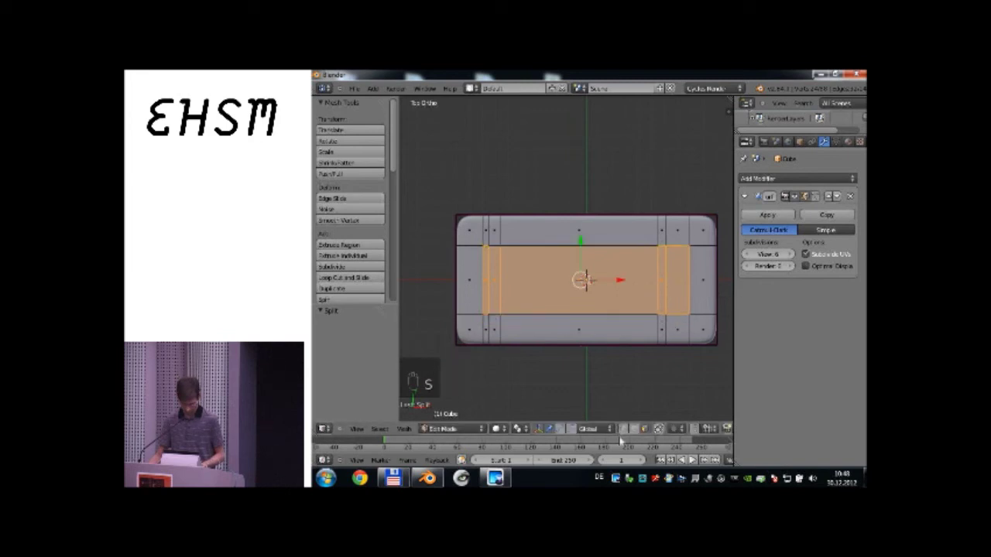
click(836, 253)
Undo the misplaced move and rescale the screen faces out toward the rounded edges.
key(s)
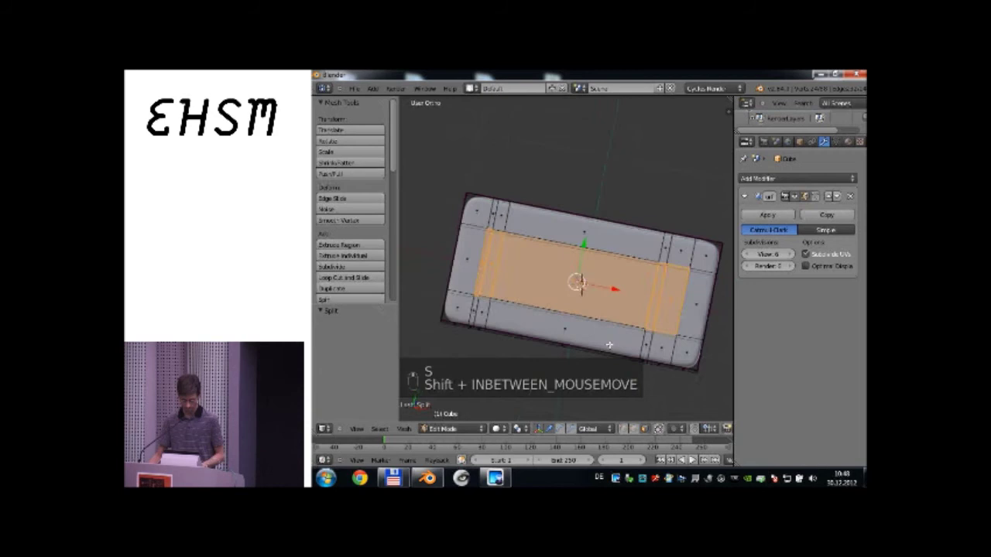
key(g)
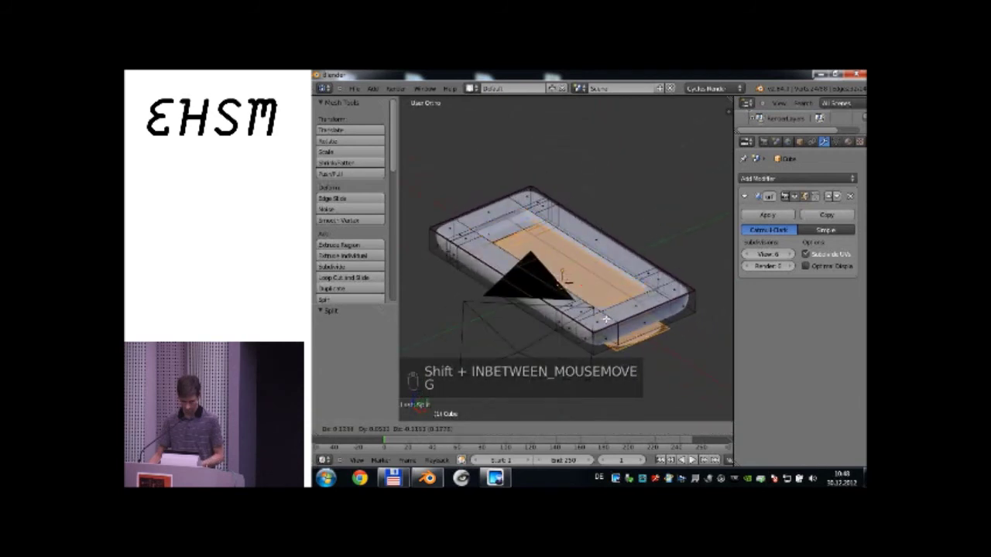
key(ctrl+z)
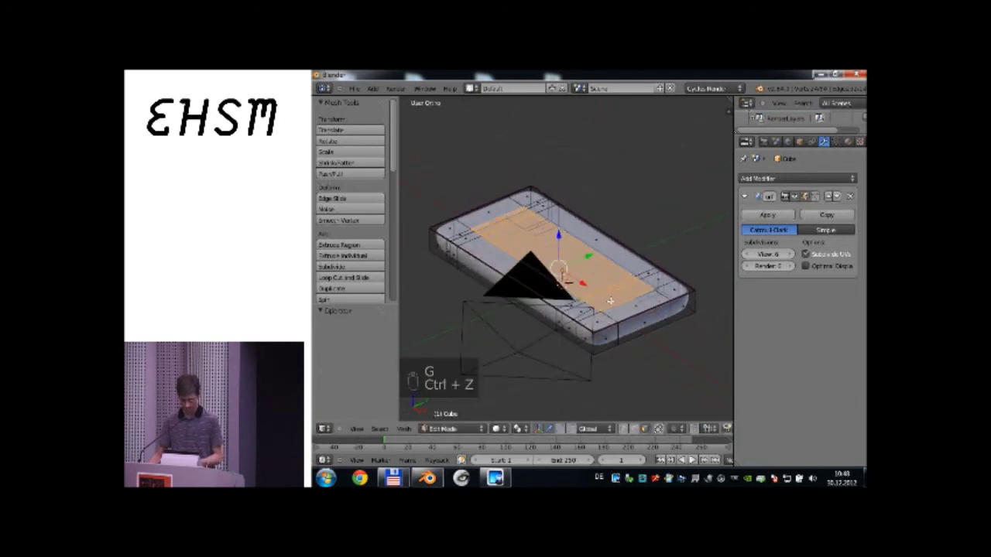
key(ctrl+z)
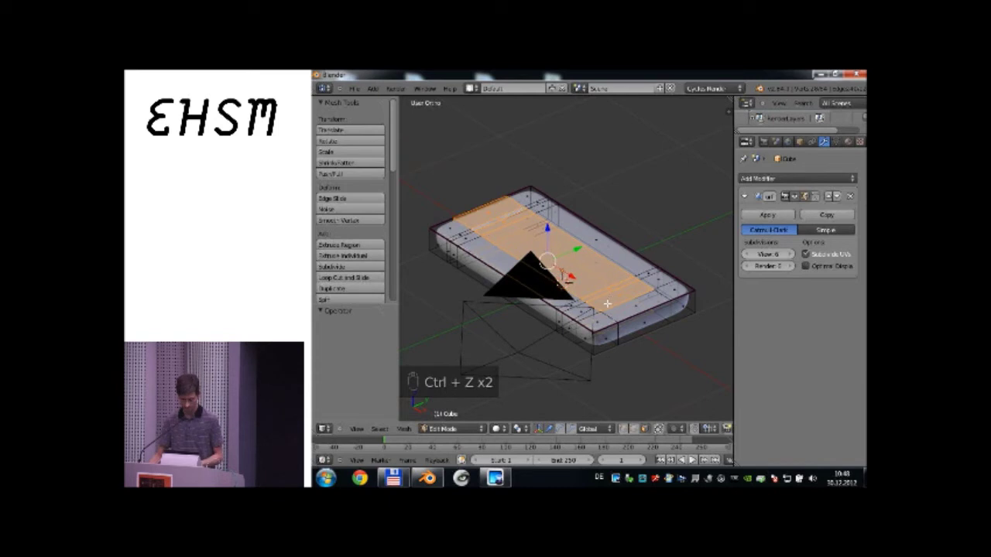
key(g)
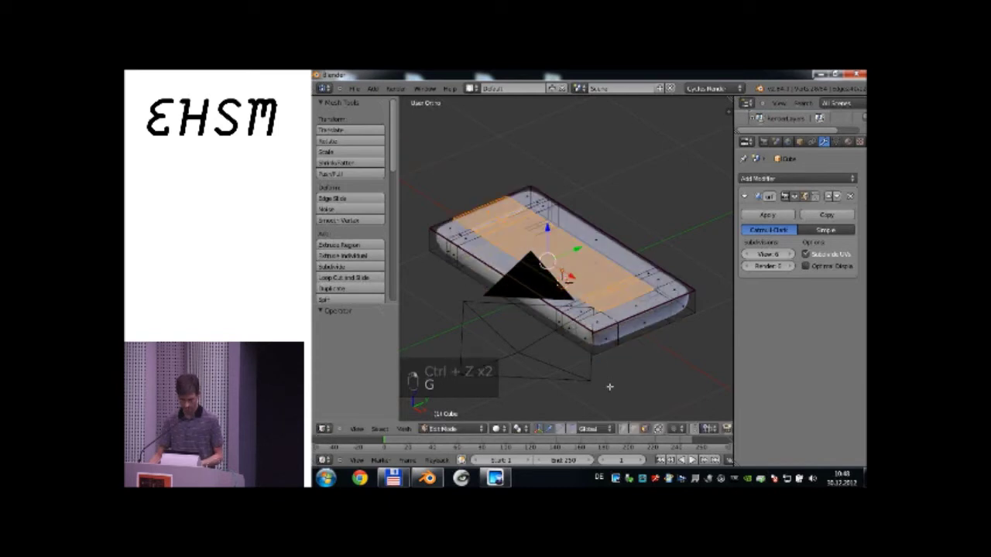
click(836, 253)
key(KP_7)
key(b)
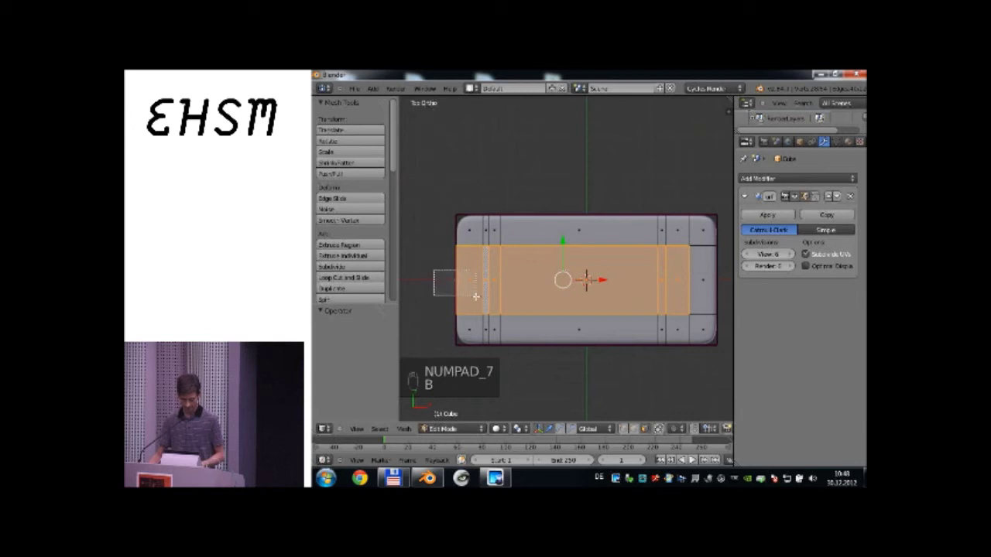
key(s)
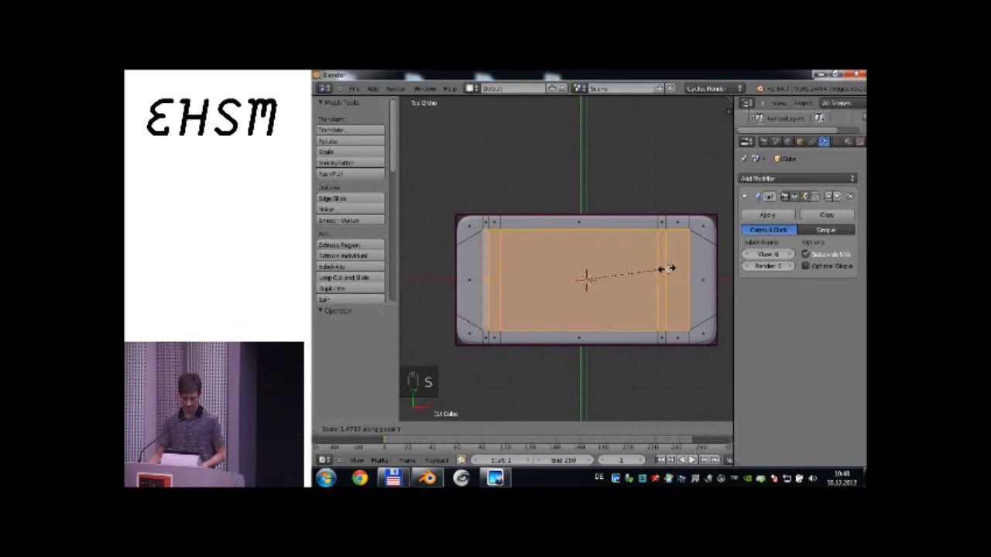
Loop-cut near the phone's top end and isolate a thin strip of faces for the slot.
drag(836, 253, 837, 253)
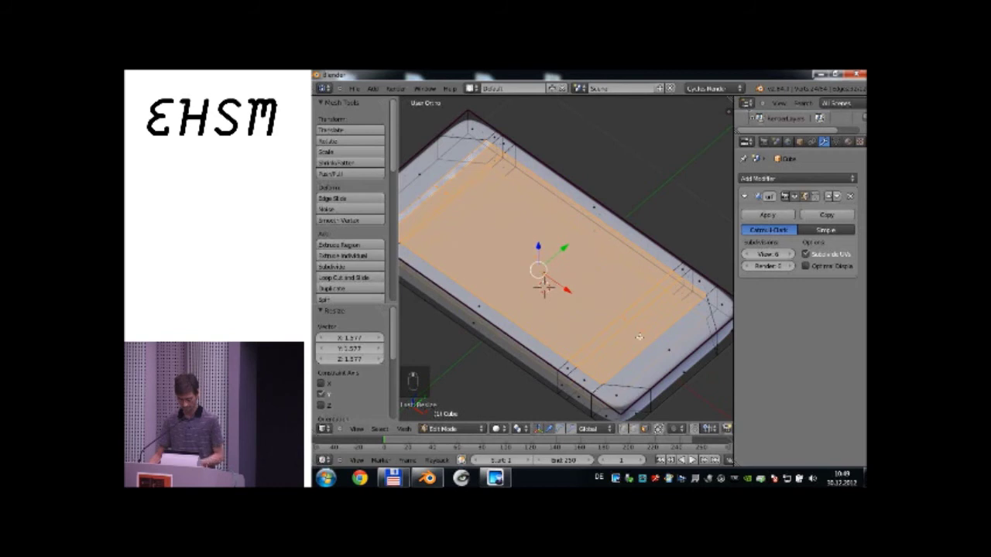
key(ctrl+r)
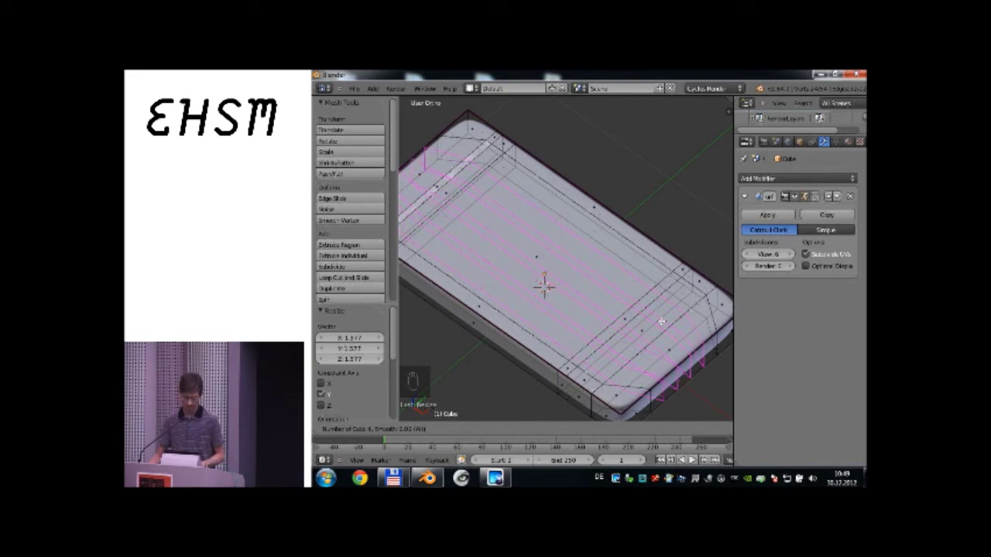
drag(836, 253, 836, 253)
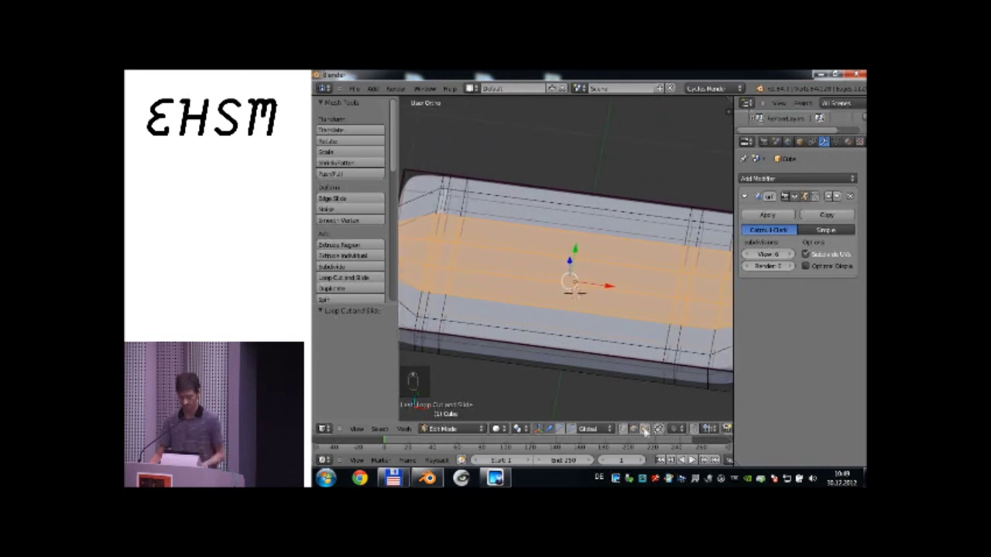
drag(837, 253, 836, 253)
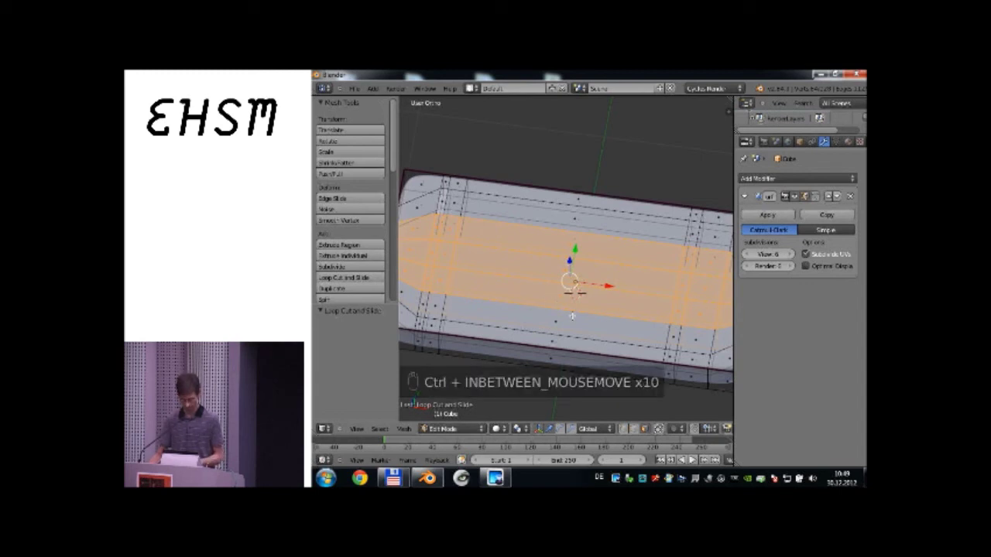
key(ctrl+a)
key(KP_7)
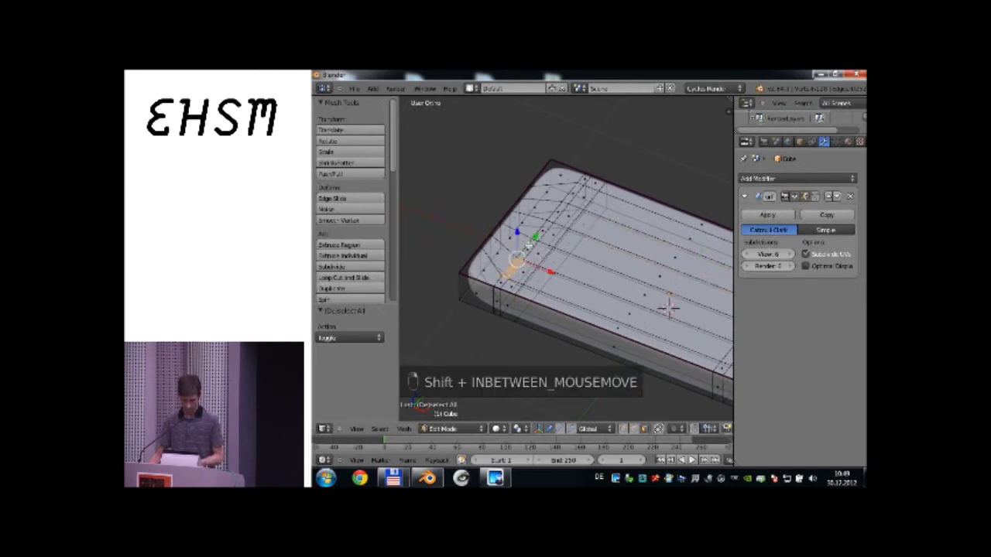
key(ctrl+z)
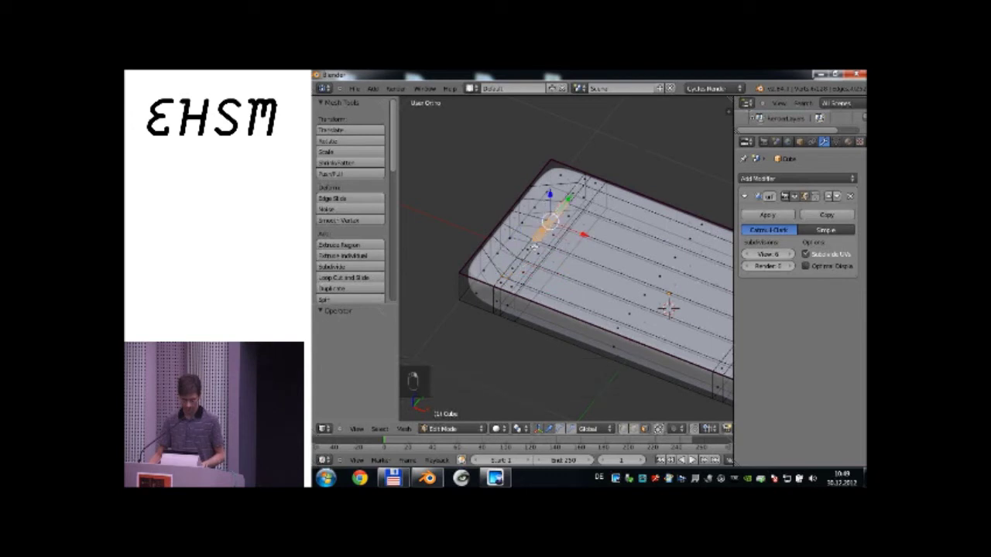
Extrude the strip inward into a recessed speaker slot and return to Object Mode.
key(e)
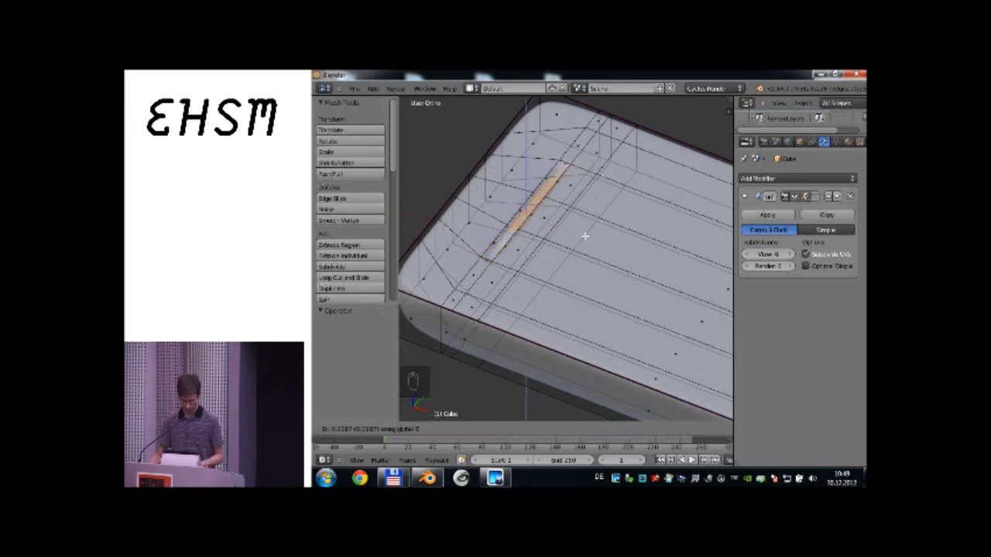
drag(836, 253, 837, 253)
key(shift+e)
drag(837, 253, 836, 253)
key(ctrl+KP_Add)
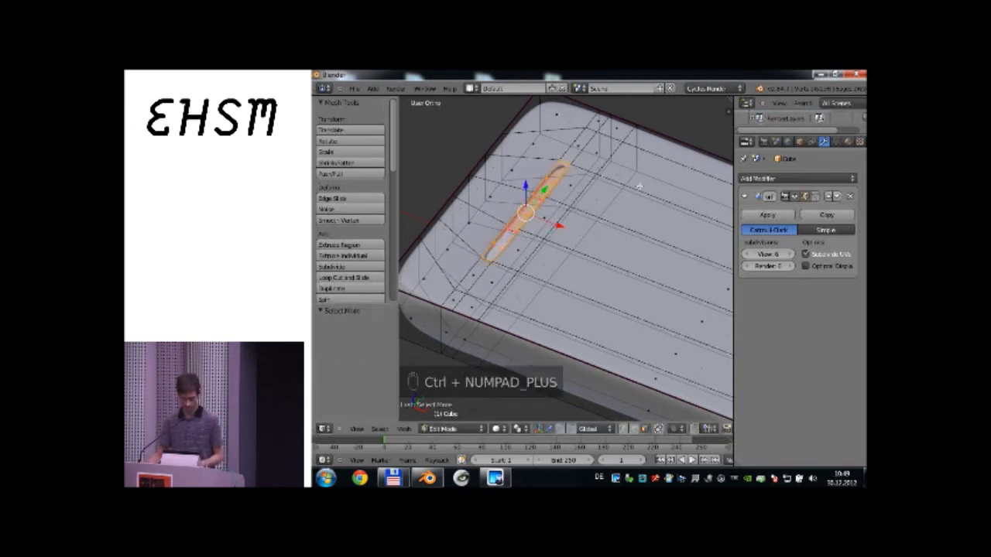
key(shift+e)
key(Tab)
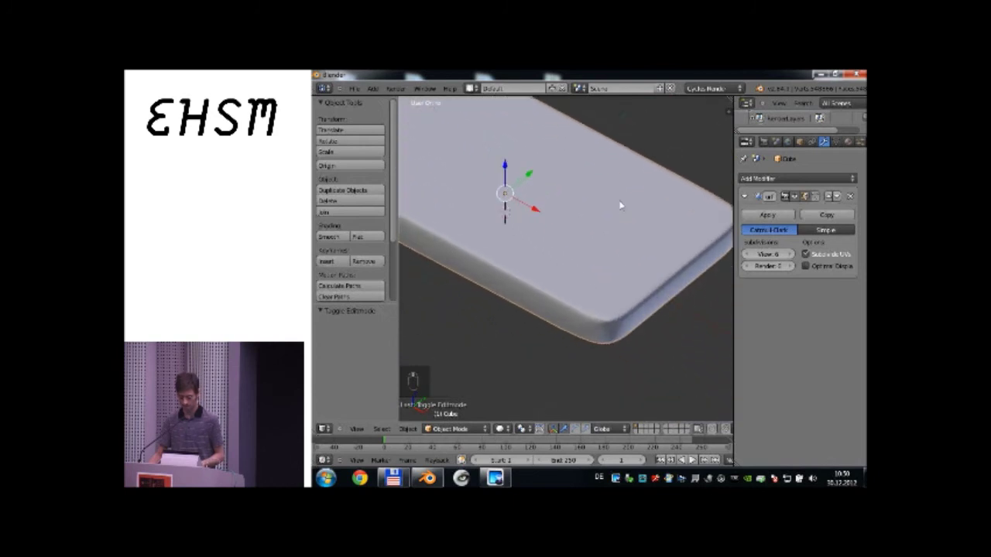
Select a small square face near the end, extrude it inward and preview the recess.
key(Tab)
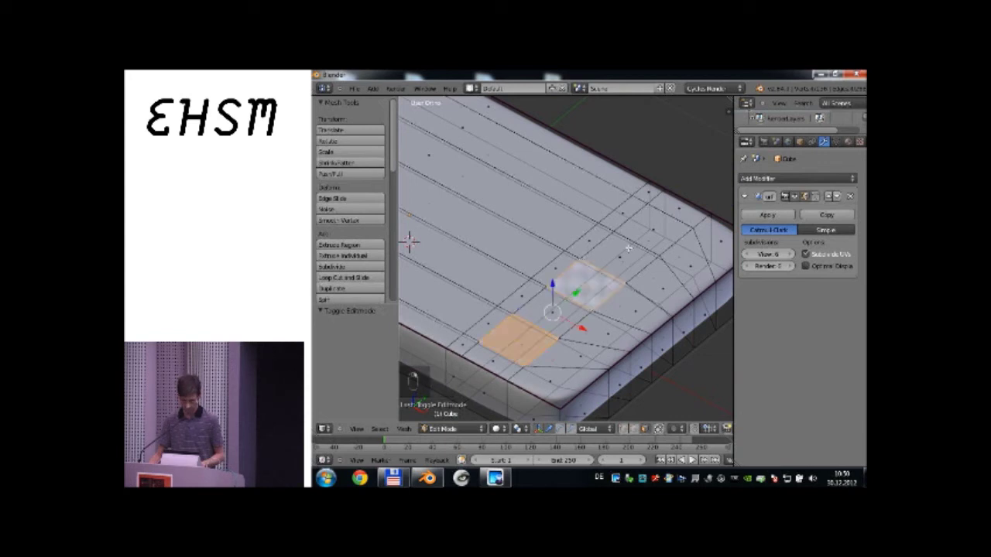
key(shift+e)
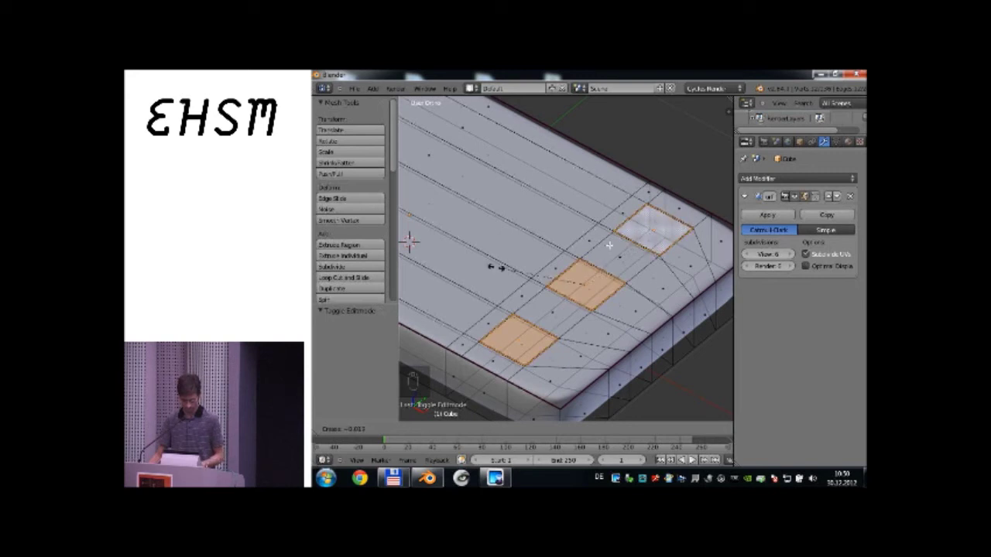
right_click(837, 253)
key(g)
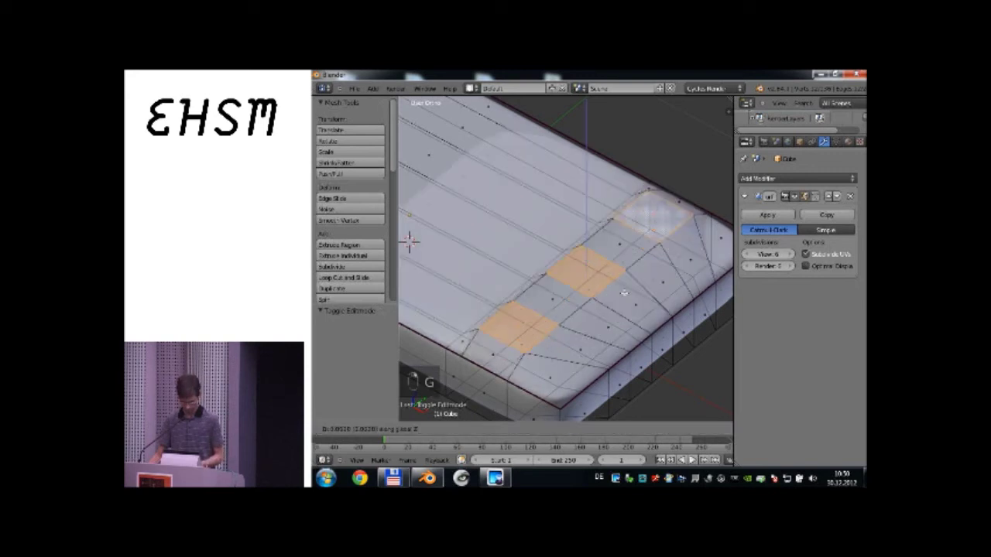
key(e)
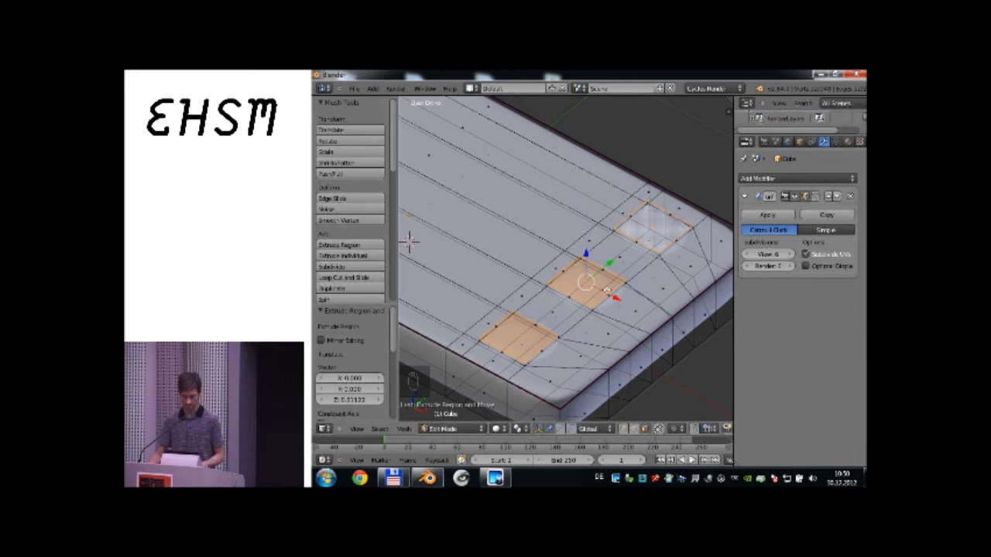
key(Tab)
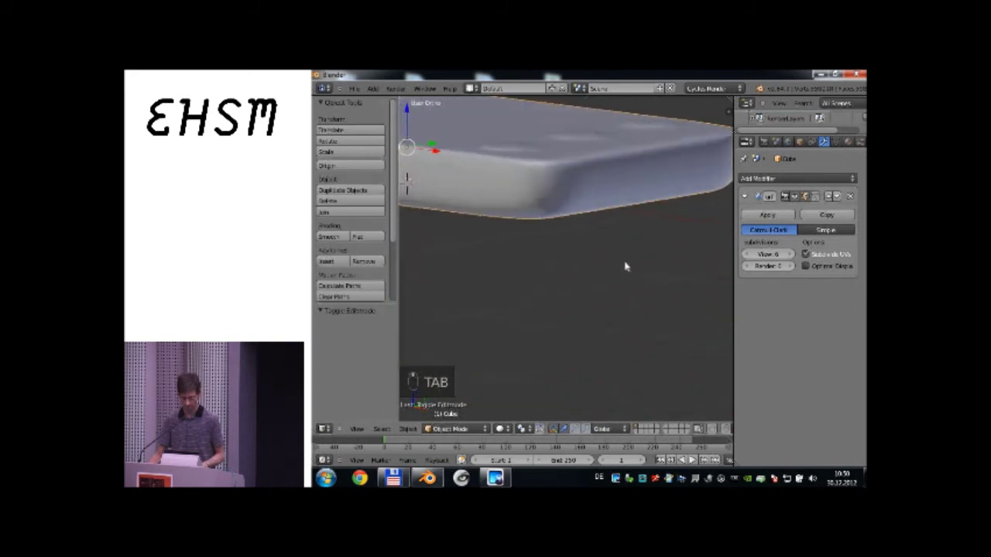
key(Tab)
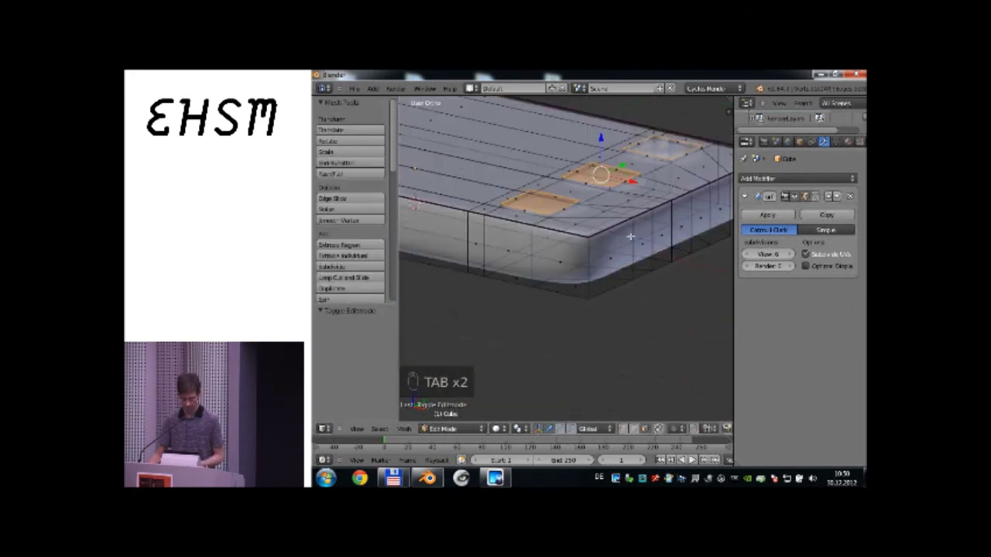
Deselect, pick the adjoining square faces and sink them into further recesses.
key(g)
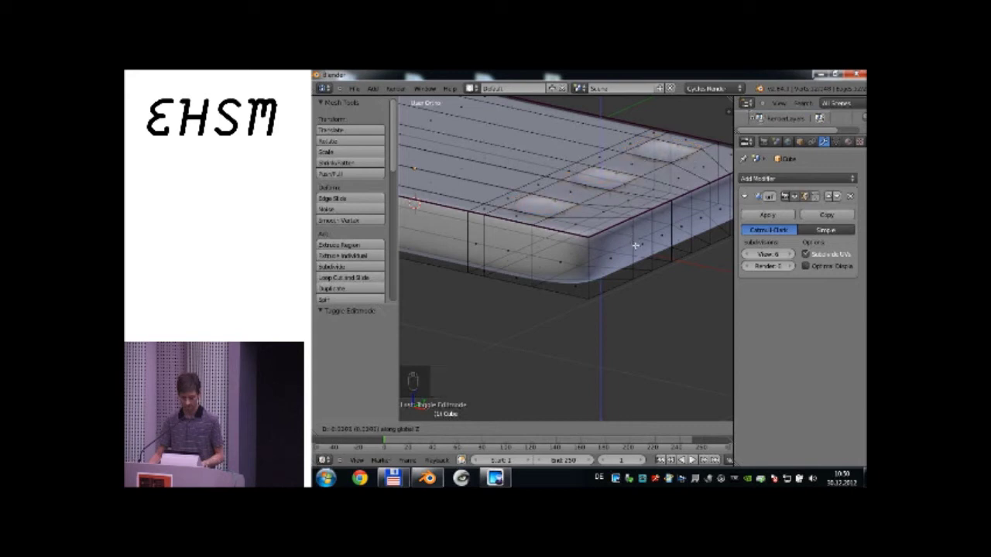
drag(837, 253, 836, 253)
drag(837, 253, 837, 254)
key(ctrl+KP_Add)
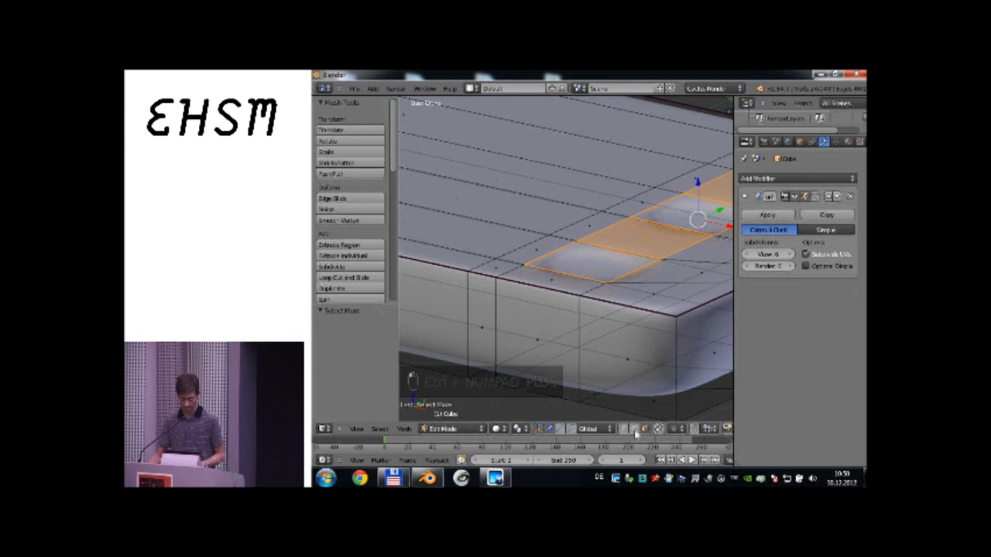
key(shift+e)
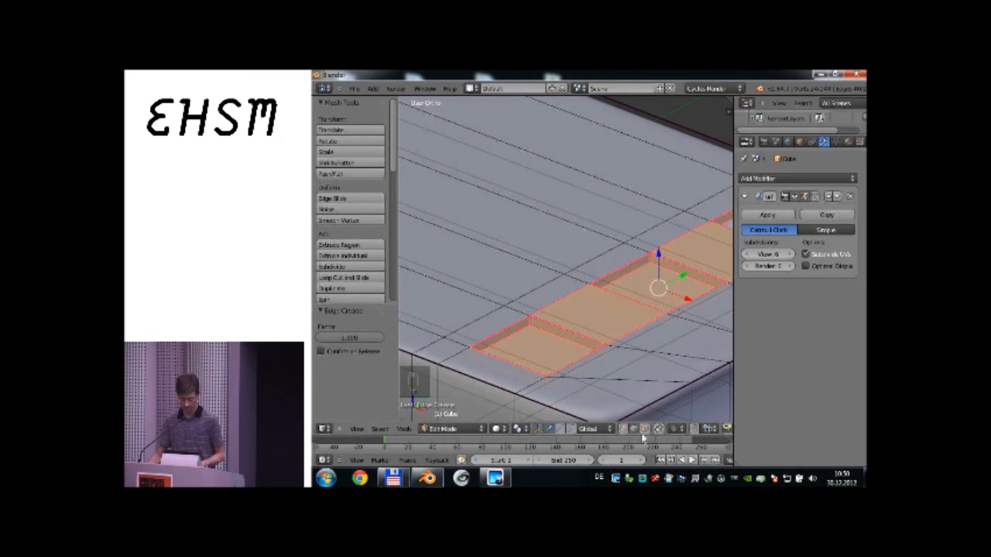
key(a)
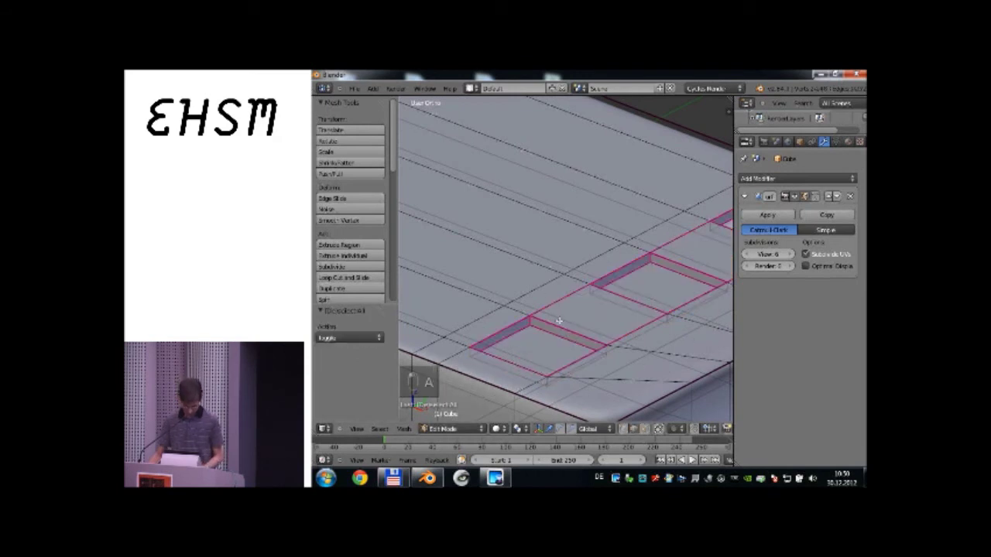
key(a)
key(a)
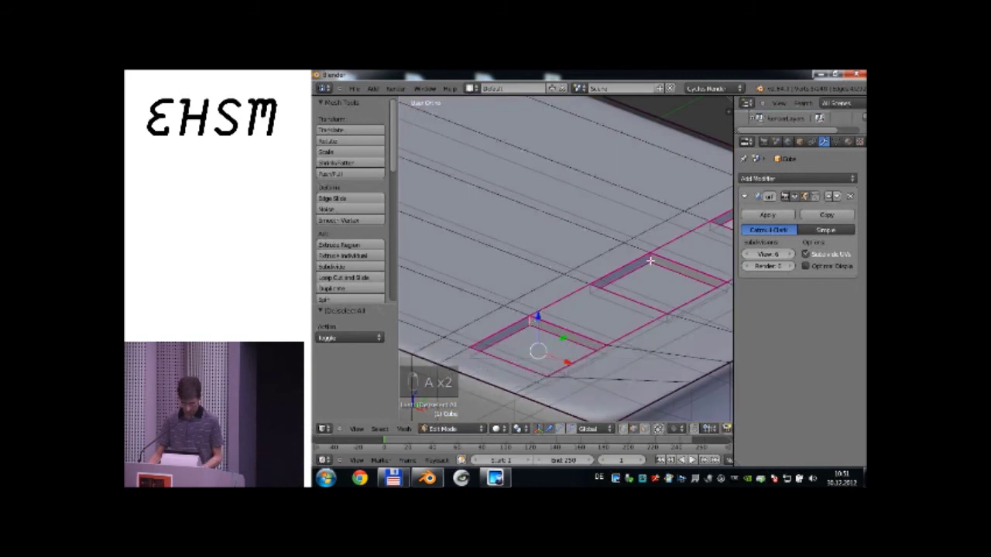
middle_click(837, 253)
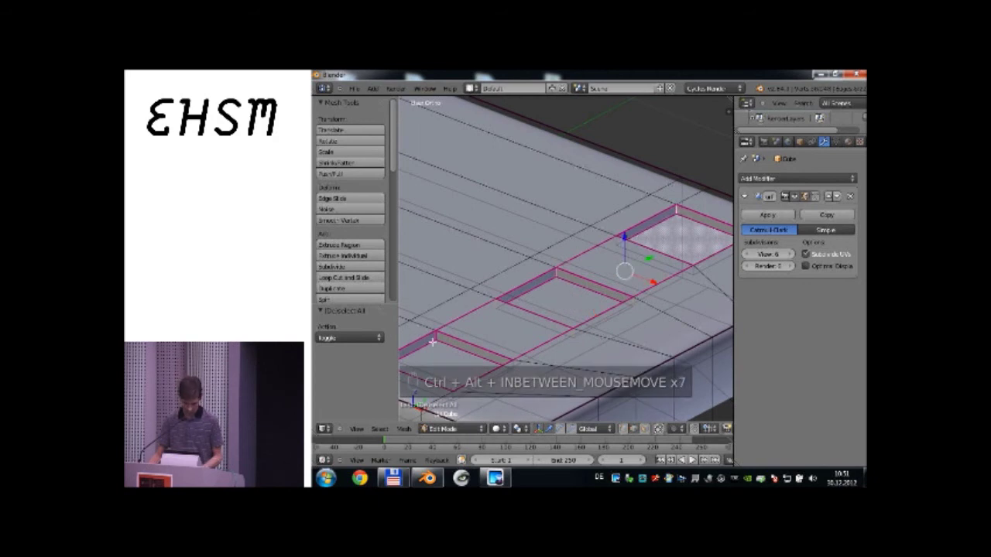
Inset the second button face and push it down into a recess beside the first, previewing the result.
drag(836, 253, 837, 253)
key(shift+e)
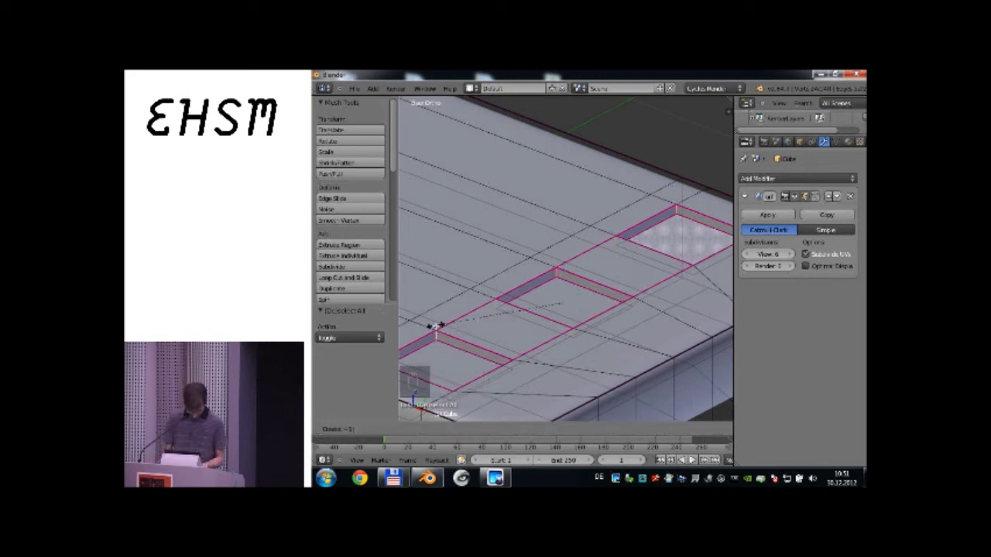
key(shift+e)
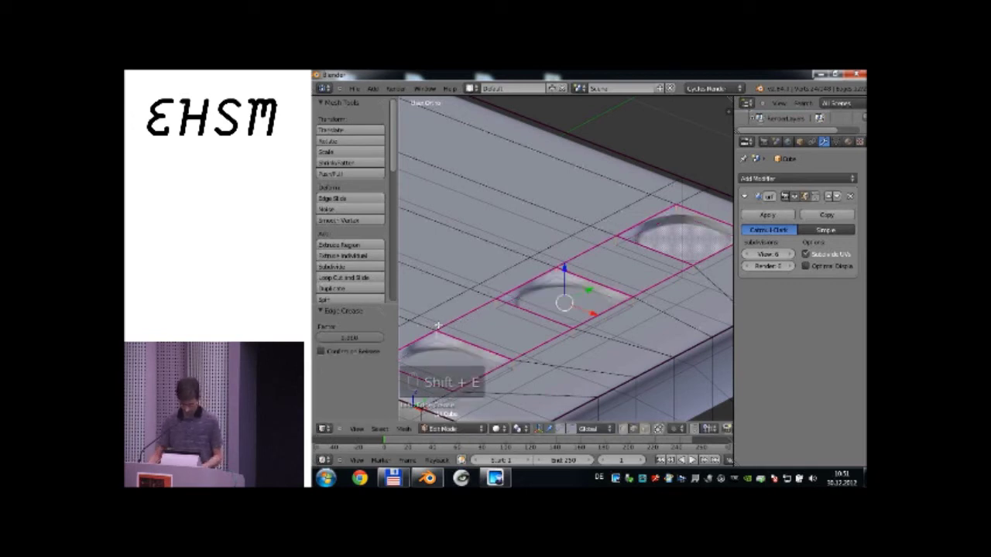
key(a)
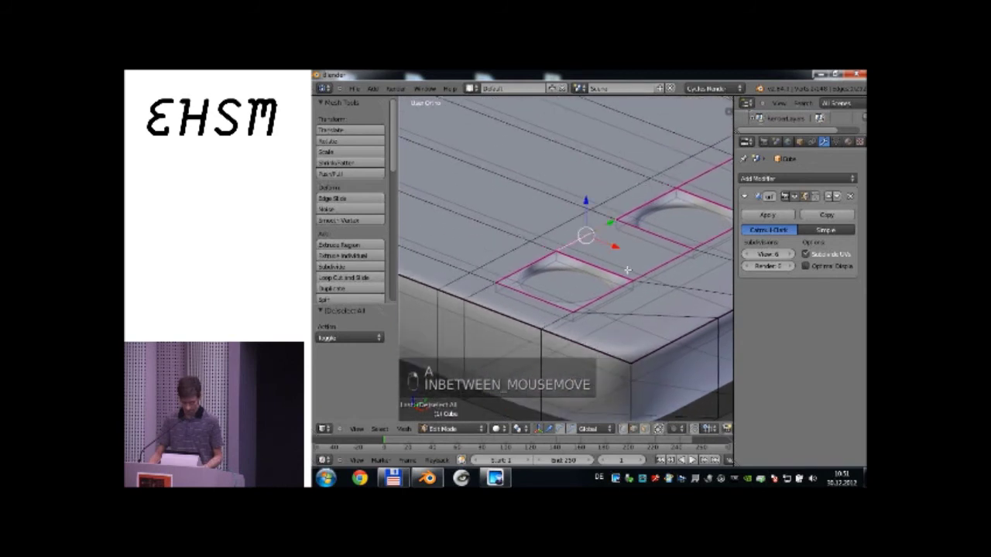
key(shift+e)
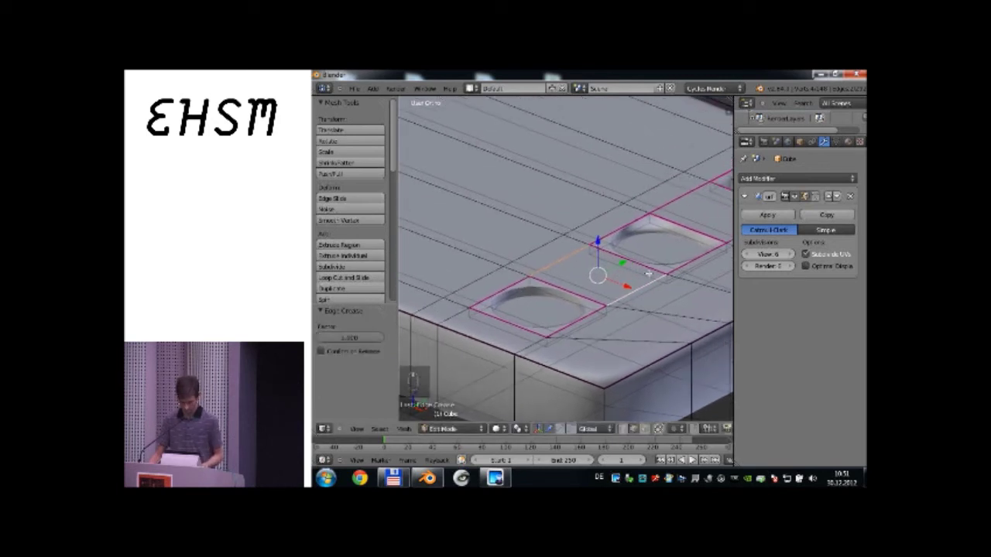
key(Tab)
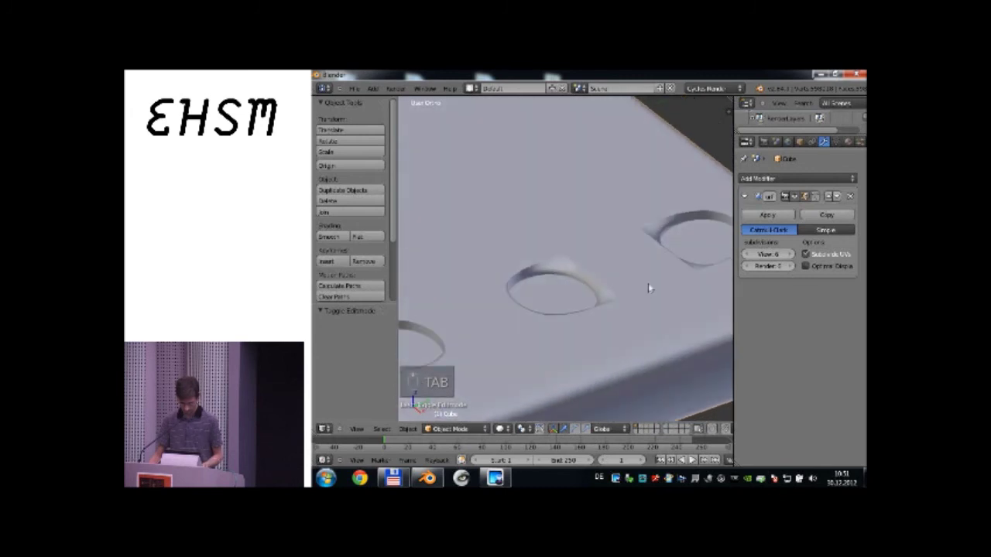
key(Tab)
Adjust the face between the two buttons and preview the smoothed body.
right_click(836, 253)
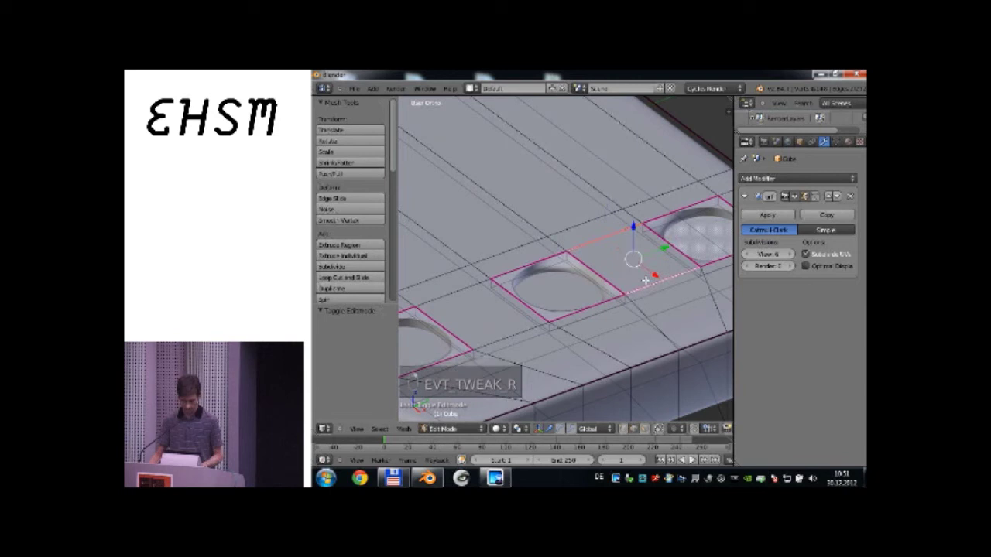
key(shift+e)
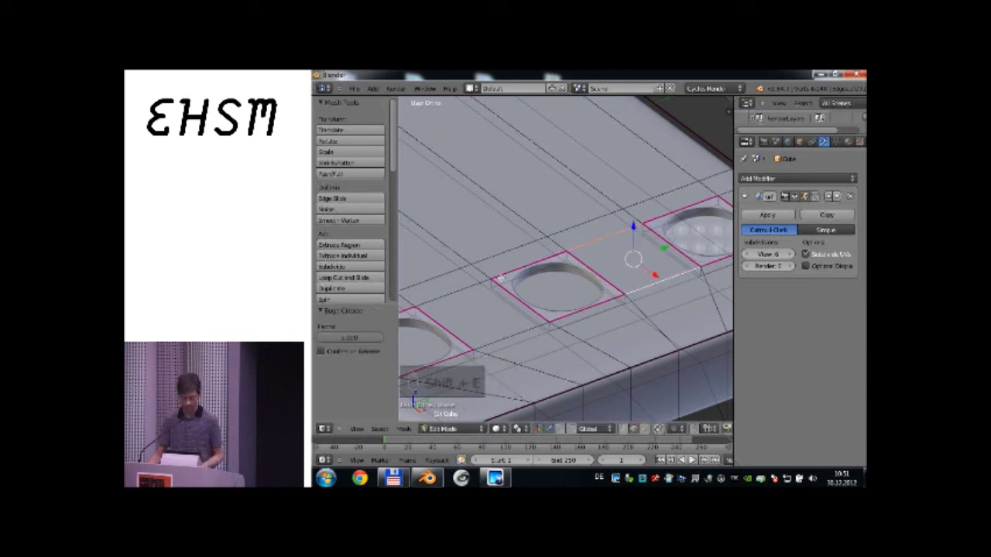
key(Tab)
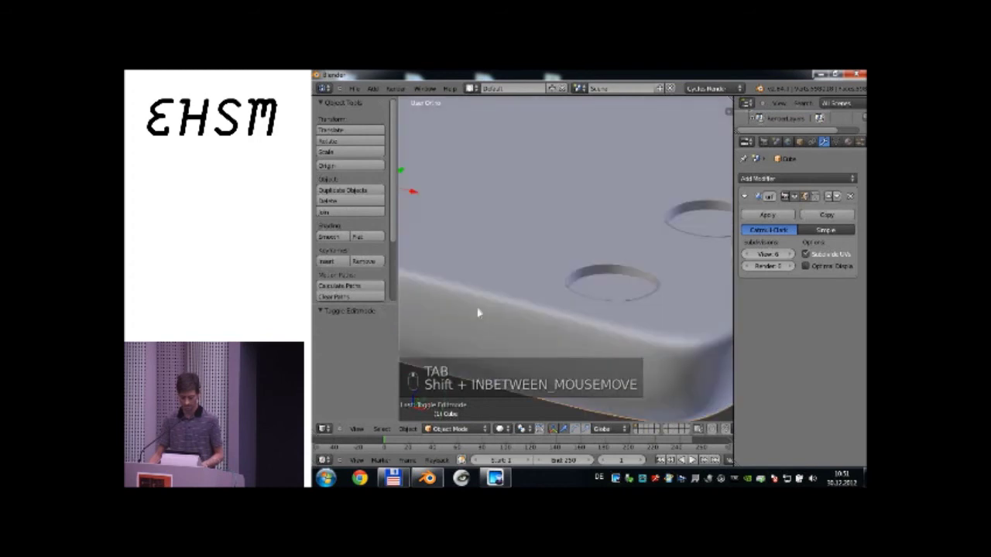
key(Tab)
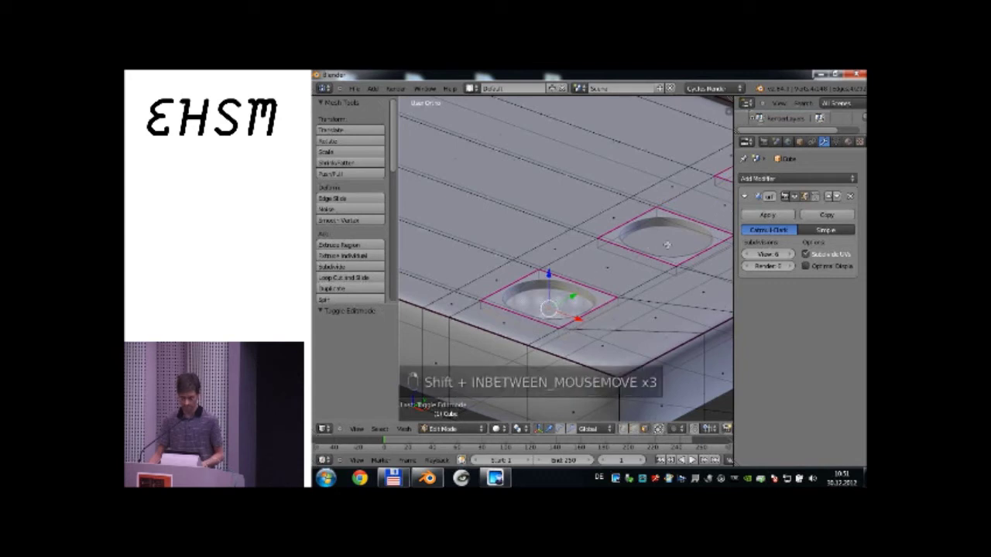
middle_click(836, 253)
middle_click(836, 253)
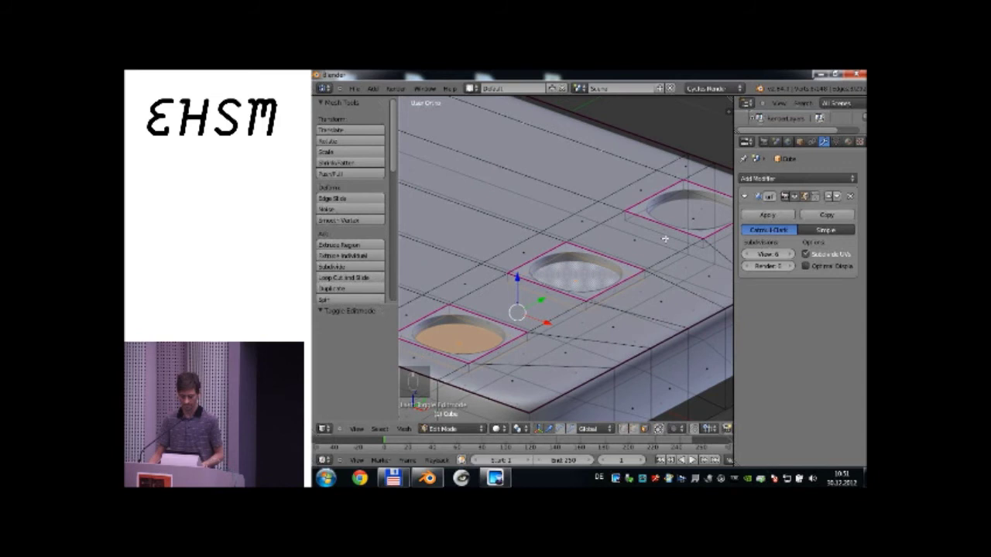
Extrude and rescale the round button face for a shallower, softer recess, then check it in Object Mode.
key(shift+e)
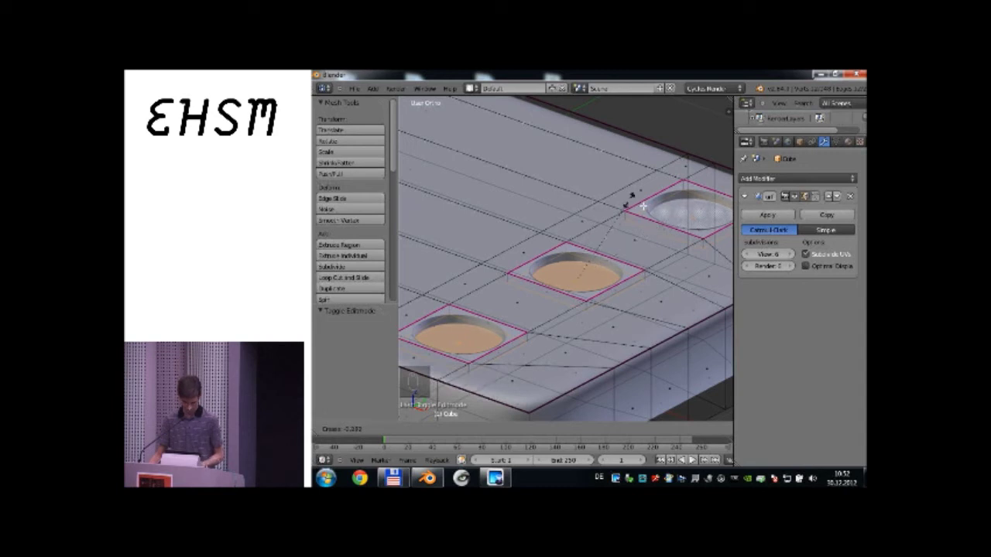
click(836, 253)
key(e)
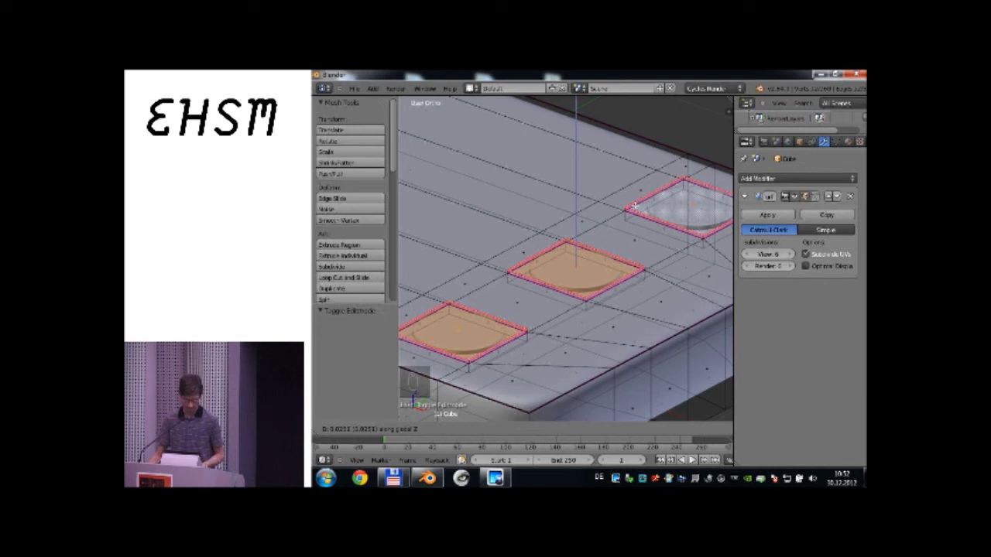
key(shift+e)
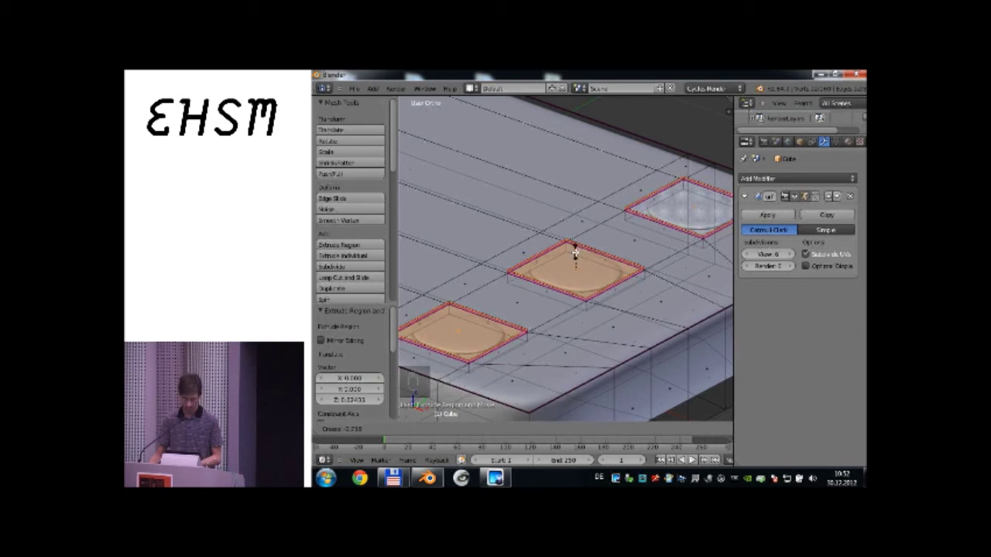
click(836, 253)
key(Tab)
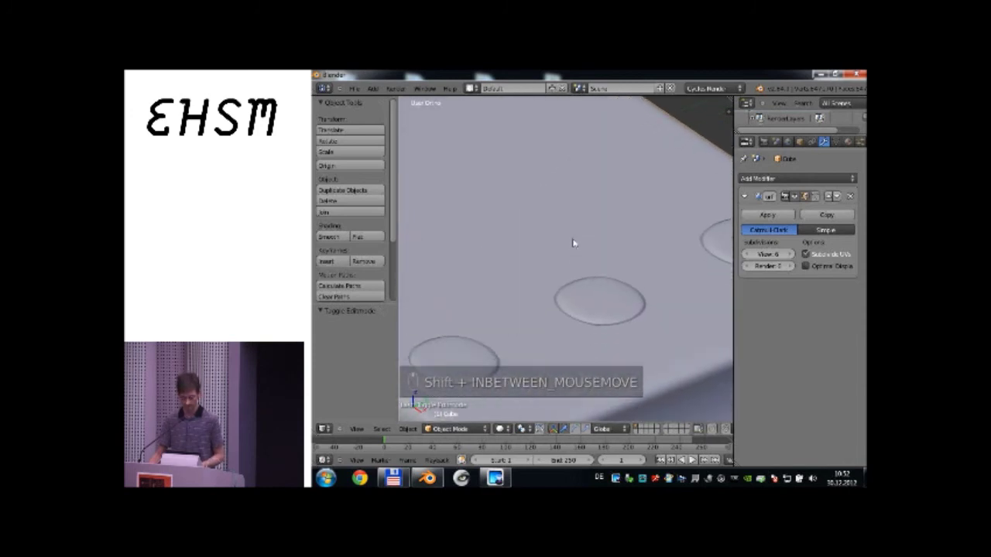
Slide the edges framing the buttons and preview the smoothed result.
key(shift+e)
key(Tab)
key(g)
key(g)
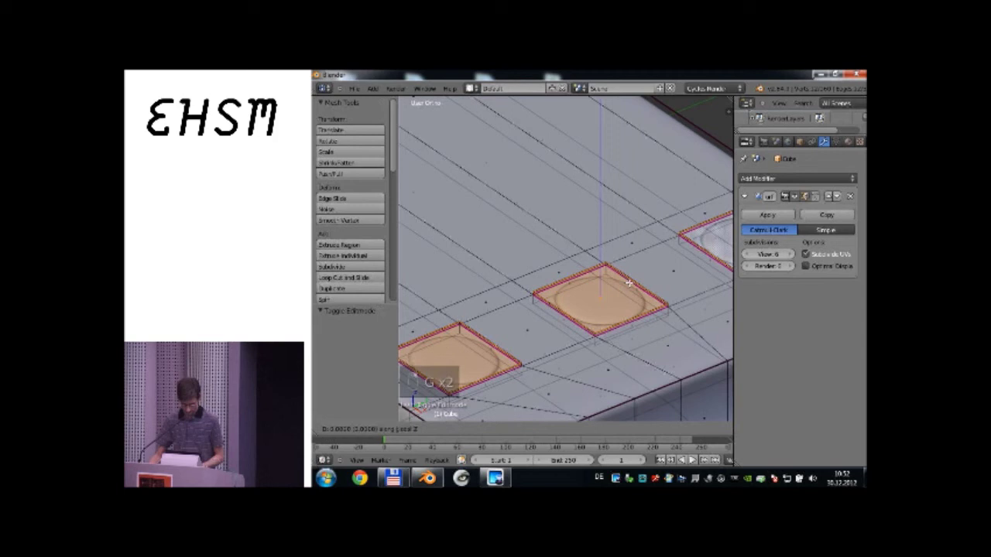
key(shift+e)
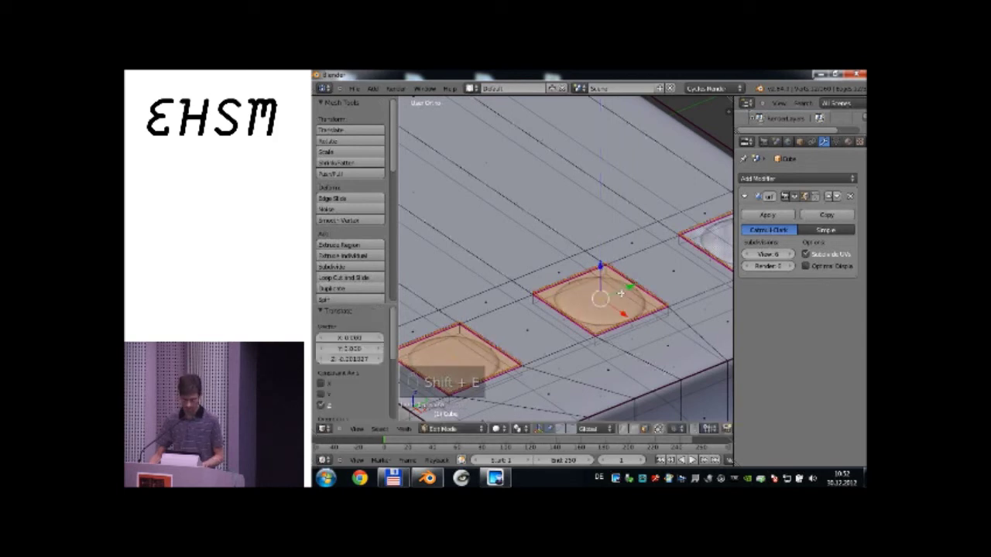
key(shift+e)
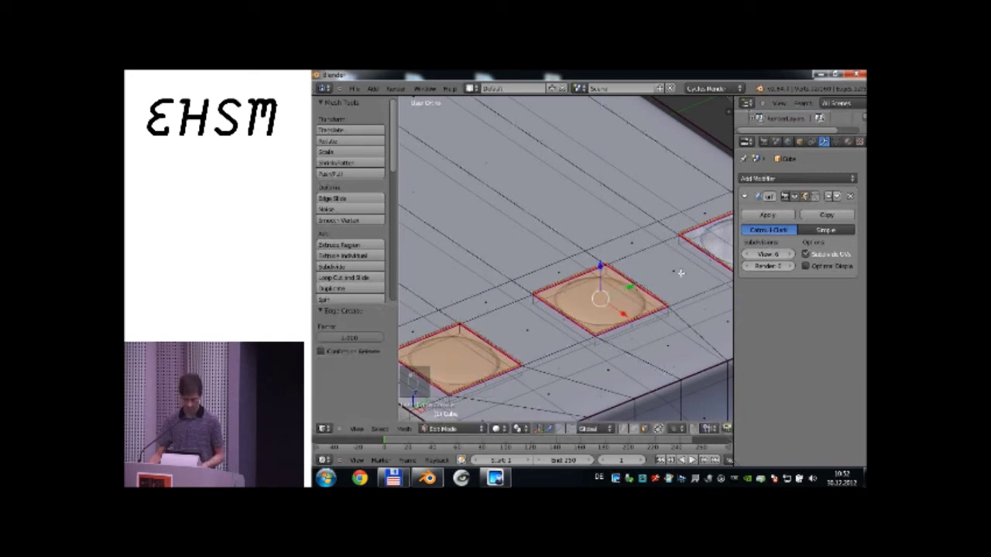
click(836, 253)
key(Tab)
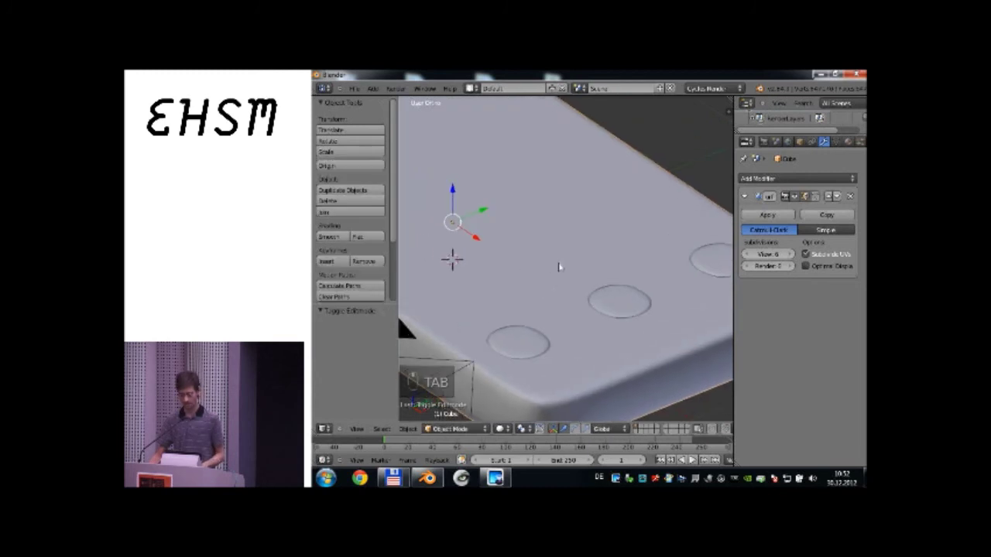
key(Tab)
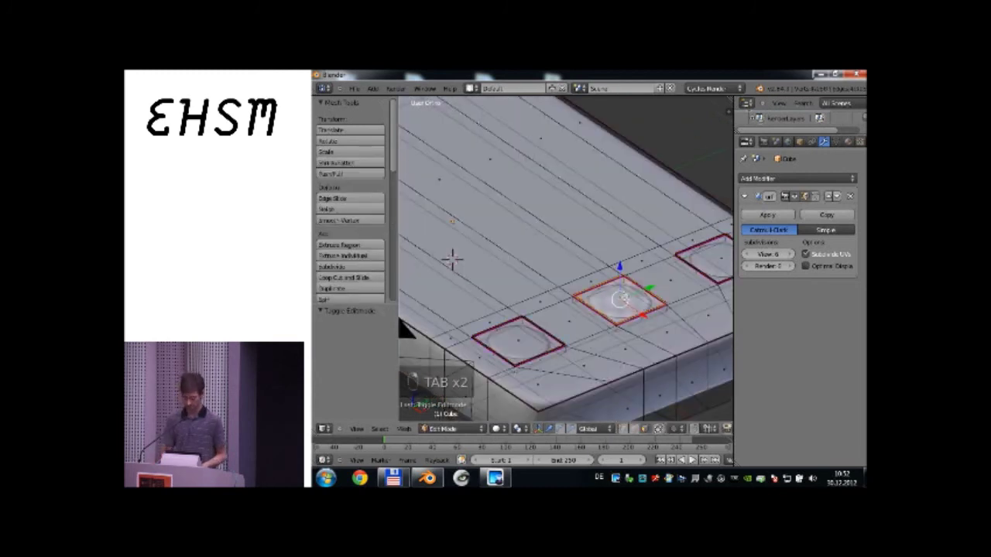
Tighten the edge loop around the button, confirm it and view the whole phone in Object Mode.
key(ctrl+KP_Add)
key(ctrl+KP_Add)
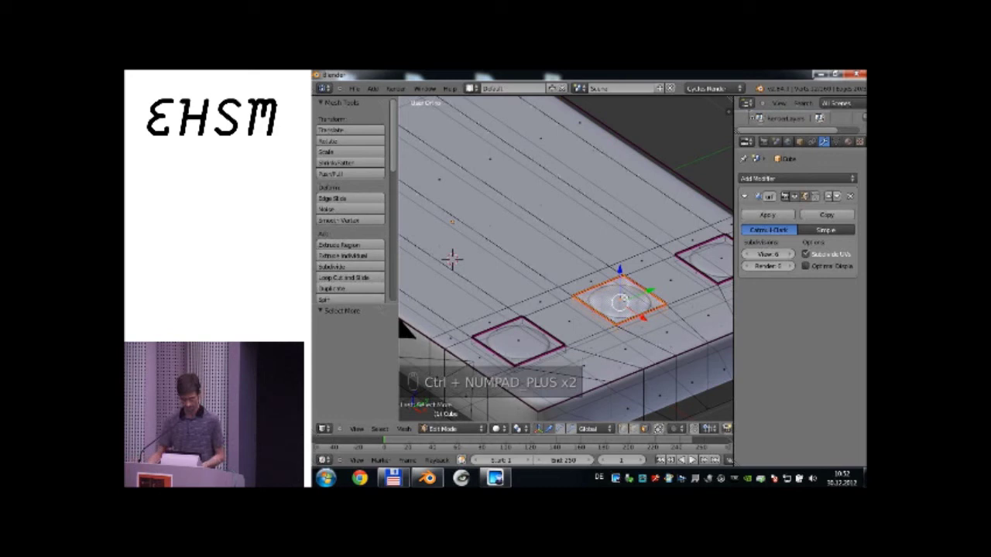
key(s)
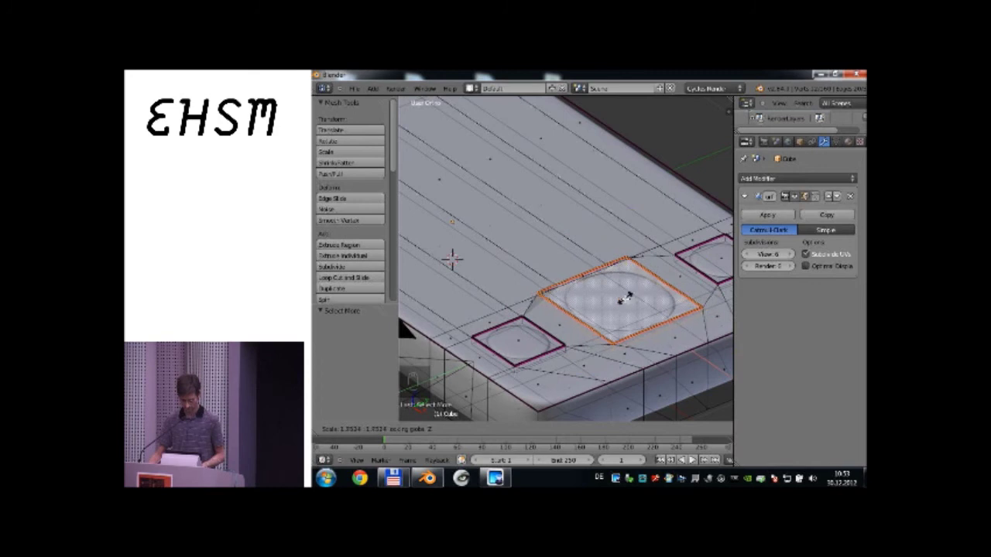
key(g)
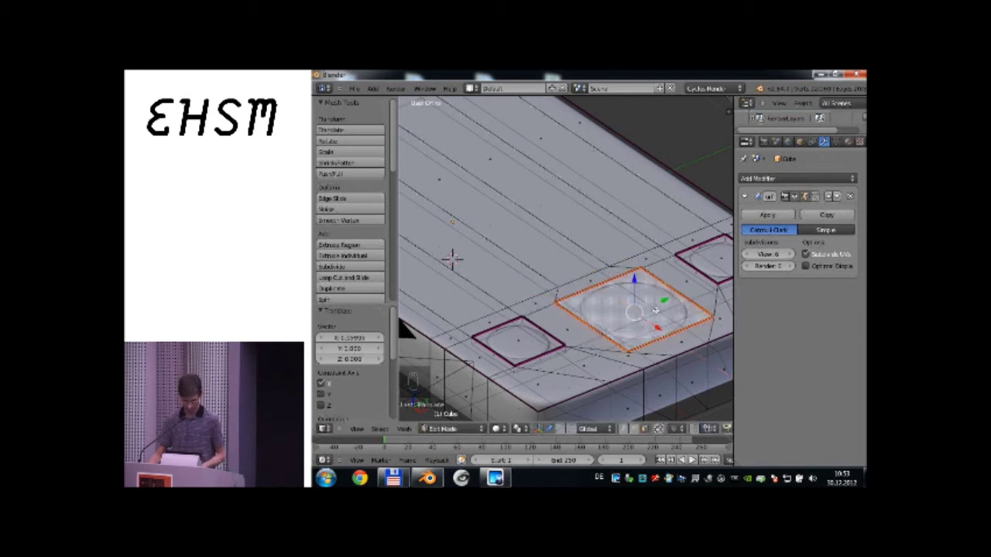
click(836, 253)
middle_click(837, 253)
click(836, 253)
key(Tab)
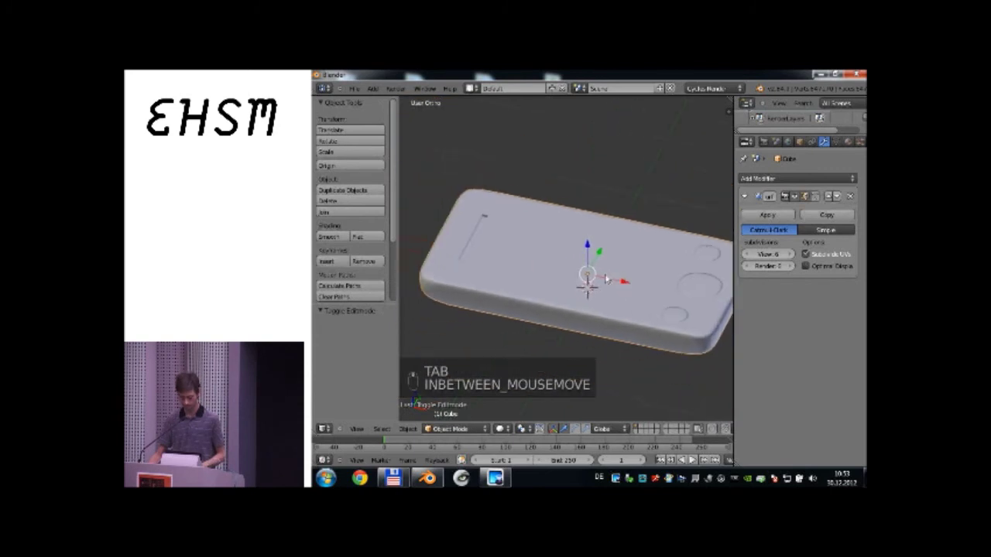
Reopen the phone body's mesh in Edit Mode to select the screen faces.
key(Tab)
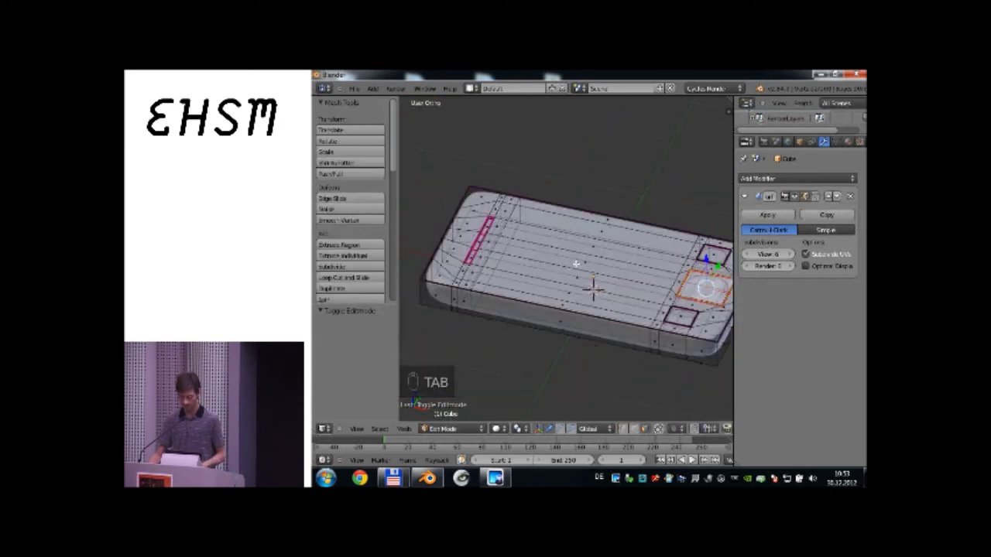
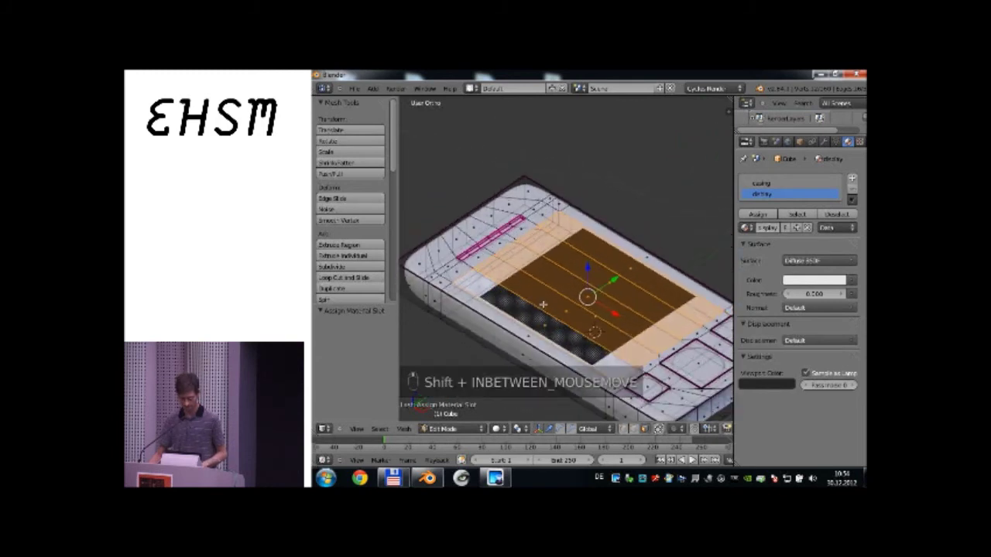
Preview the dark screen material against the white casing, then pull back to see the whole phone.
key(shift+Tab)
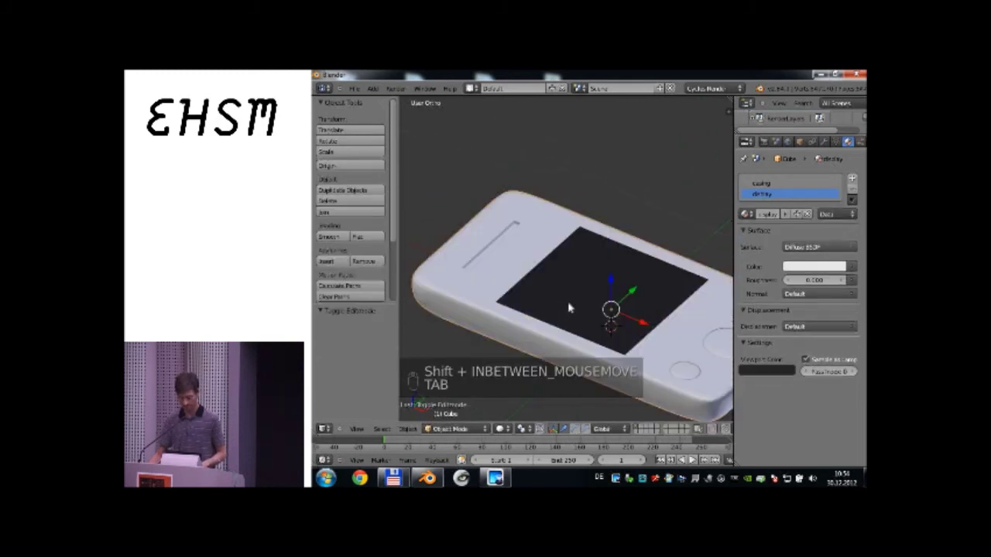
key(shift+Tab)
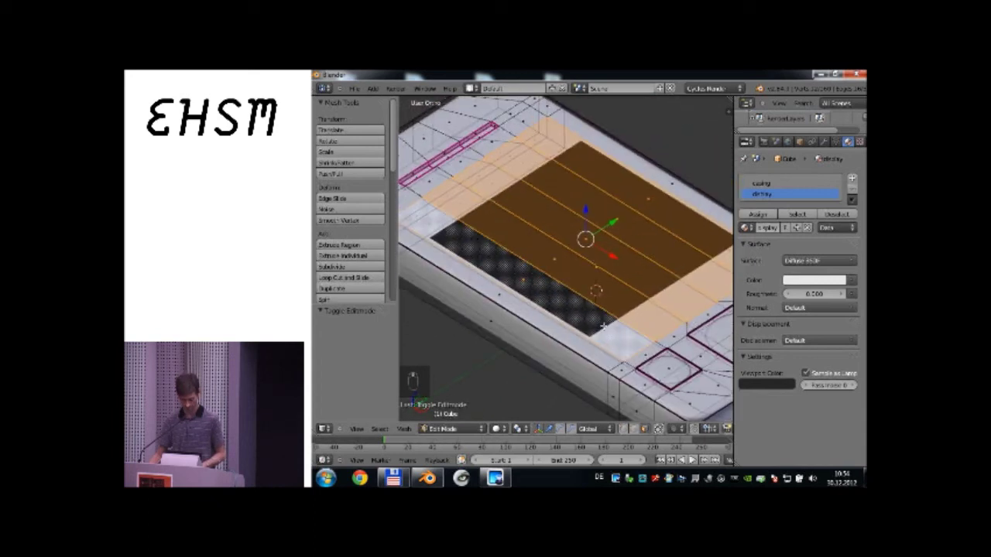
key(shift+e)
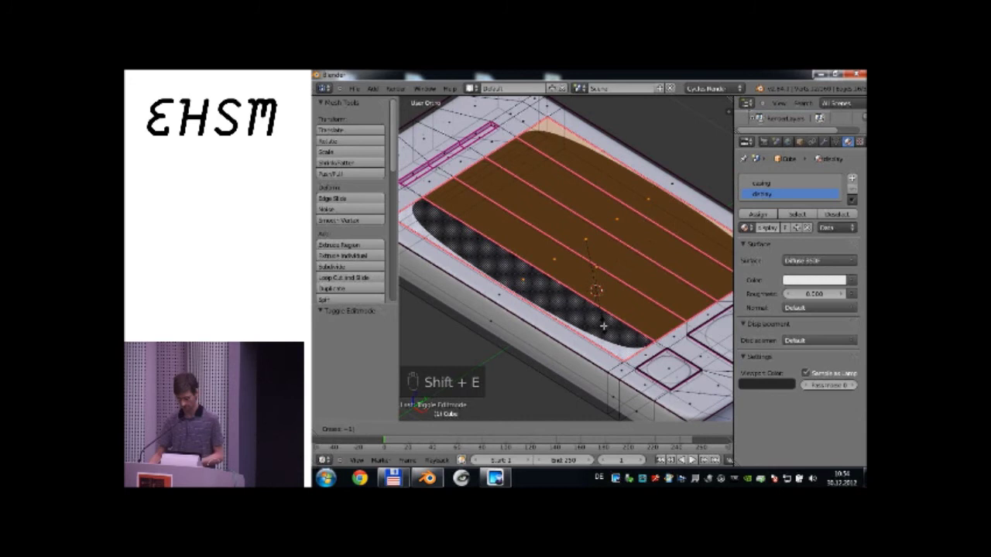
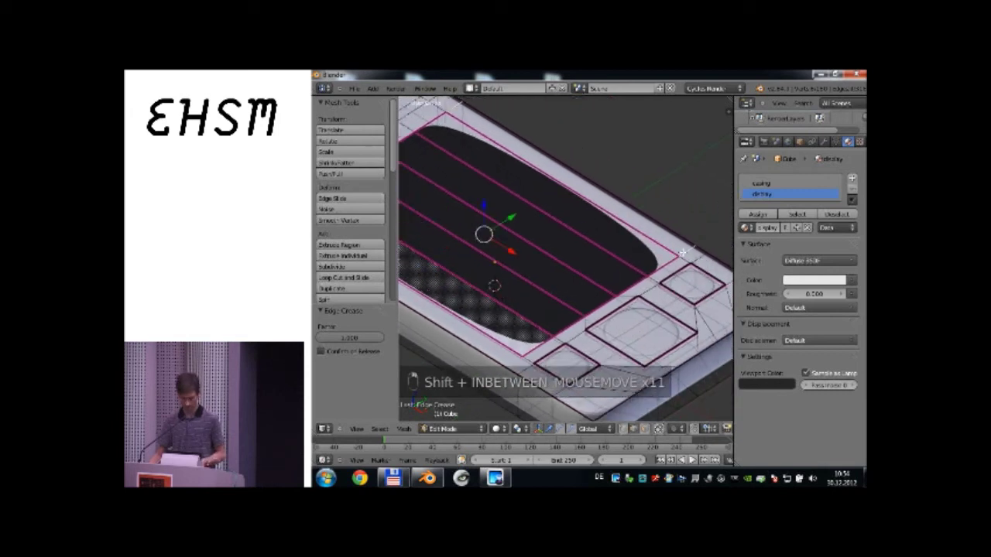
key(shift+e)
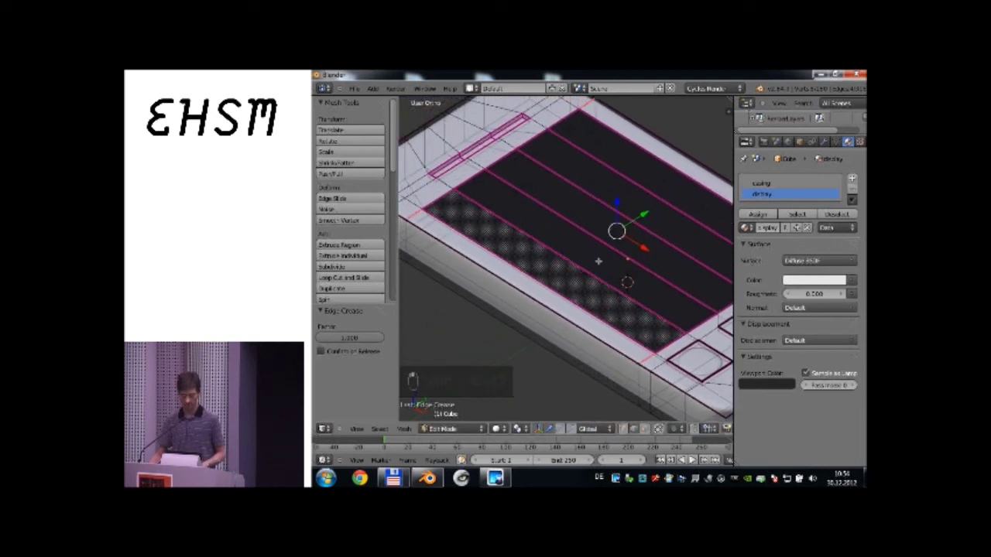
key(Tab)
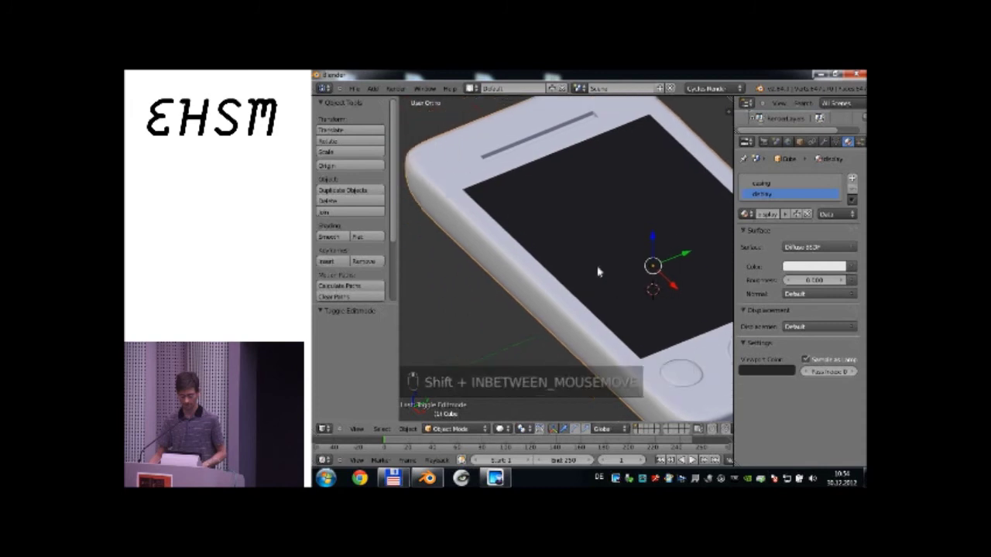
key(Tab)
key(Tab)
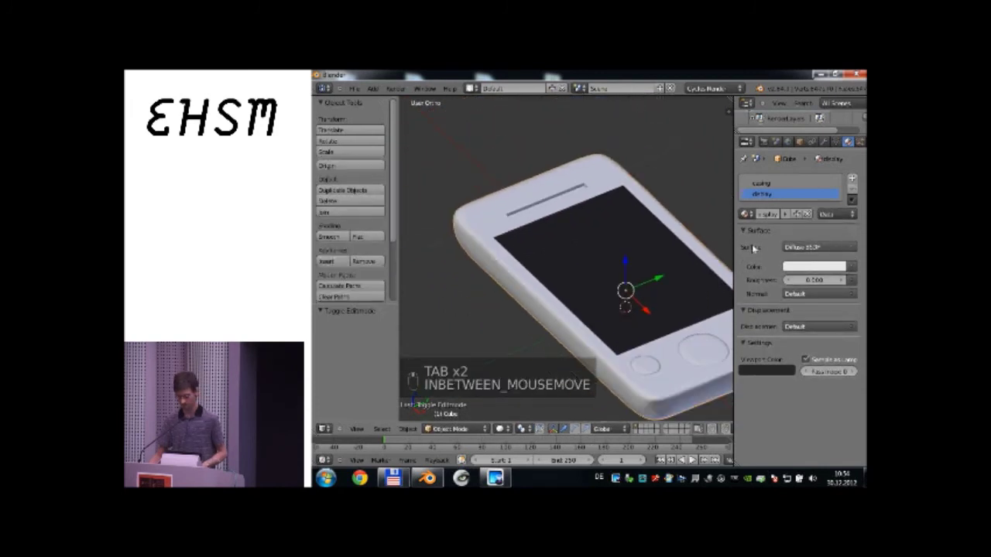
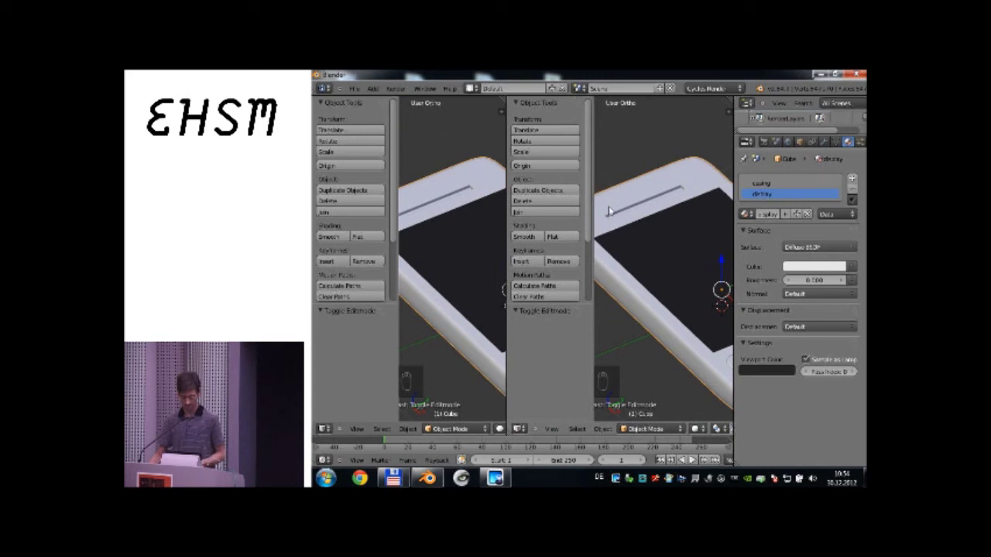
Zoom out in both 3D views to frame the phone fully.
key(n)
key(n)
key(n)
key(t)
key(z)
key(z)
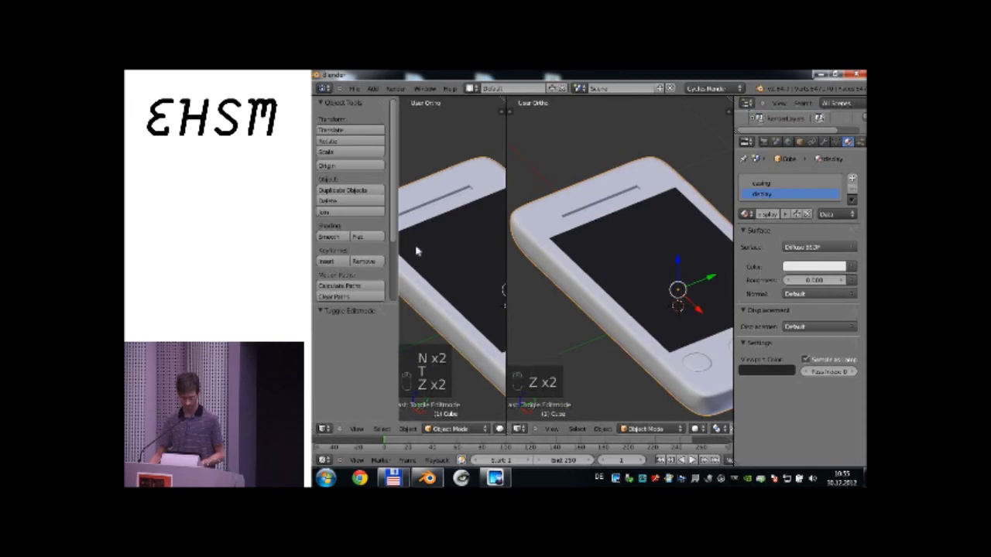
key(n)
key(f)
key(n)
key(t)
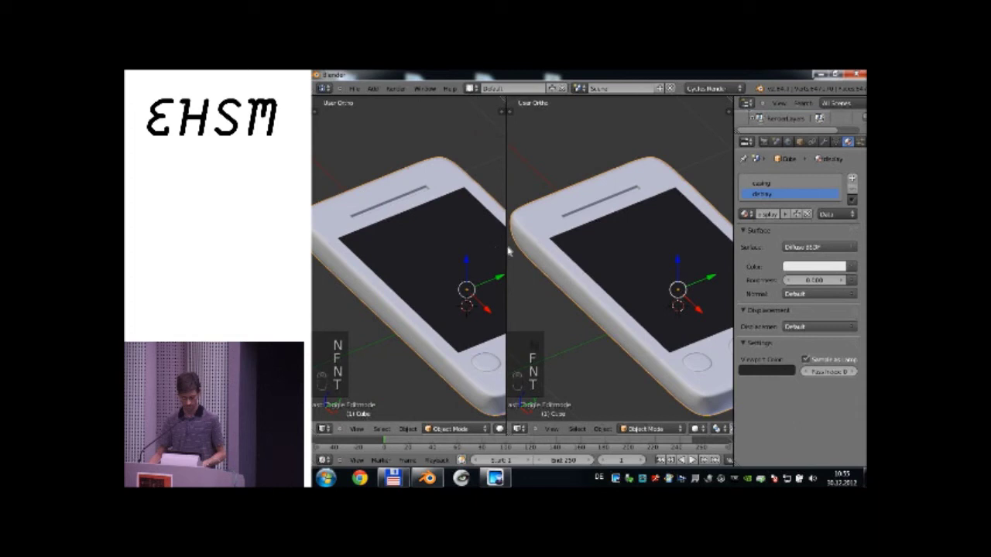
Make the display material Glossy BSDF with the right view Rendered, and view the left from Top.
click(502, 223)
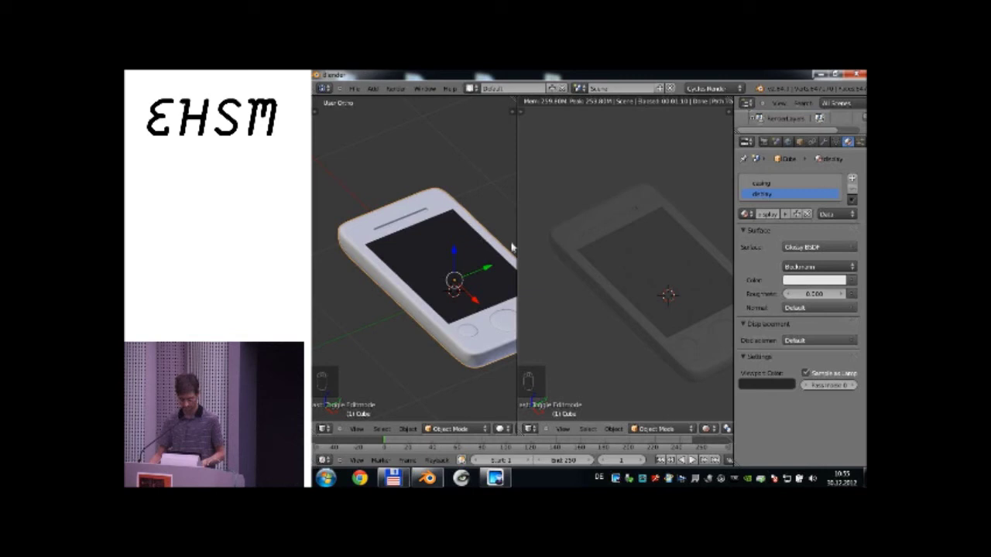
key(KP_7)
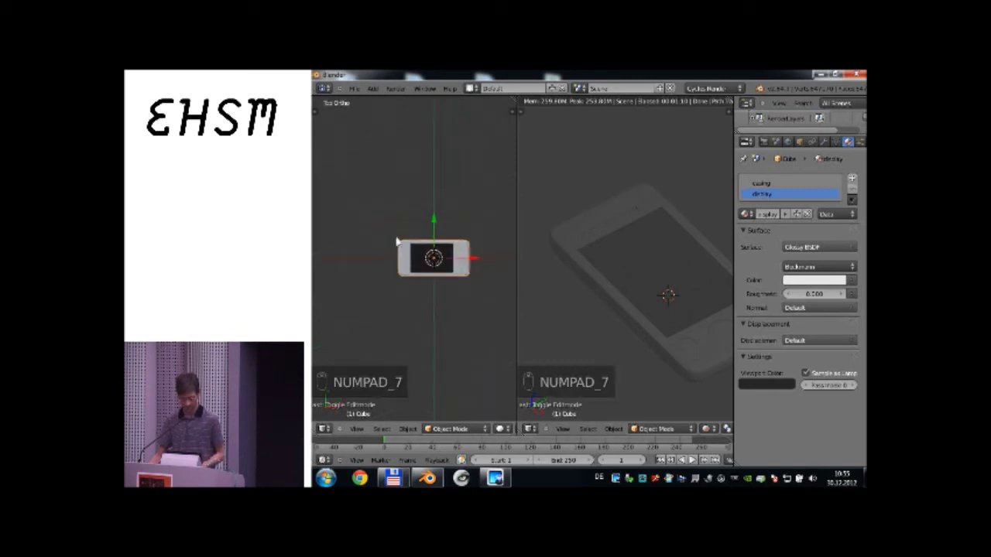
Add a mesh plane under the phone and scale it up into a floor, checked through the camera.
key(shift+a)
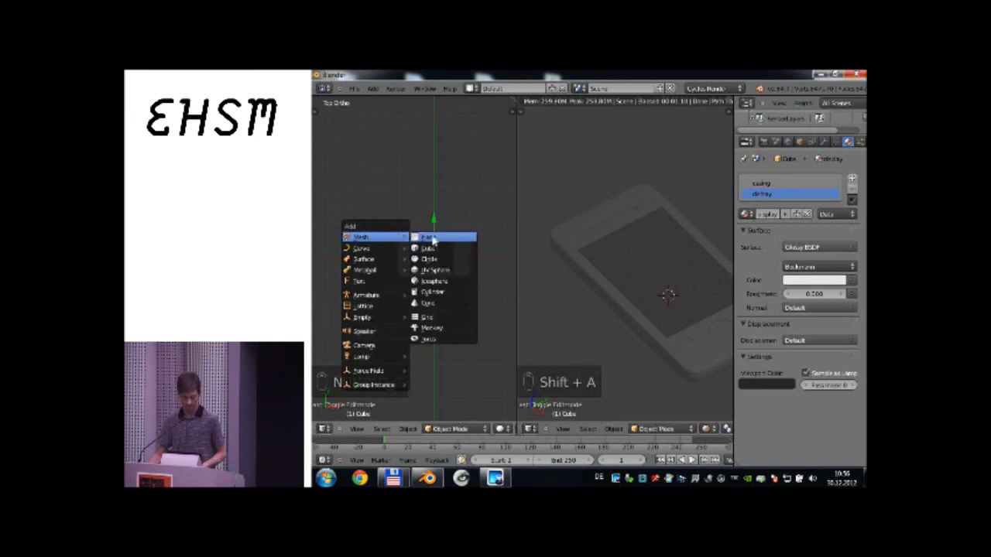
key(s)
key(KP_1)
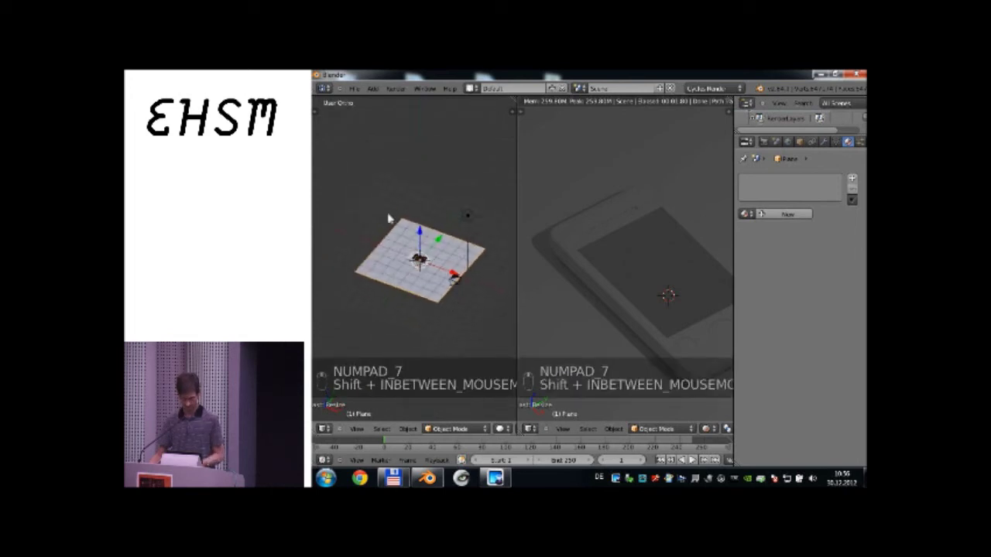
key(KP_0)
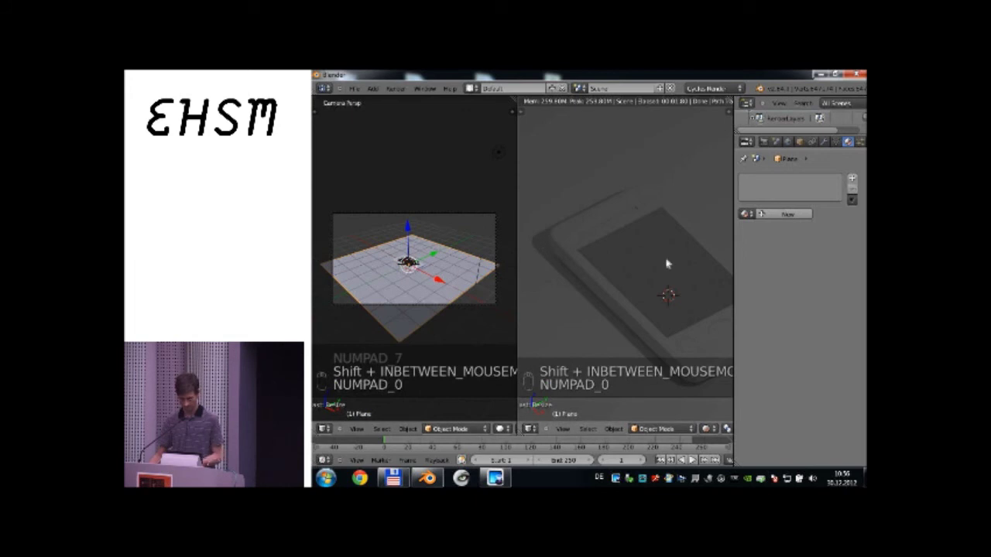
key(KP_0)
key(shift+f)
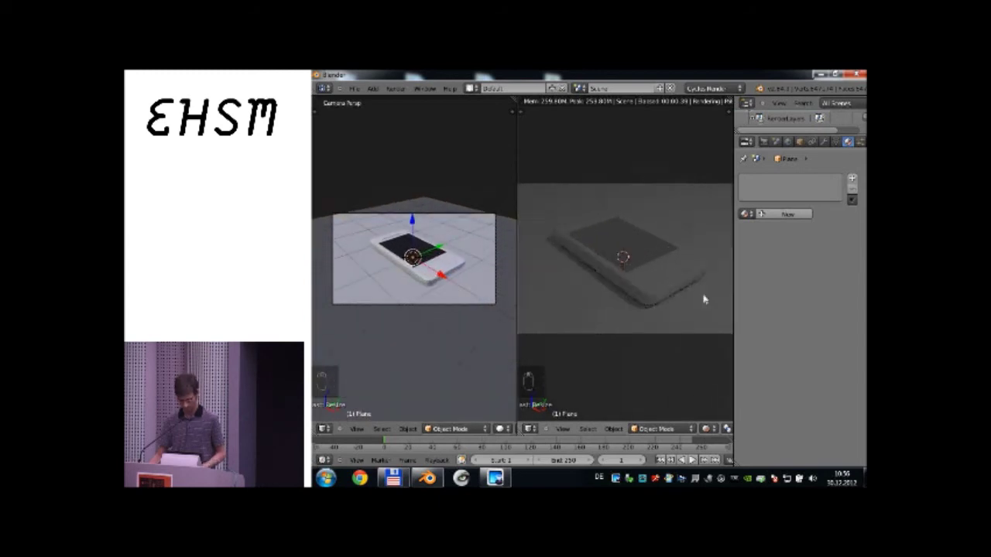
Refine the floor's size and briefly inspect its mesh in Edit Mode.
key(shift+f)
key(shift+f)
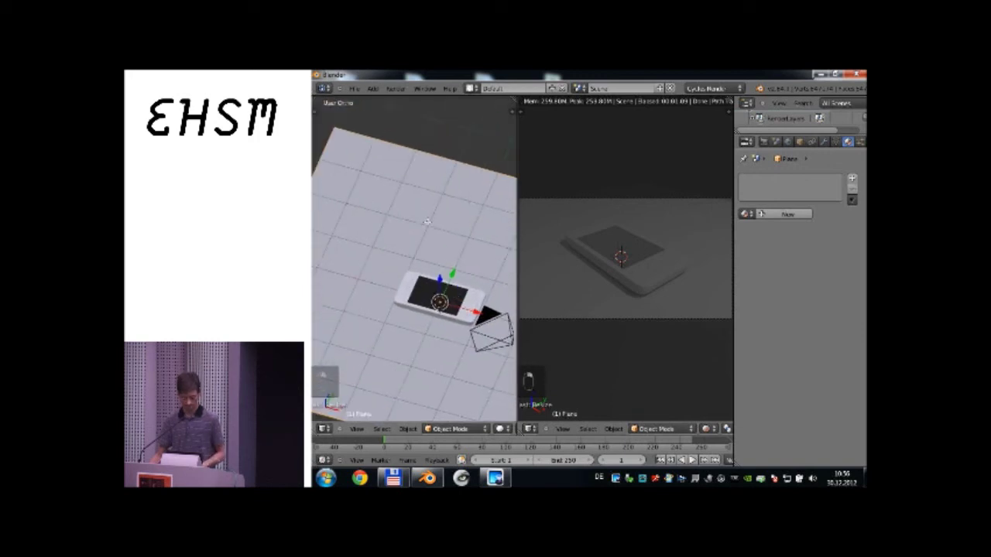
key(Tab)
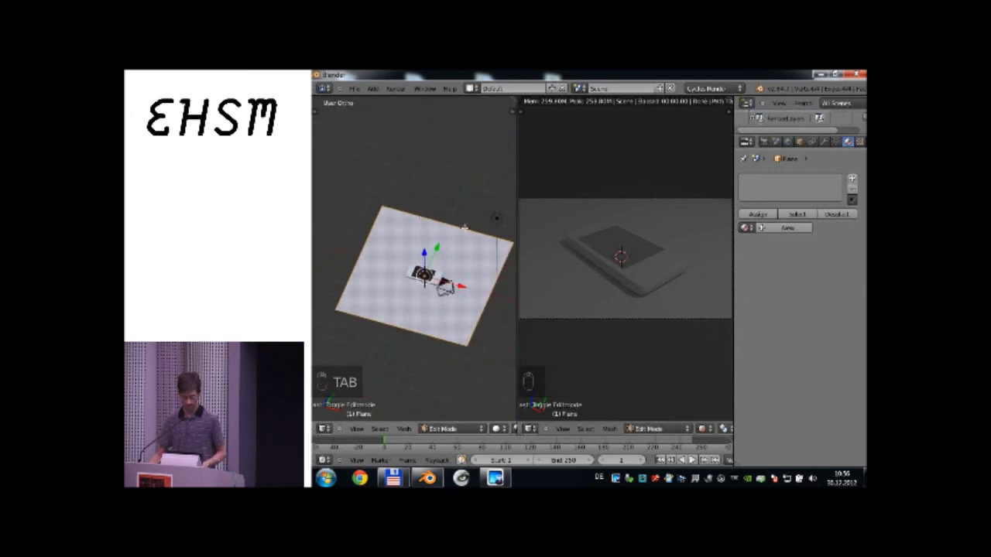
key(Tab)
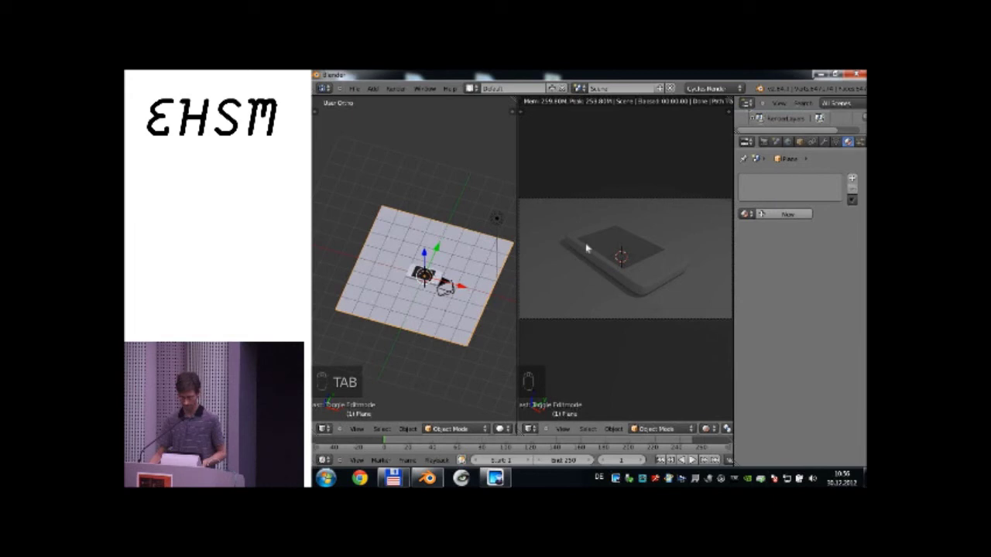
Drag the display material colour darker, then reselect the casing from the Top view.
drag(464, 344, 463, 344)
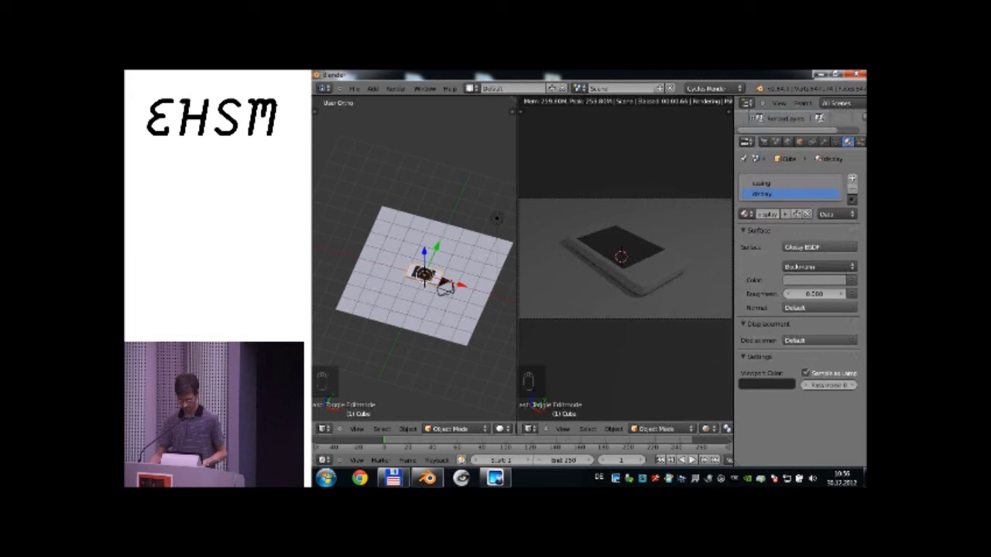
drag(464, 344, 463, 344)
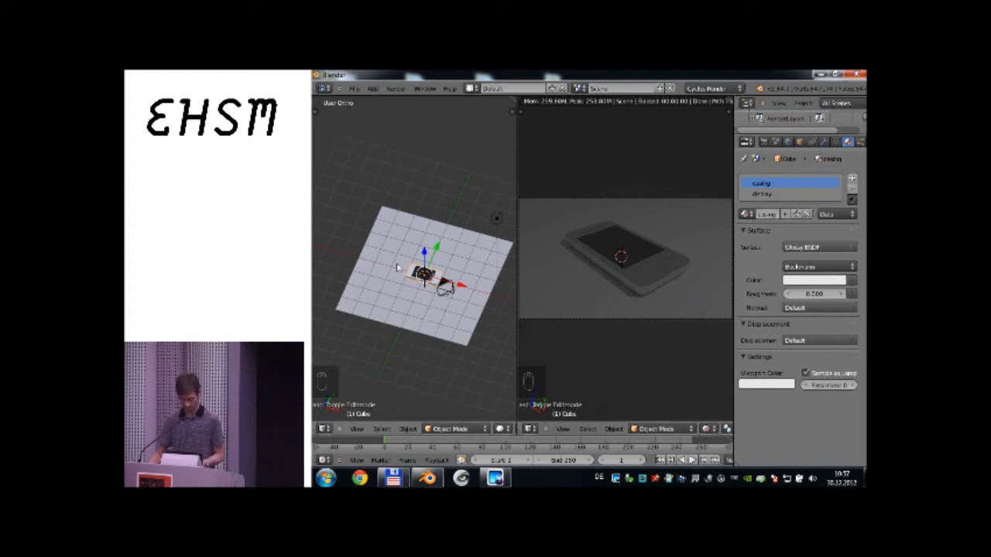
key(KP_7)
key(KP_7)
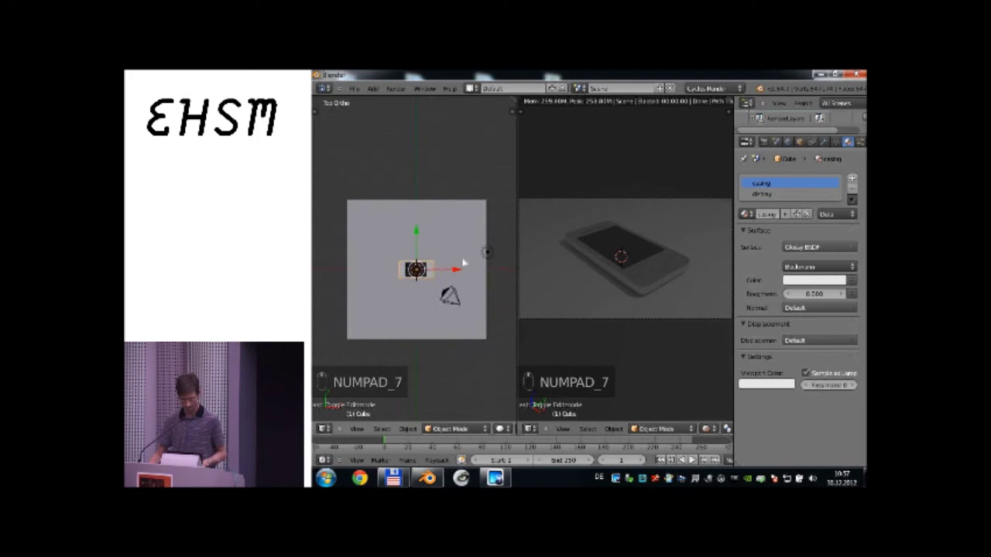
key(g)
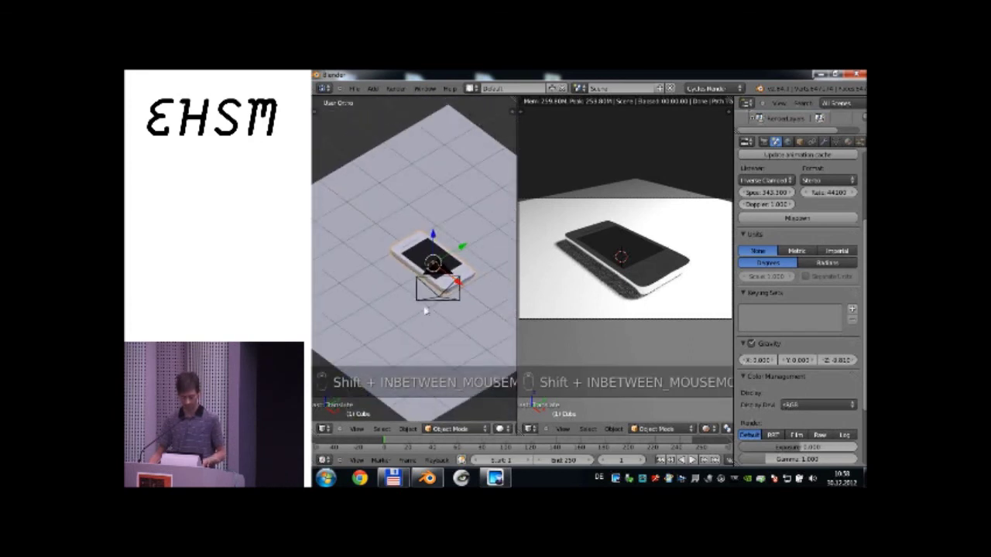
Orbit the left view and set the right viewport to the camera view in Solid shading.
key(KP_5)
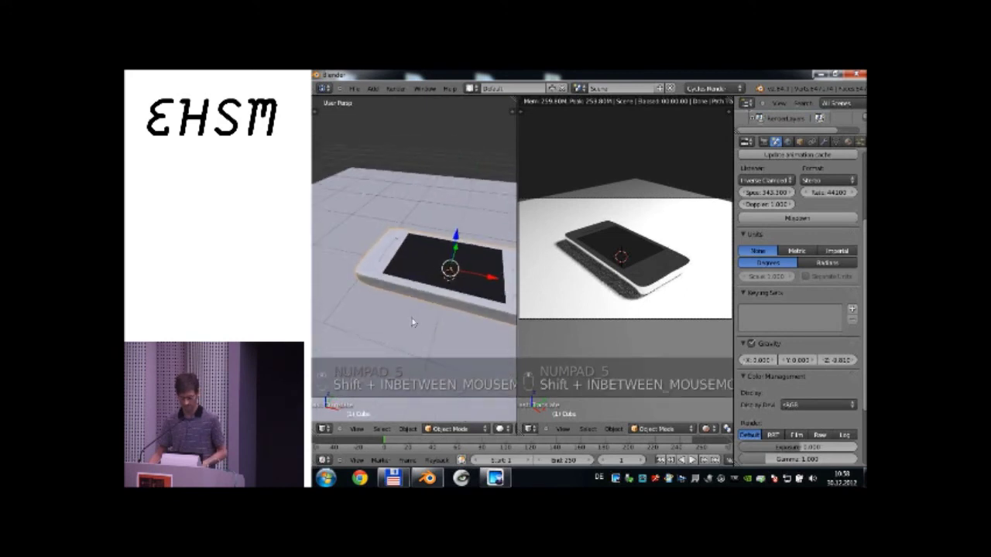
key(z)
key(z)
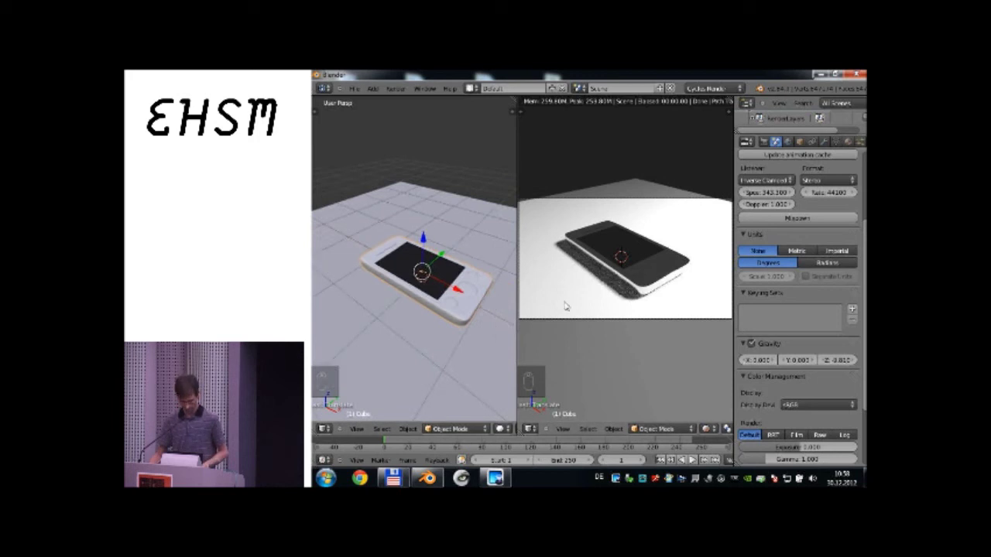
key(shift+f)
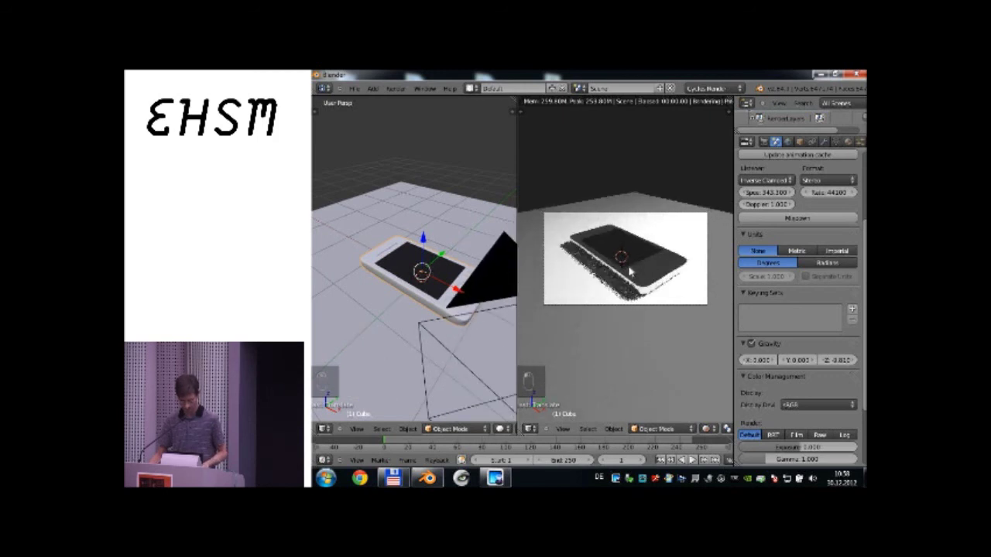
key(shift+f)
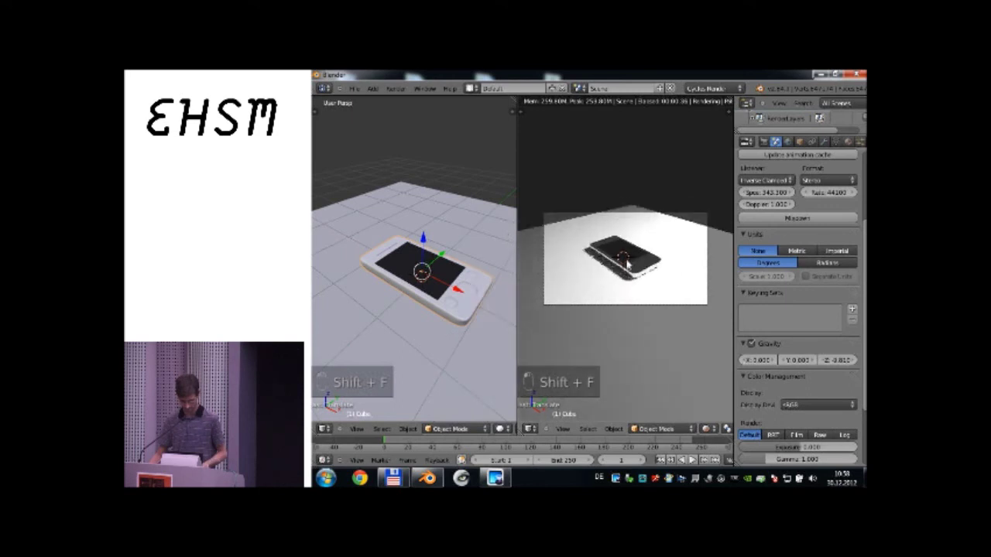
Select the floor plane, ready for editing its mesh.
key(z)
key(shift+f)
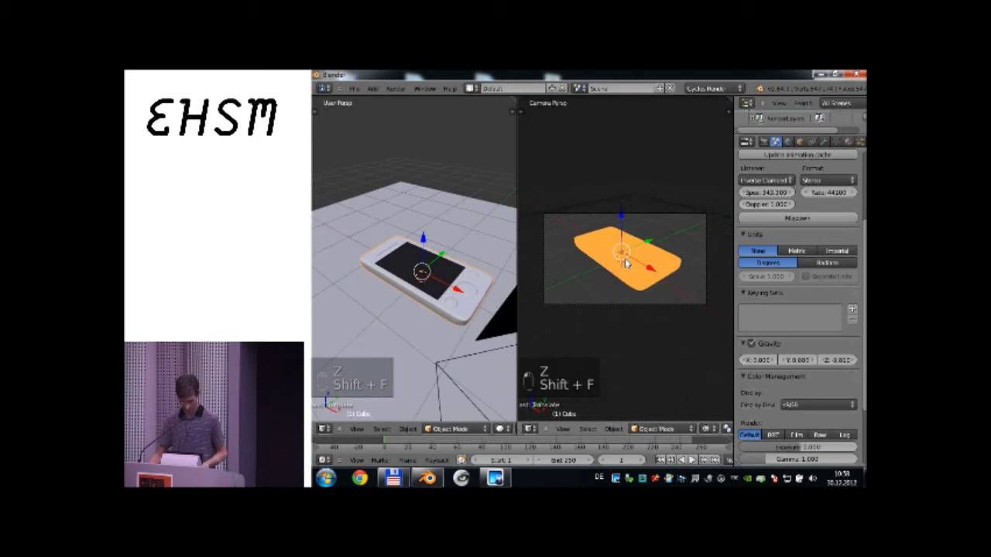
key(Tab)
key(shift+f)
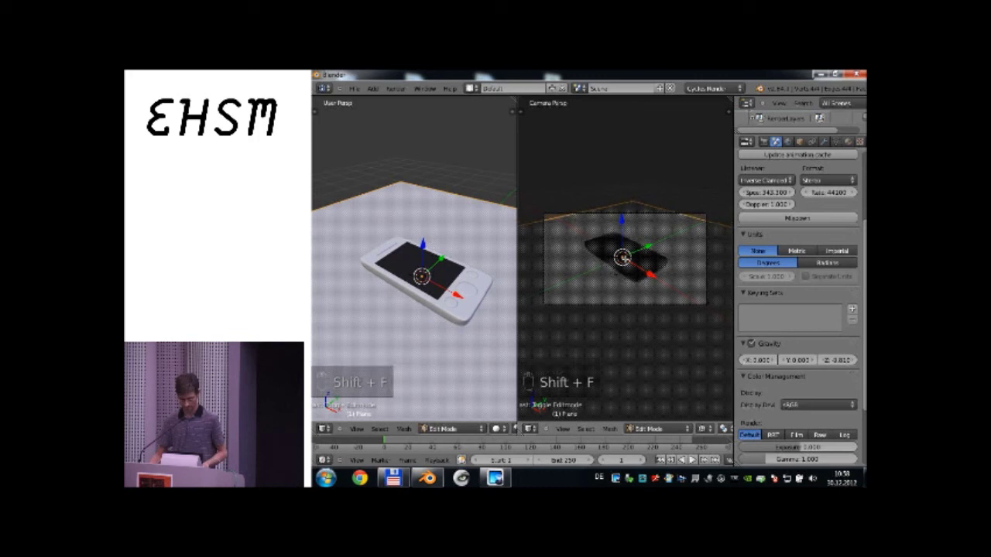
Extrude the floor's edges upward into walls in Edit Mode.
key(Tab)
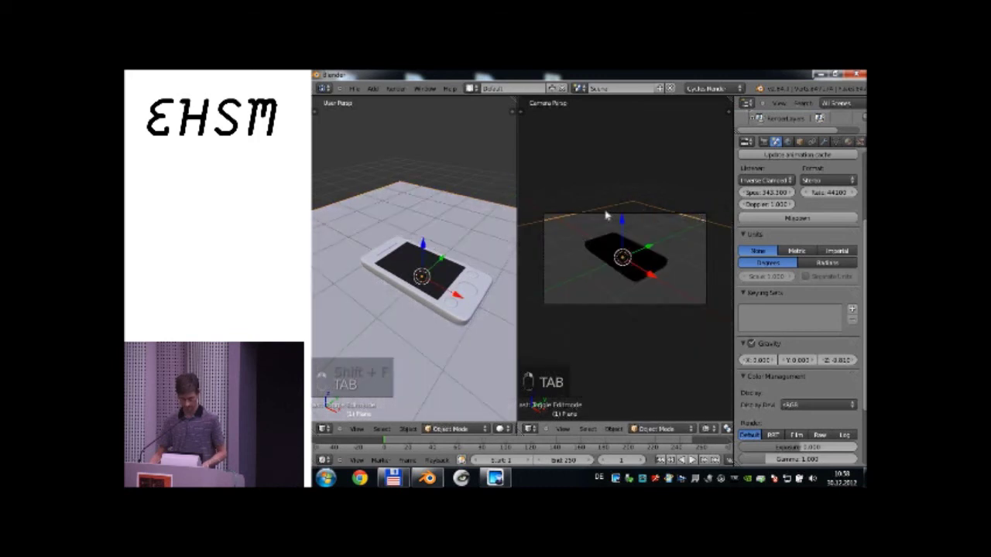
key(Tab)
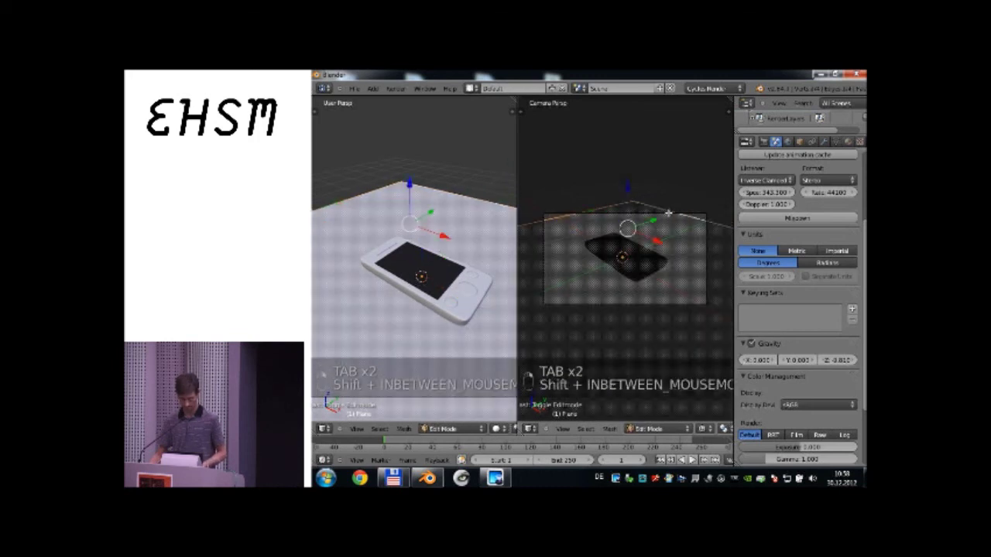
key(e)
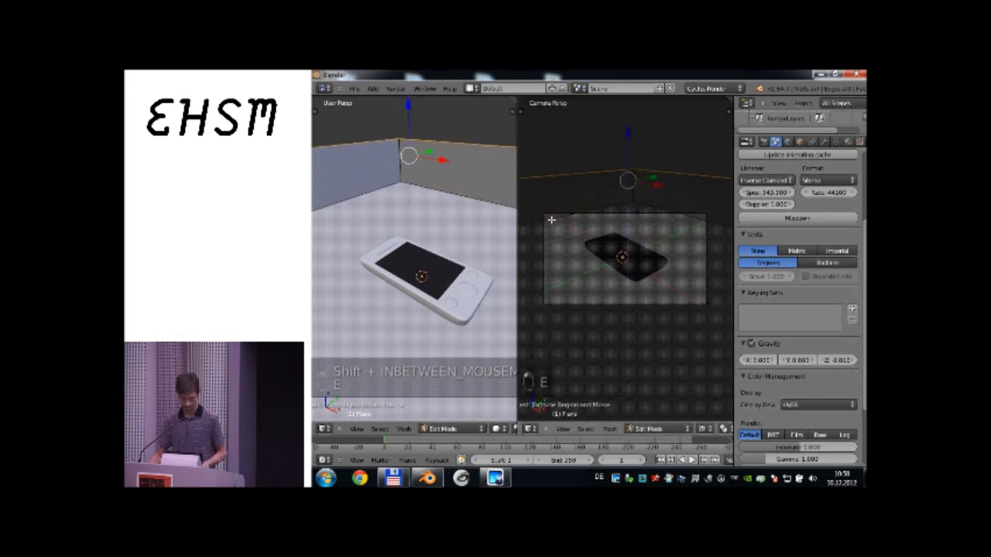
key(Tab)
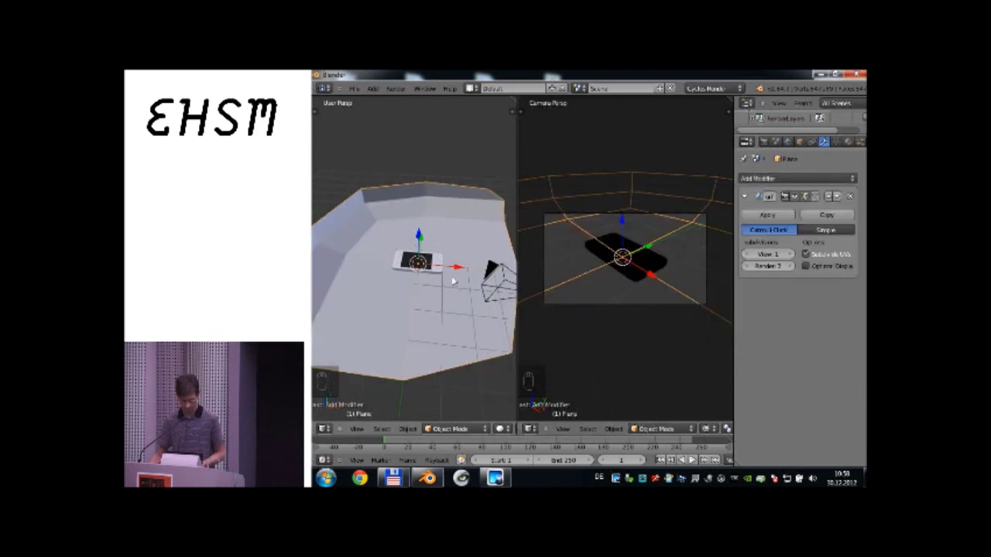
Smooth the walls into a curved backdrop with a Subdivision Surface modifier and show it Rendered.
key(z)
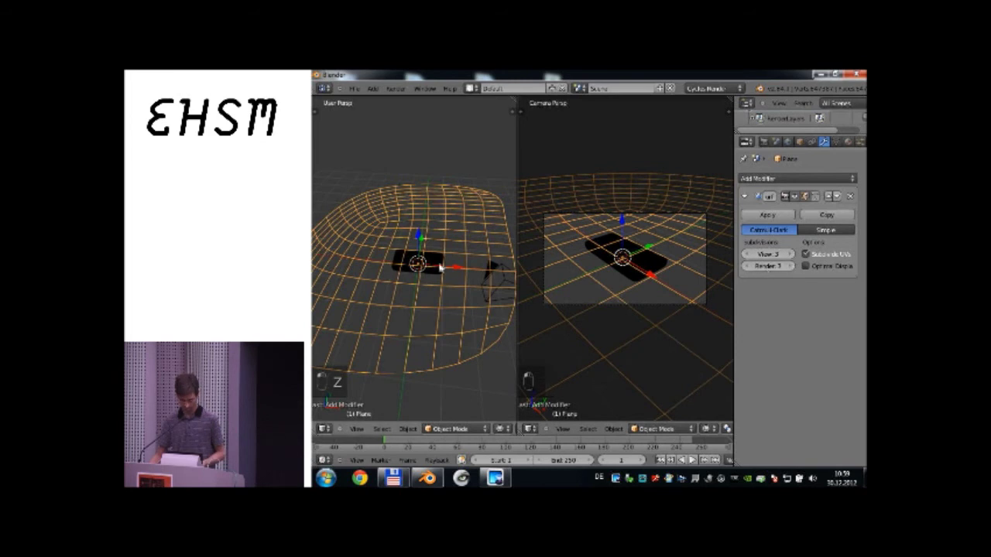
key(n)
key(n)
key(t)
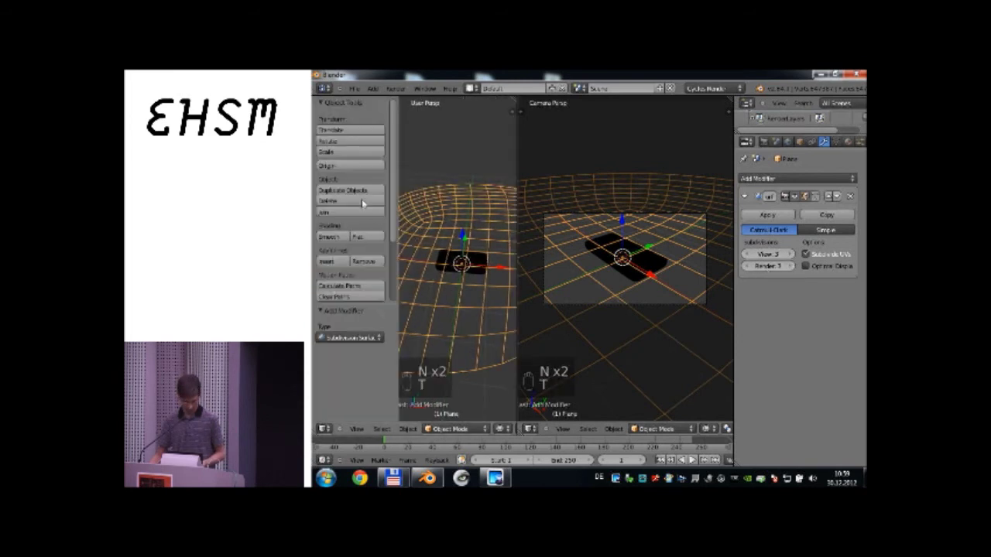
key(t)
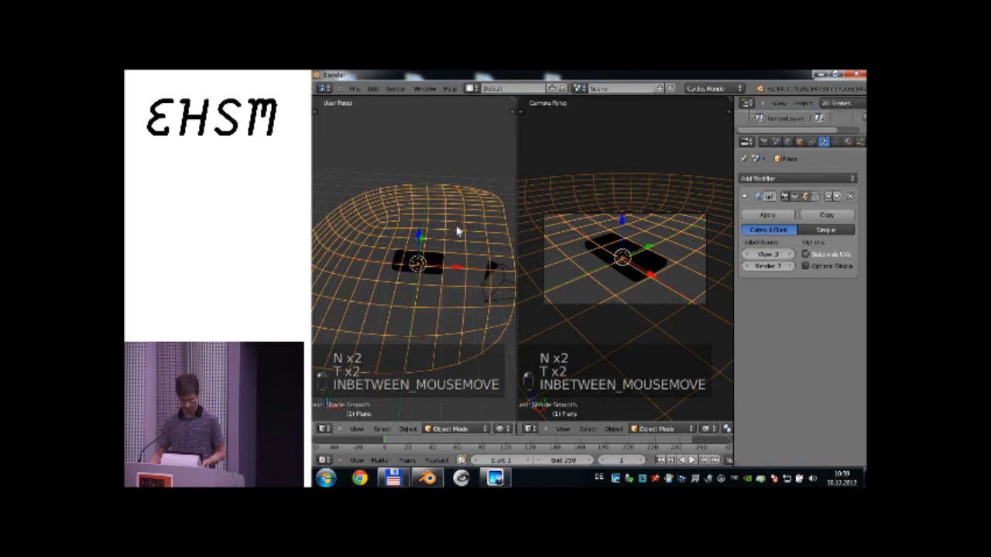
key(n)
key(z)
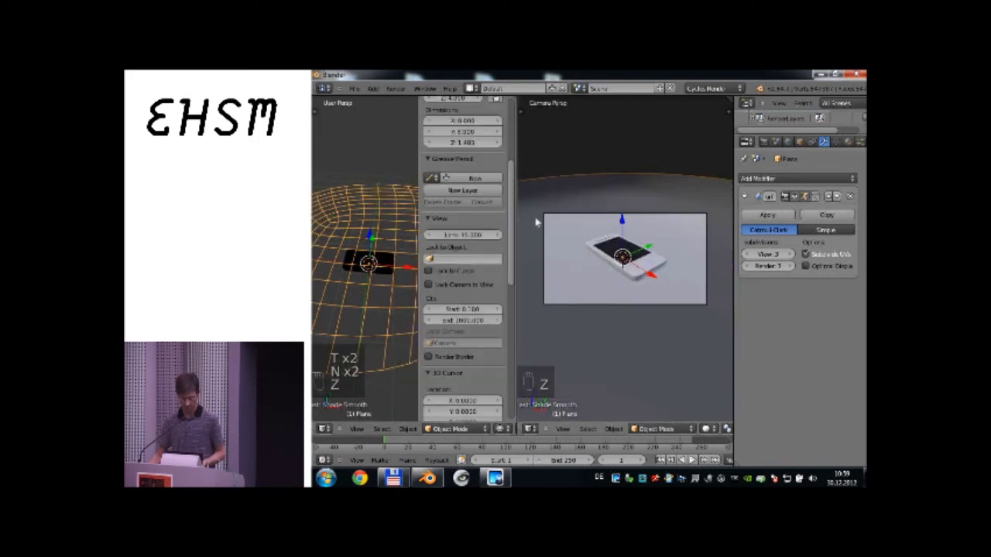
Show a Top Ortho view beside a live Cycles rendered preview of the phone on the backdrop.
key(n)
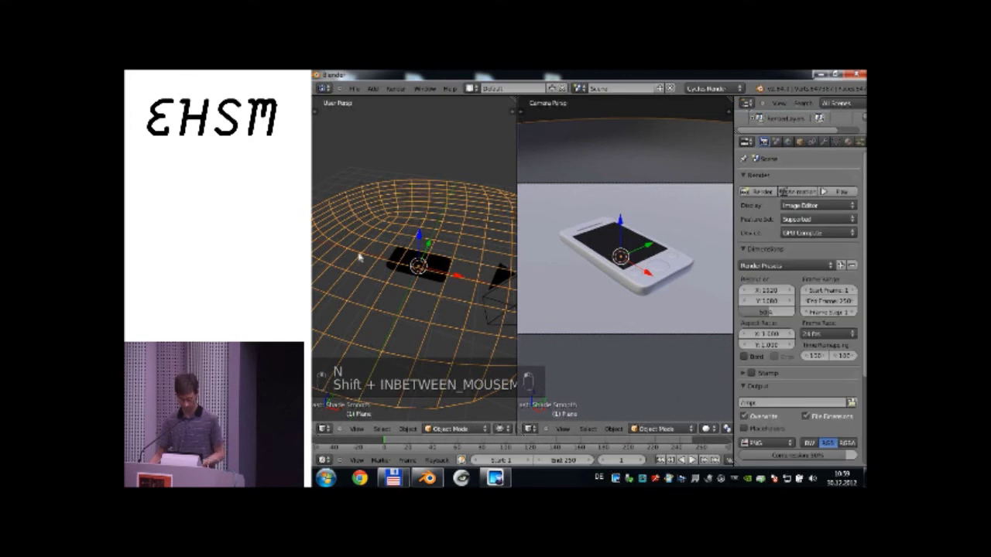
key(KP_7)
key(KP_5)
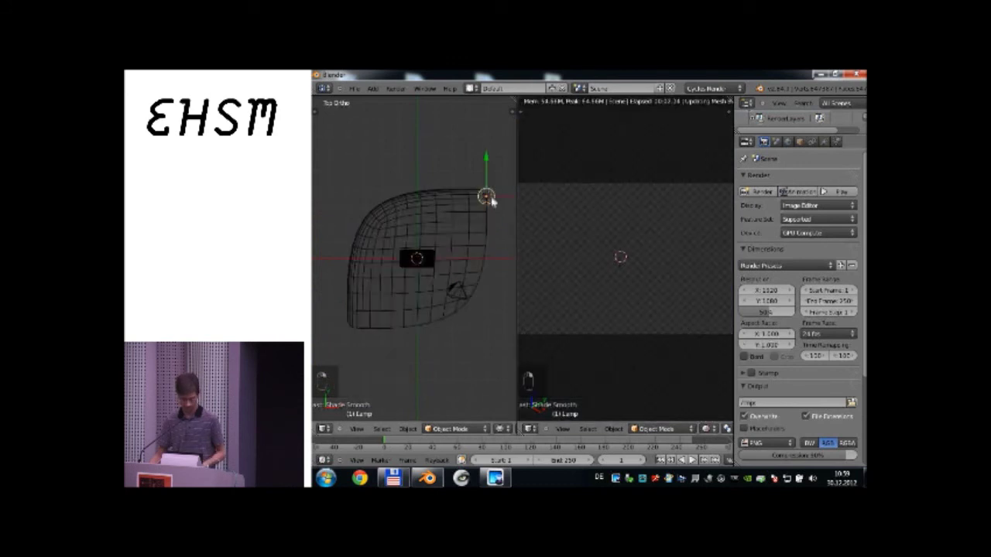
key(shift+d)
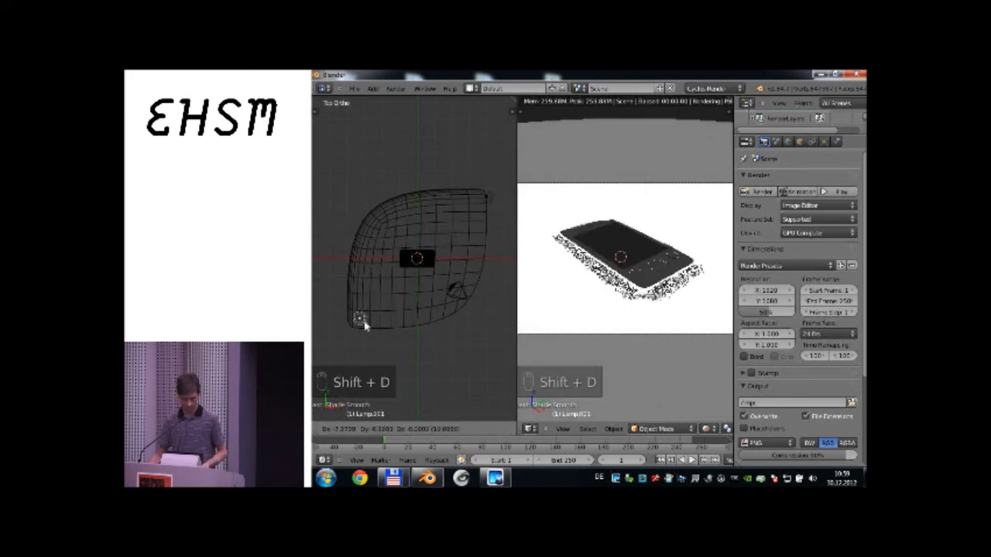
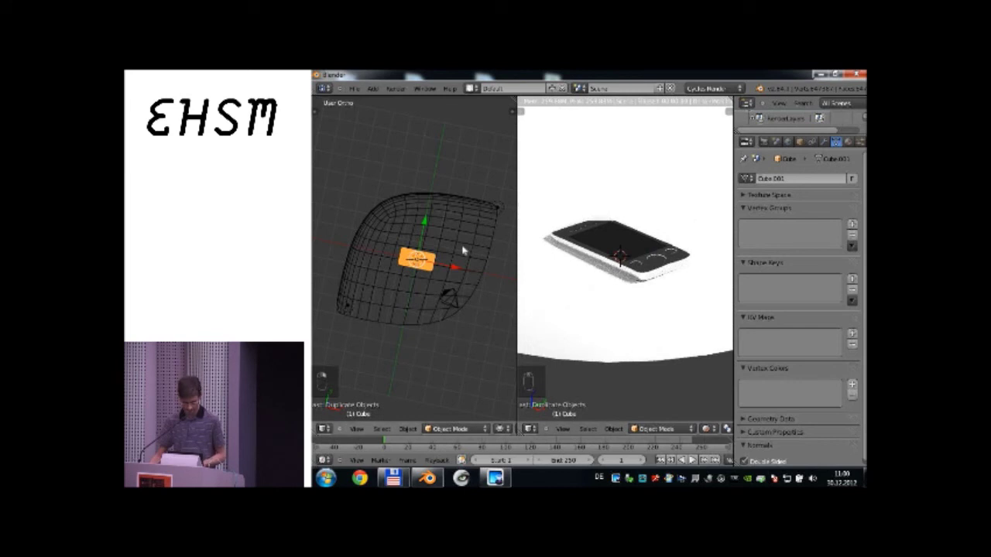
Frame the render preview closely through the scene camera.
key(KP_0)
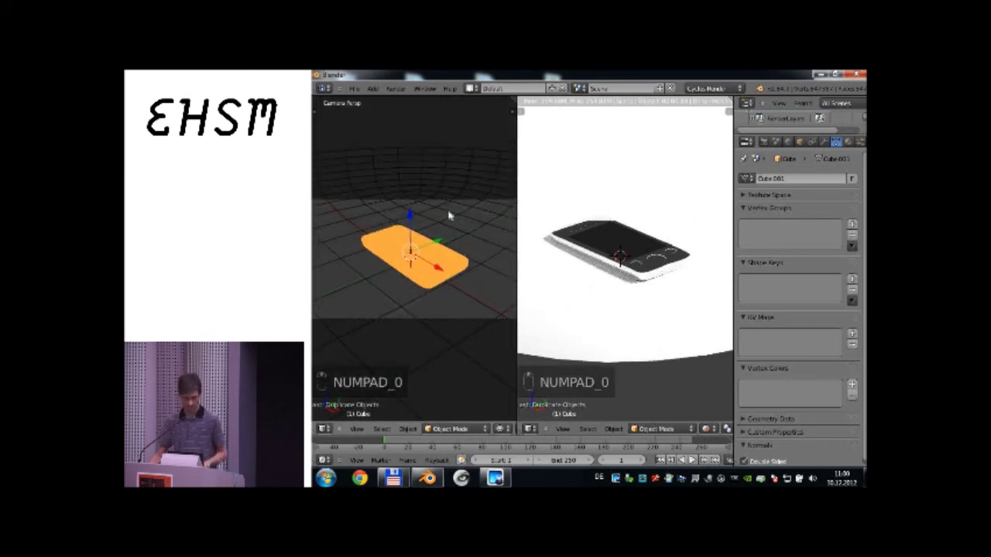
key(Tab)
key(g)
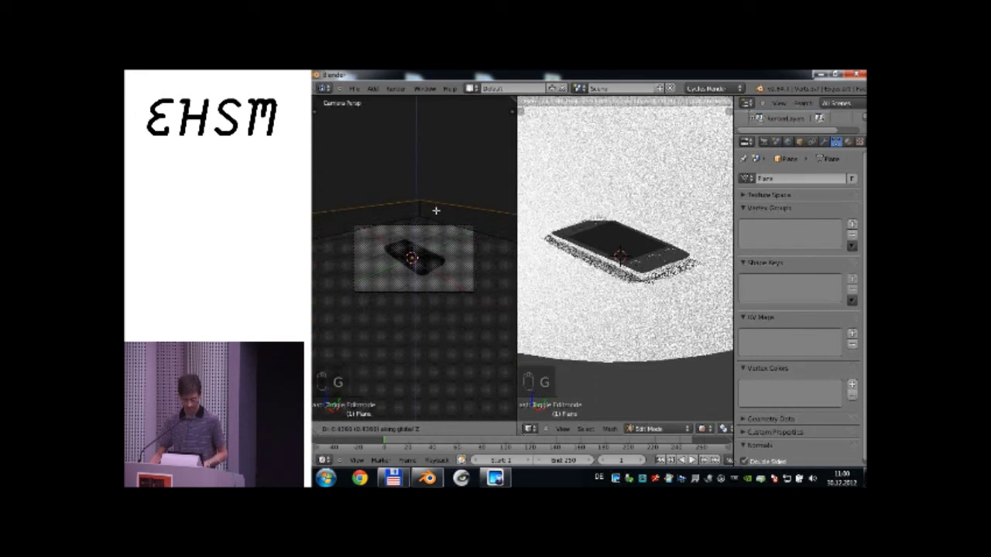
key(Tab)
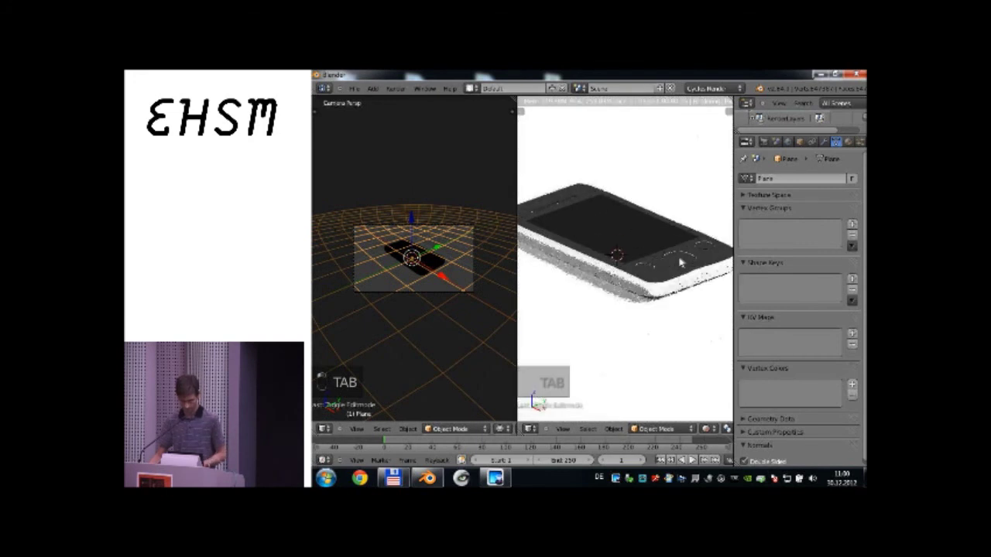
Set the World background colour to black and return to the Top view.
key(z)
key(z)
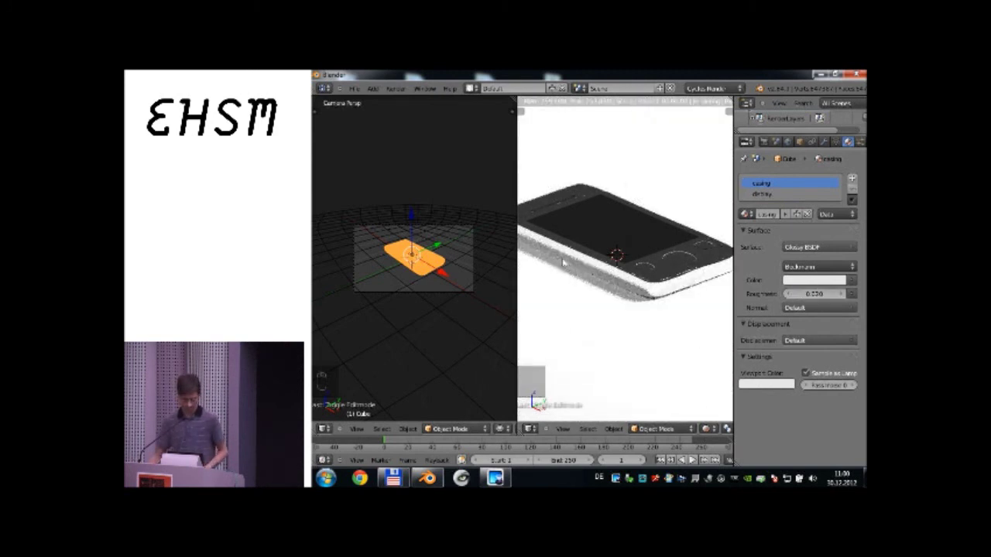
key(KP_7)
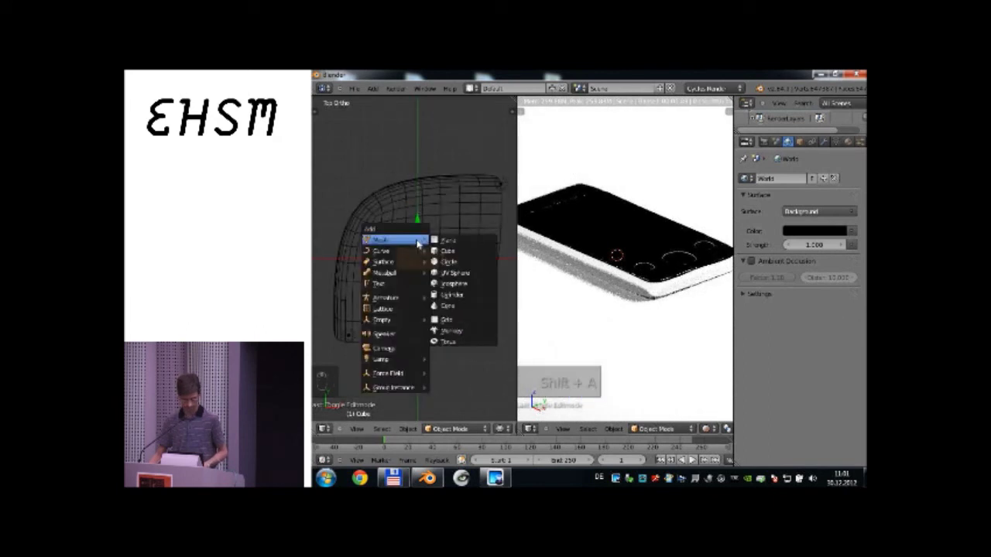
Add a plane above the phone and give it an Emission material with a Quadratic Gradient colour.
key(shift+a)
key(g)
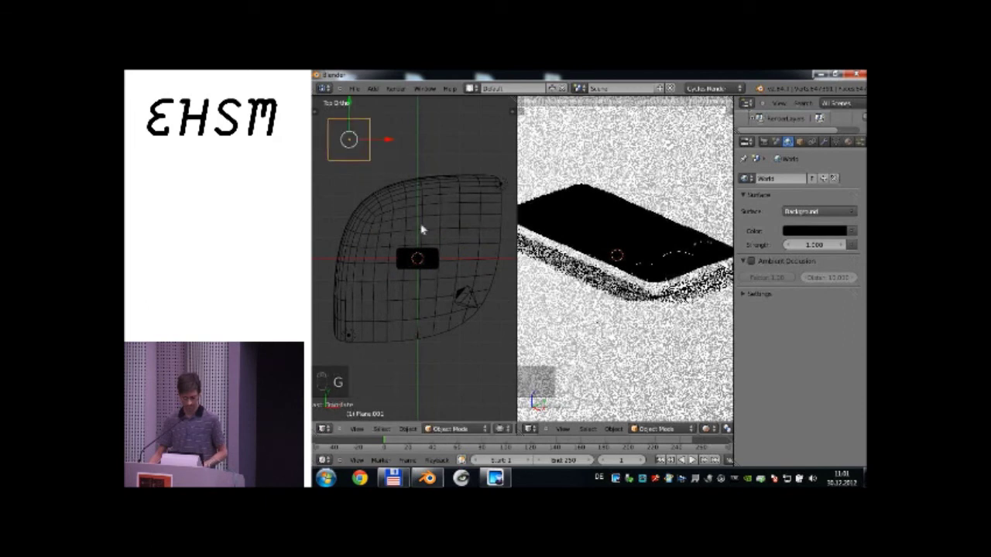
key(g)
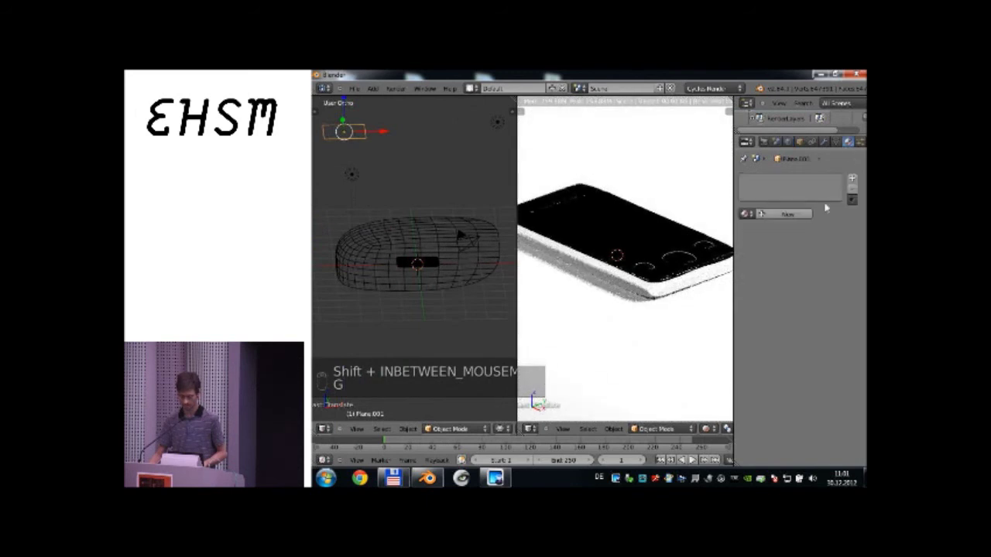
drag(807, 217, 745, 379)
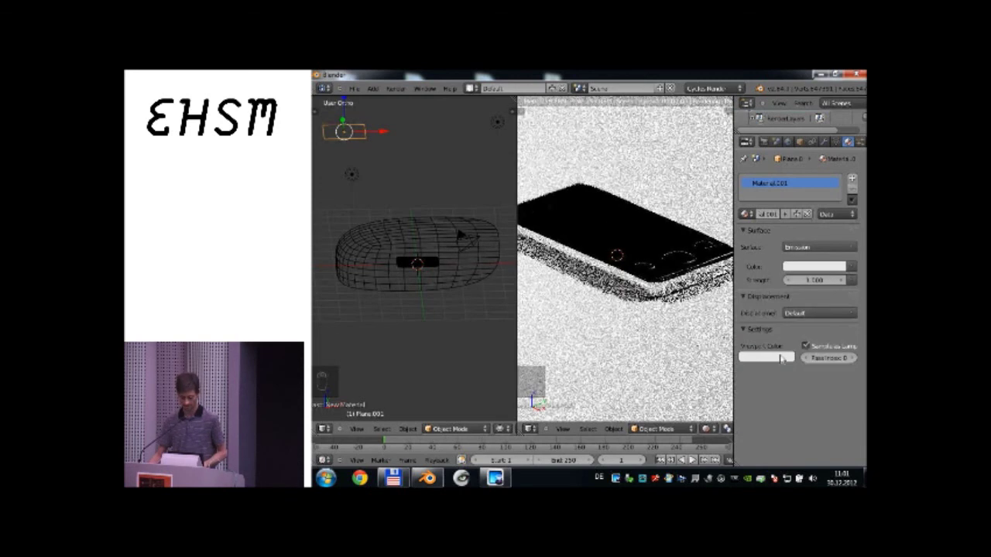
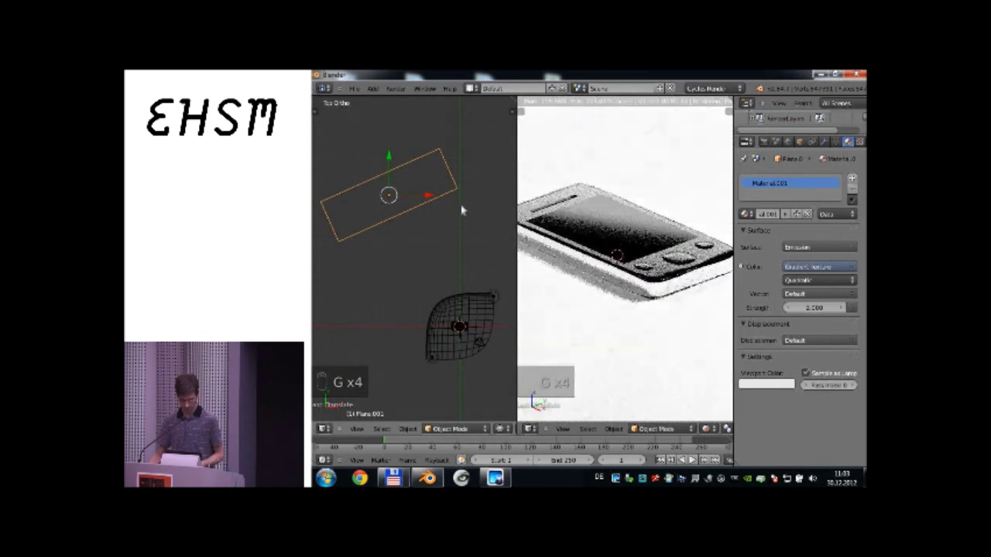
Scale and angle the emissive light plane over the phone while watching the preview.
key(s)
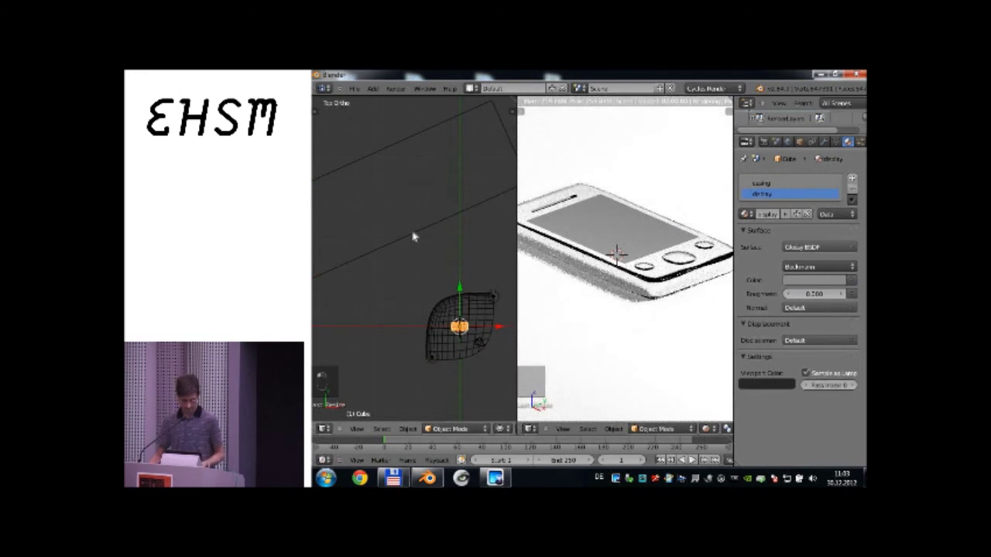
drag(411, 238, 450, 248)
key(g)
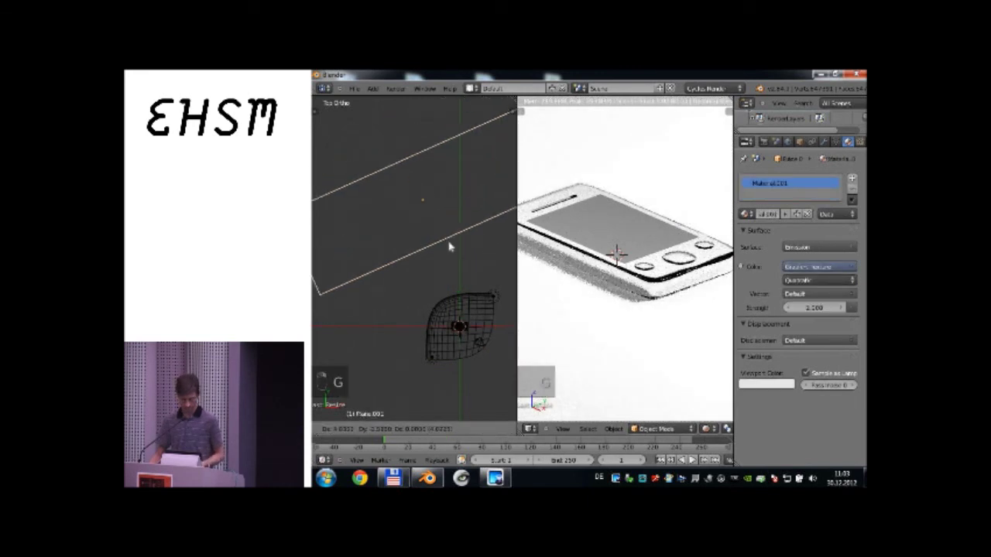
key(g)
key(g)
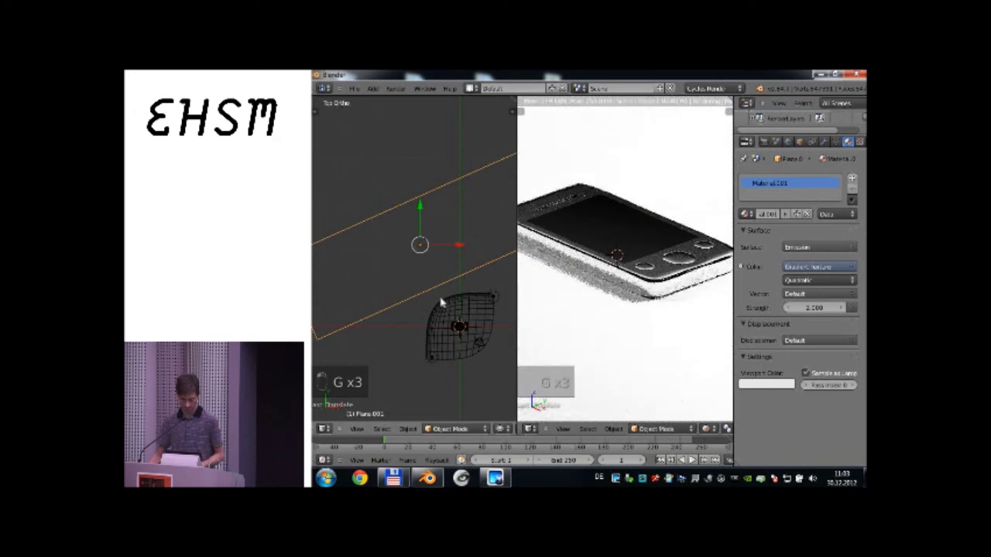
key(s)
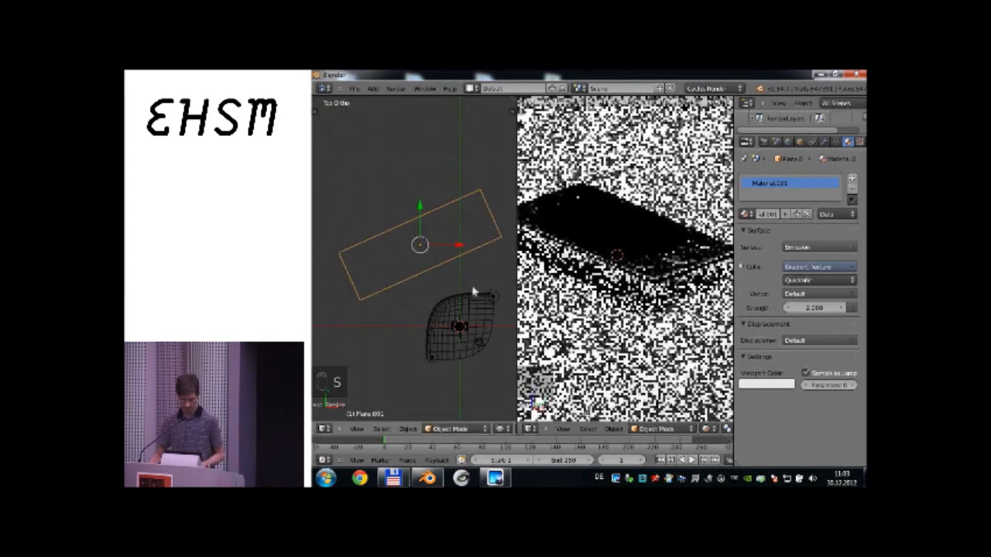
key(g)
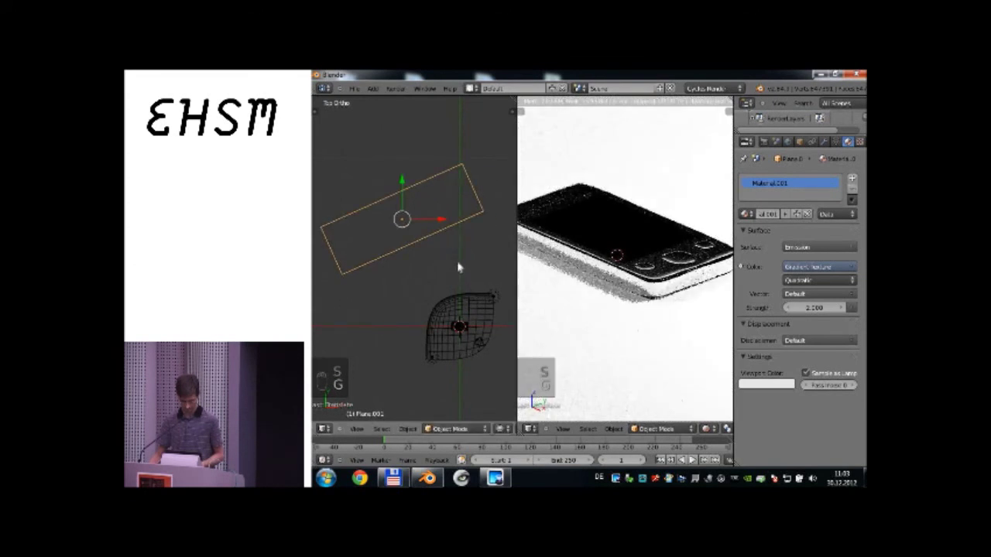
key(g)
Shrink and reposition the light plane, then set the casing Glossy roughness to 0.001.
key(s)
key(g)
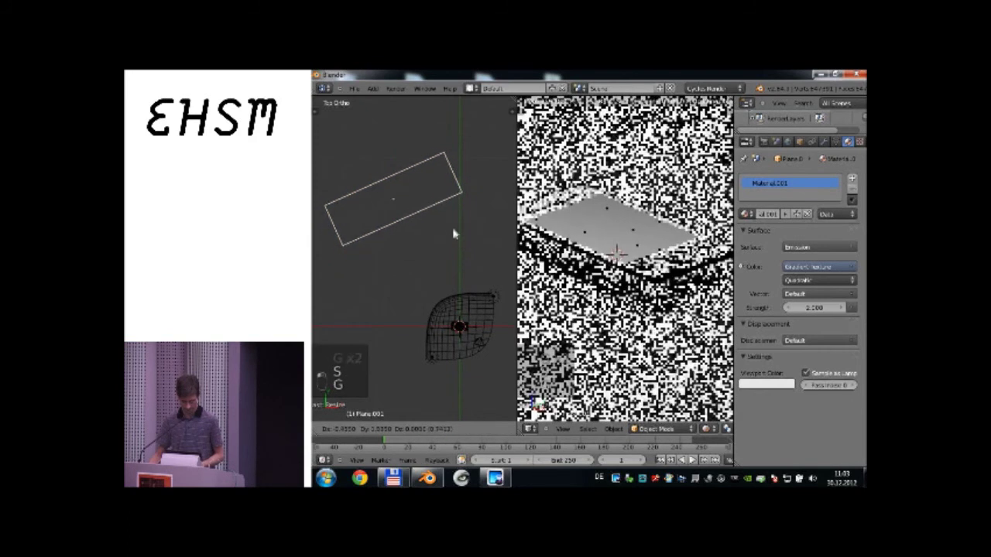
key(g)
key(g)
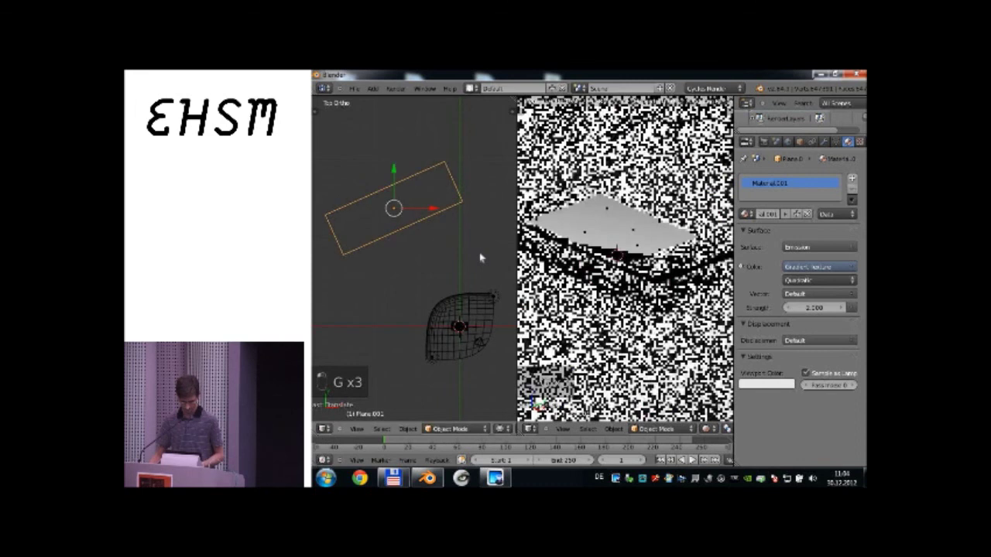
key(g)
key(s)
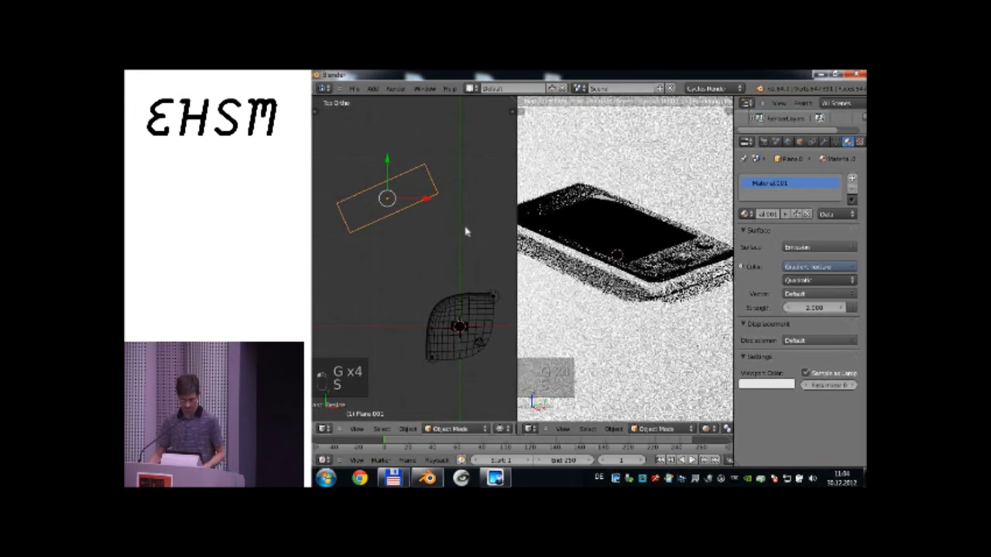
key(g)
key(g)
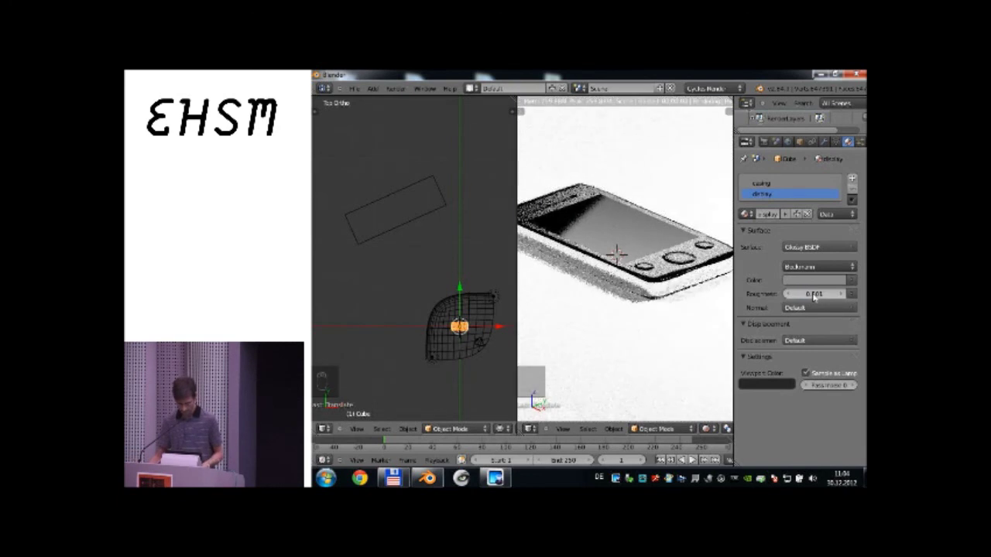
Select the light plane and rotate it in the top view to shift the screen reflection.
key(r)
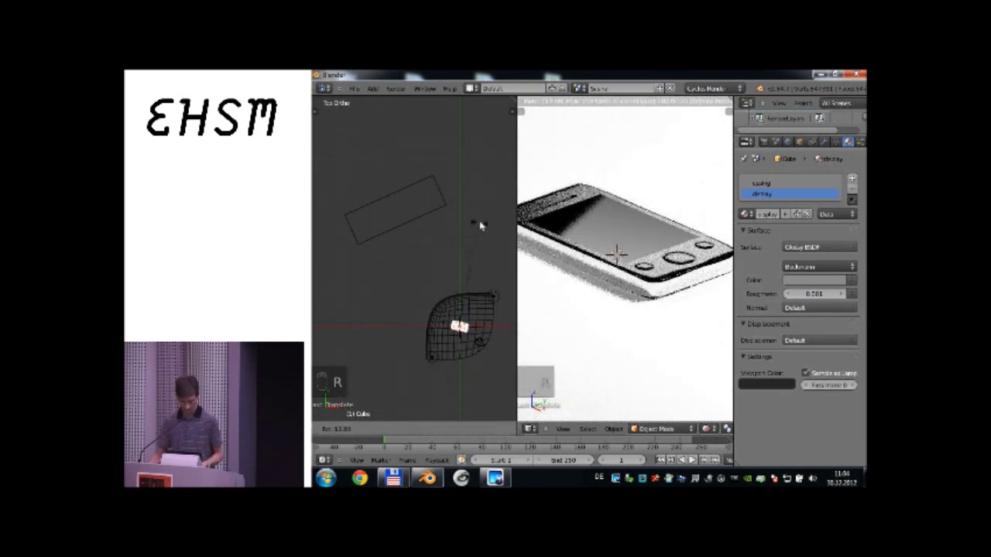
click(435, 226)
key(r)
key(r)
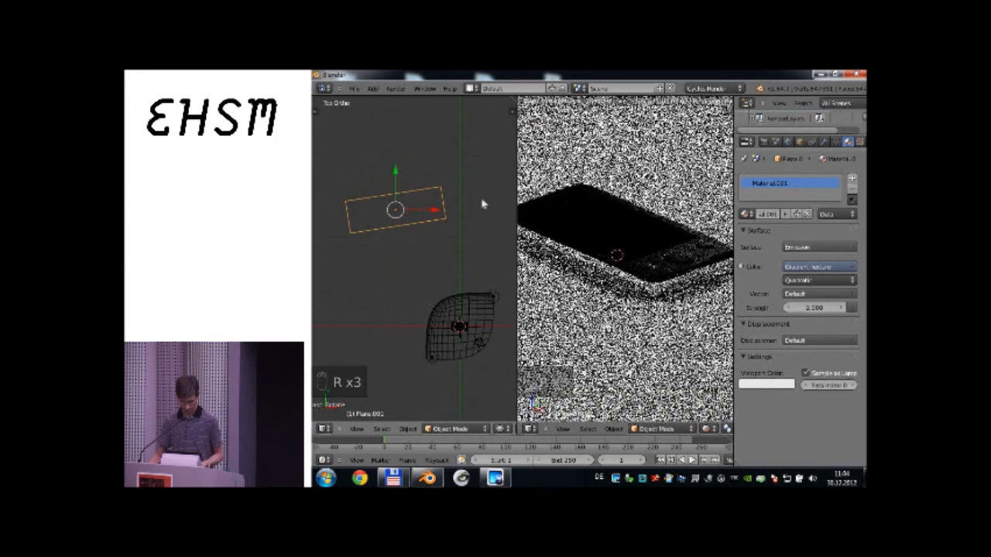
key(r)
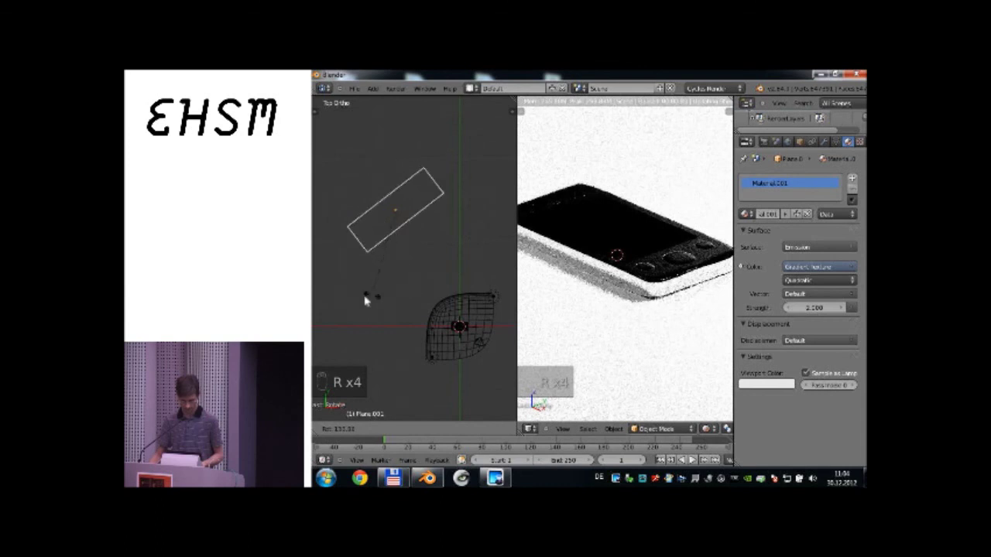
key(r)
key(s)
key(g)
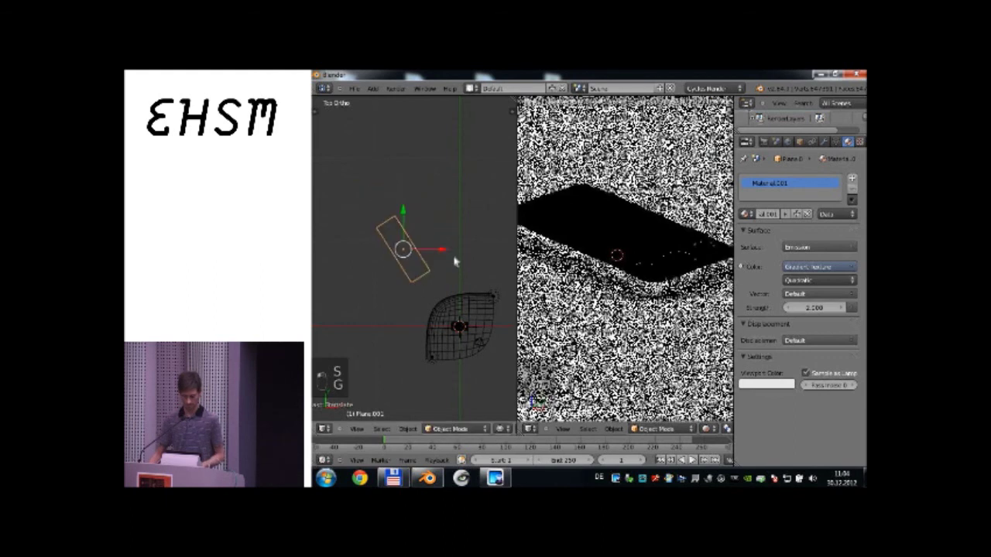
Check from Front and Top views and fine-tune the plane into a diagonal gradient reflection.
key(KP_1)
key(g)
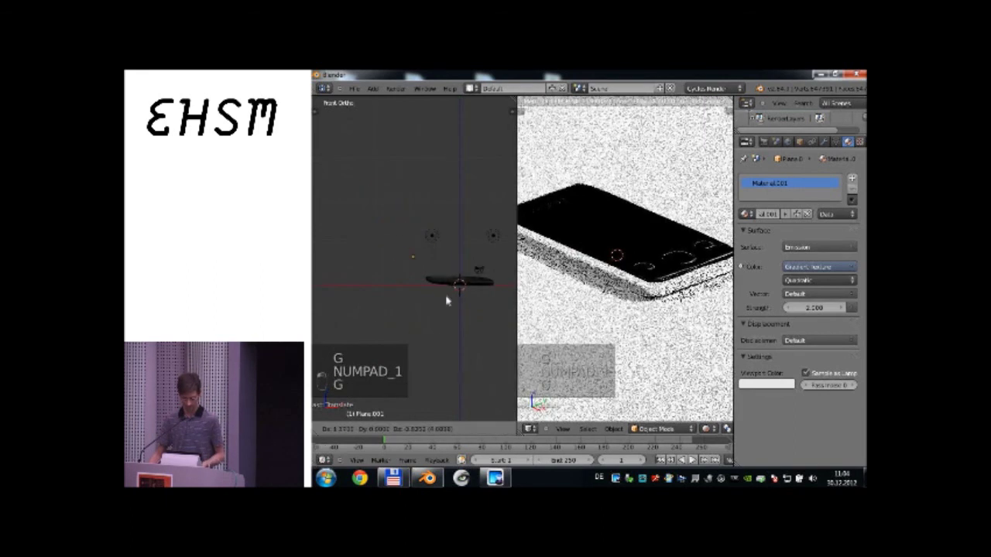
key(KP_7)
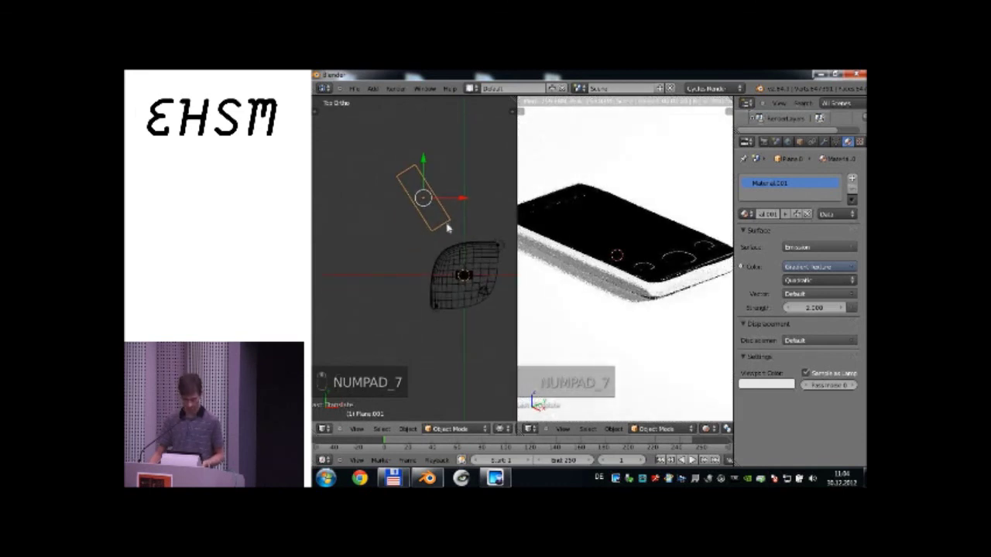
key(g)
key(r)
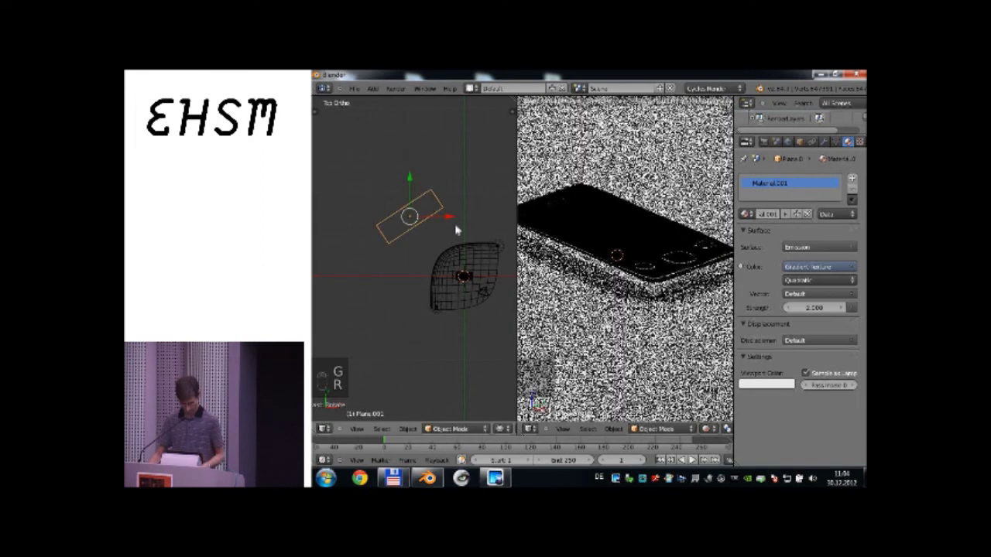
key(g)
click(467, 224)
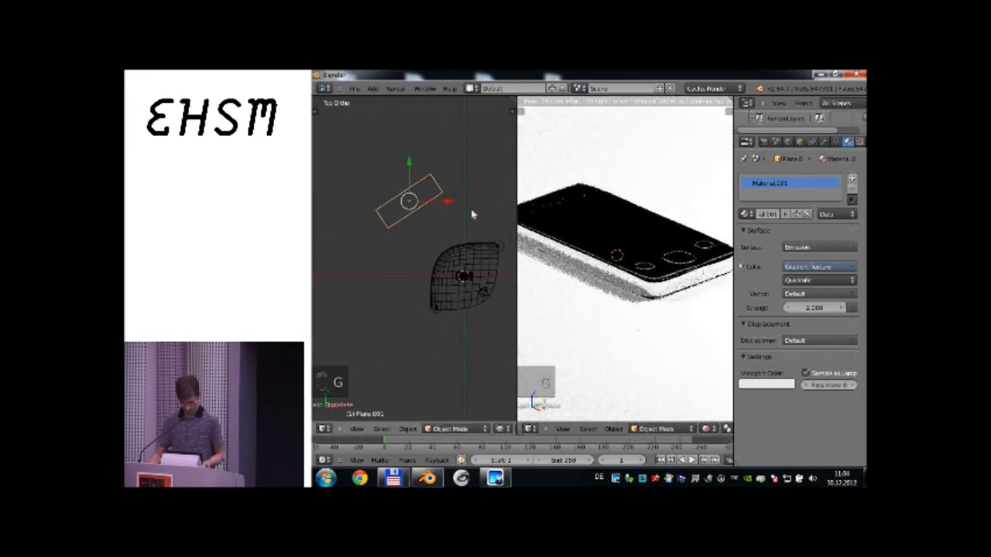
key(g)
key(g)
key(g)
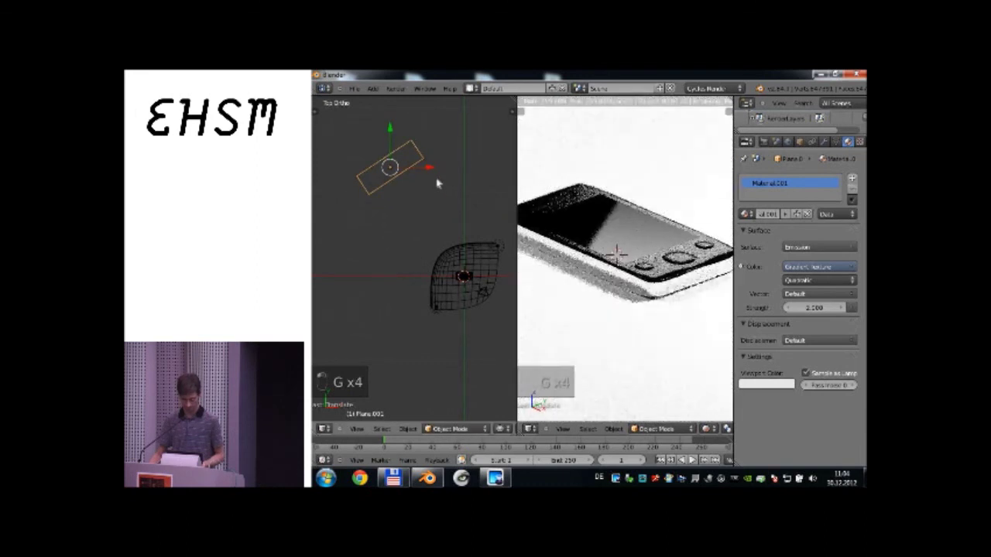
Check the rendered preview, then re-angle the light plane from the top view.
key(r)
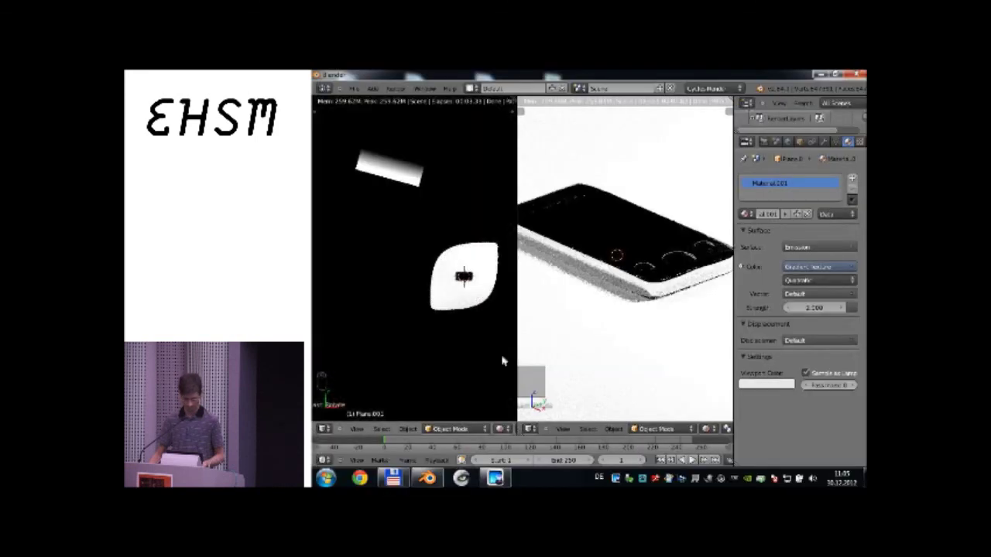
key(r)
click(505, 227)
key(z)
key(r)
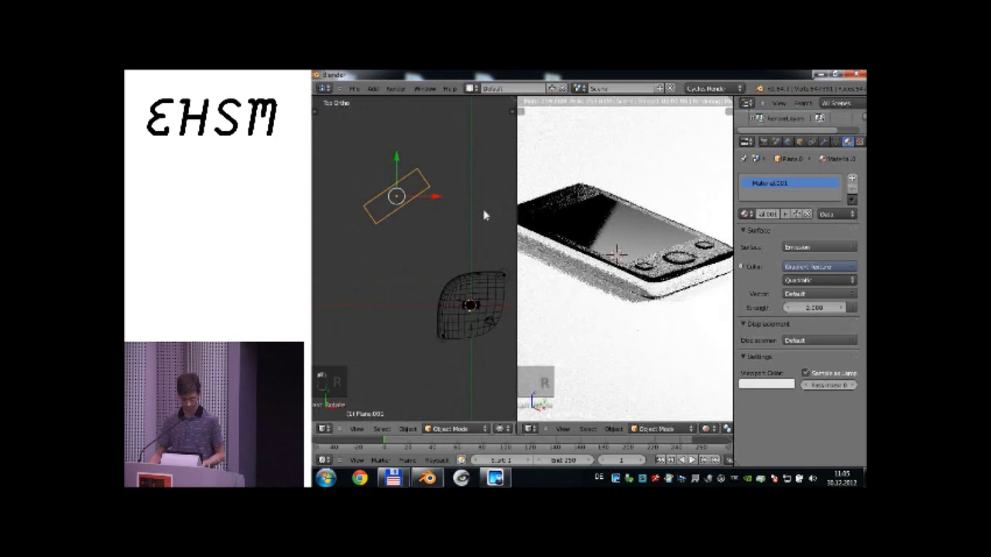
Move and tilt the light plane so a diagonal reflection crosses the phone screen.
key(g)
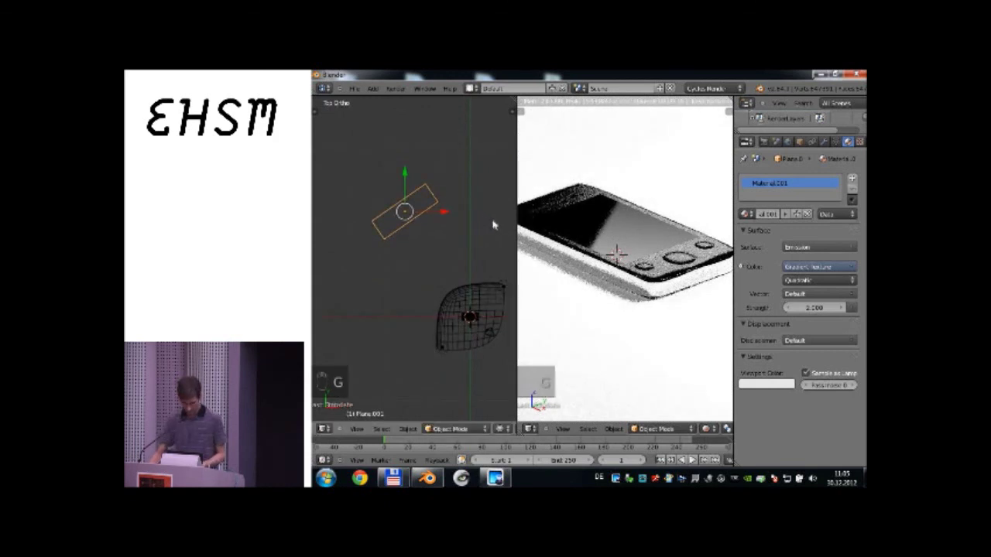
key(KP_0)
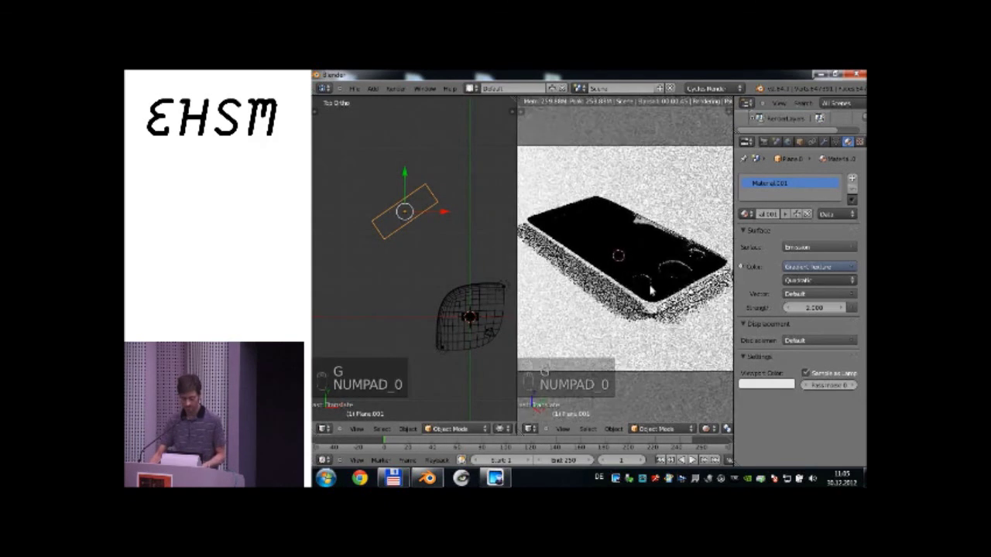
key(g)
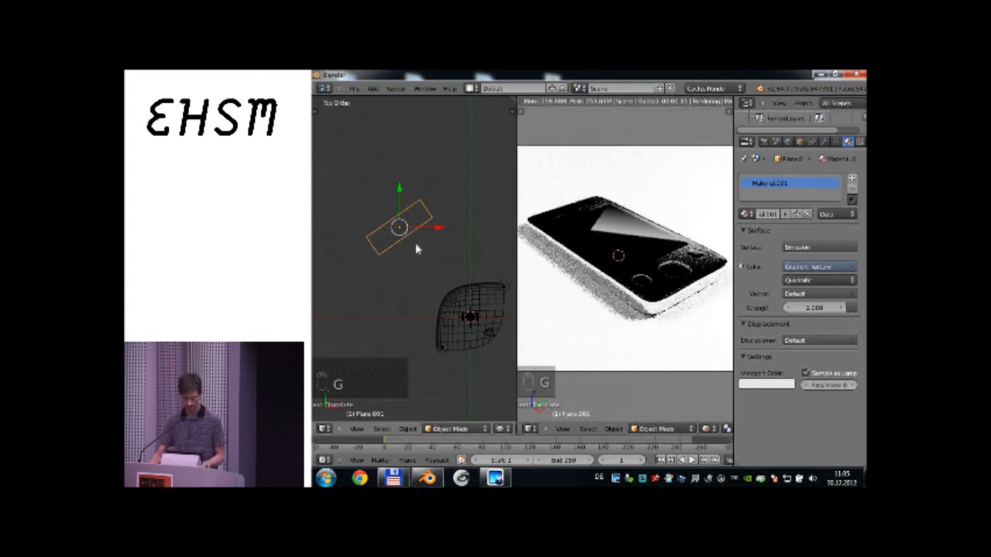
key(g)
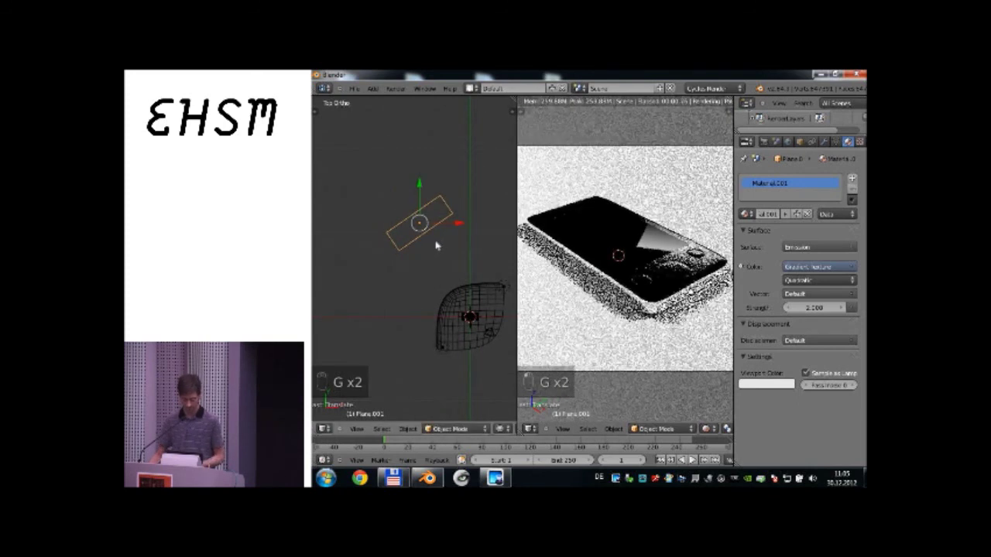
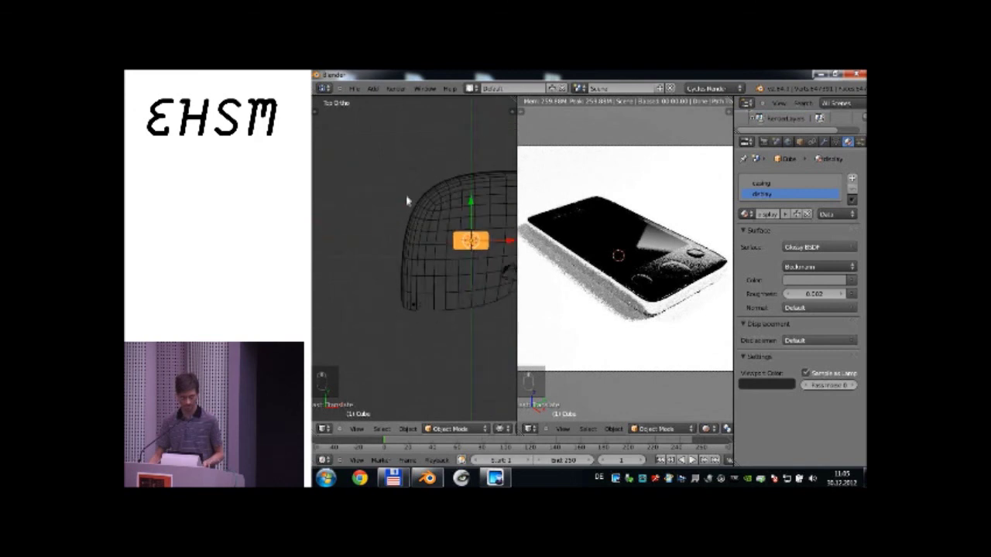
Zoom out, reselect the emission plane and nudge its position and size.
drag(400, 168, 415, 191)
key(g)
key(g)
key(g)
key(s)
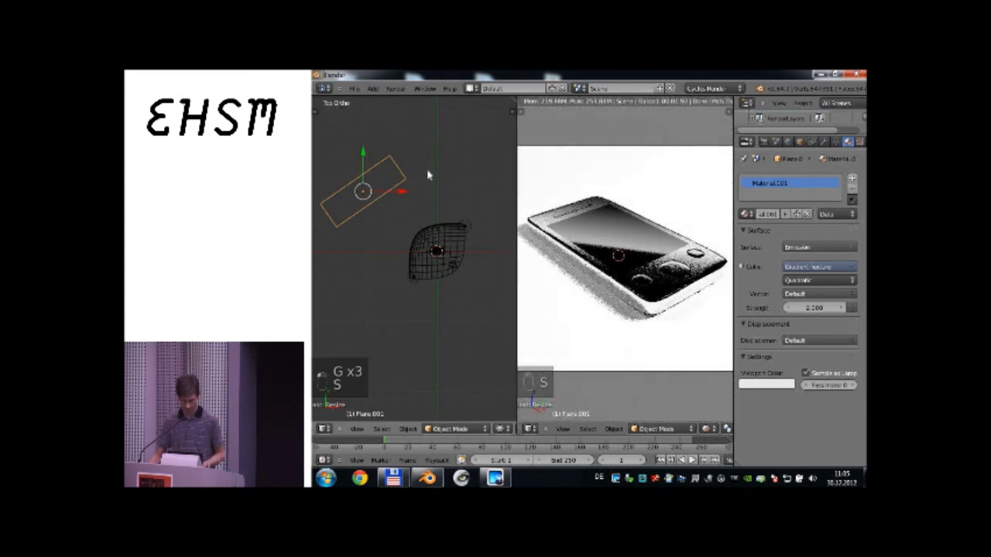
Nudge the plane once more in top view and bring up the Add menu (Shift+A).
key(g)
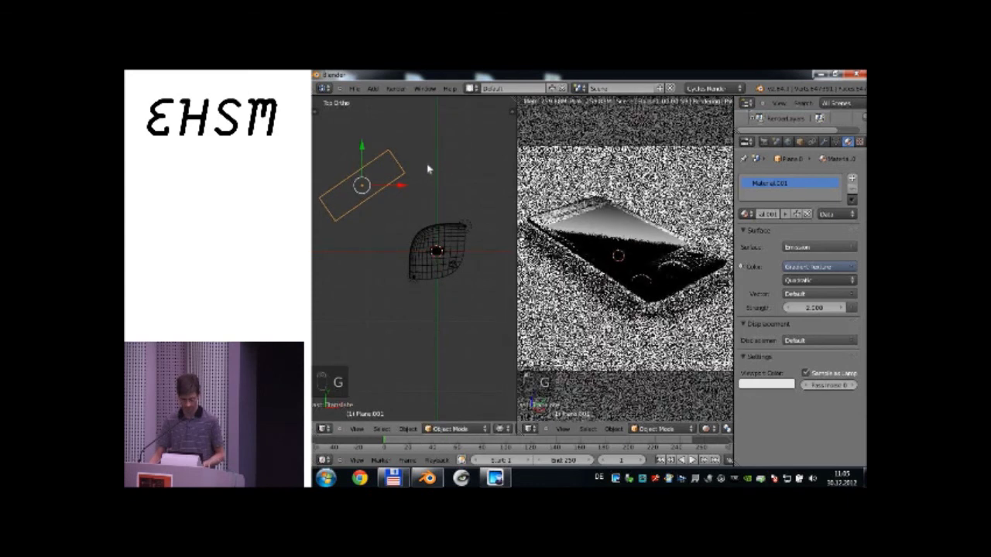
key(KP_7)
key(shift+a)
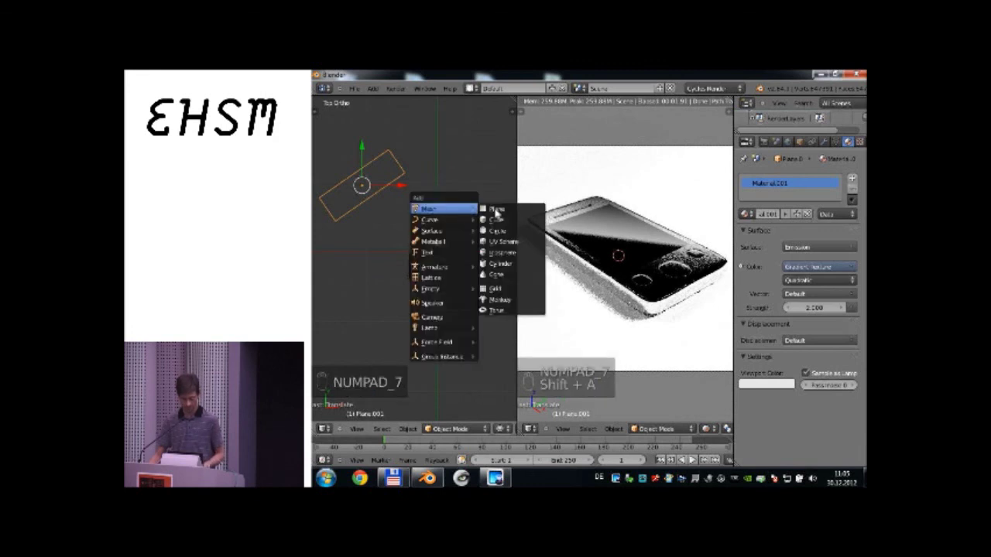
Add a second plane, raise it above the phone in front view and give it an emission material.
key(KP_1)
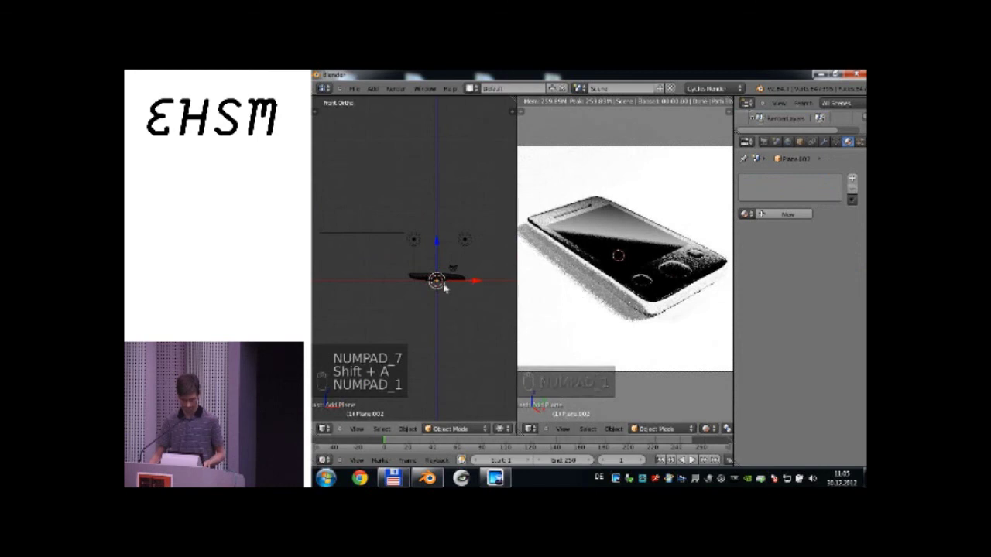
key(g)
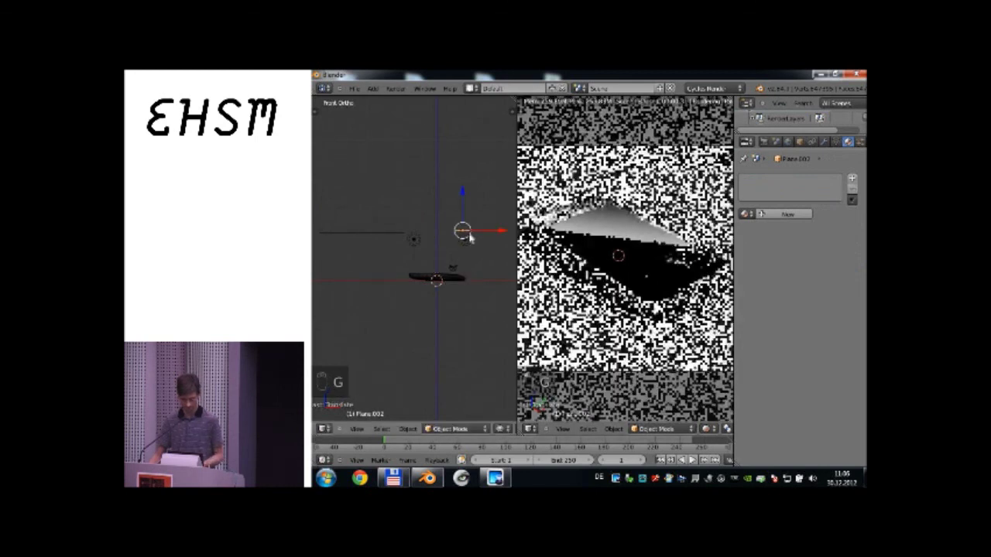
key(KP_7)
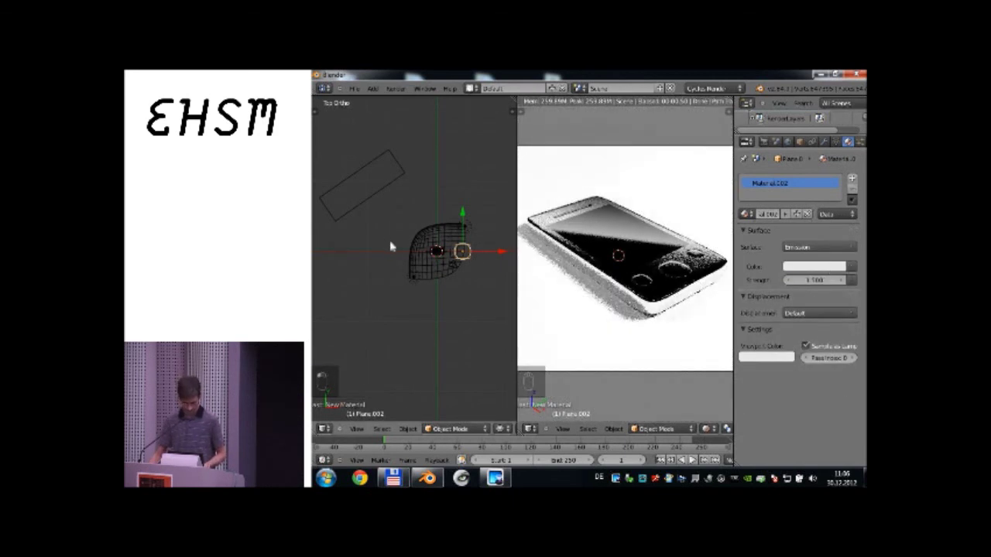
key(g)
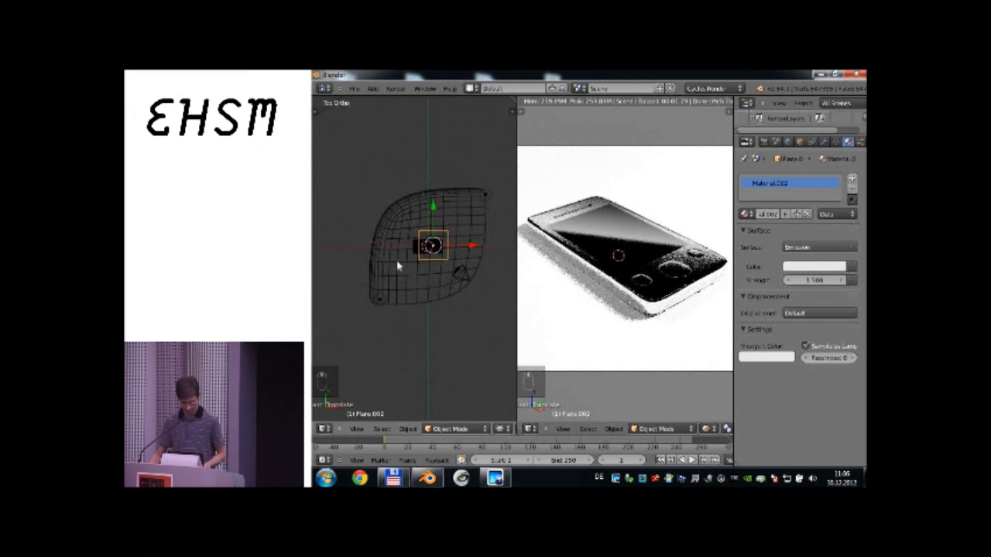
Stretch and enlarge the second light plane, then move it upward.
key(g)
key(g)
drag(439, 254, 424, 218)
key(g)
key(g)
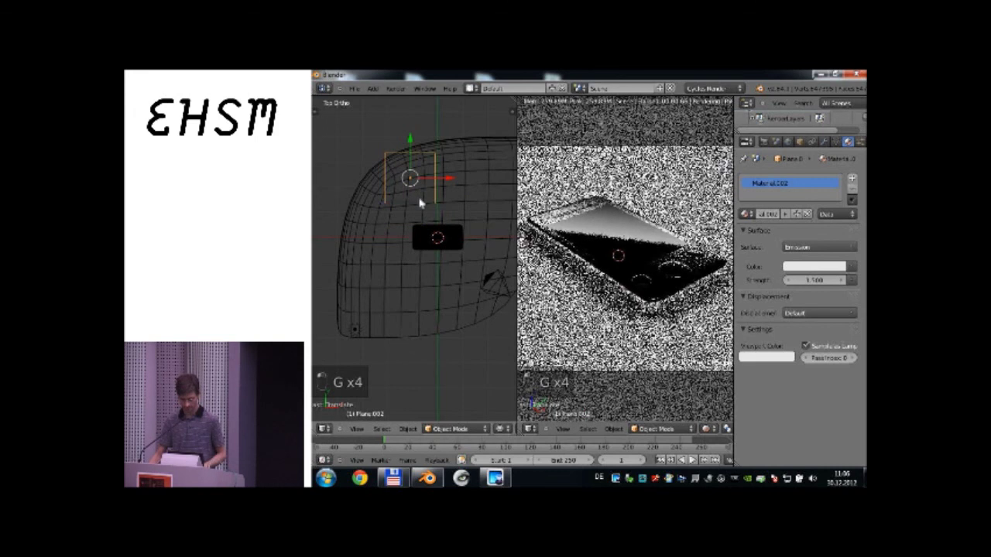
key(g)
key(s)
click(479, 229)
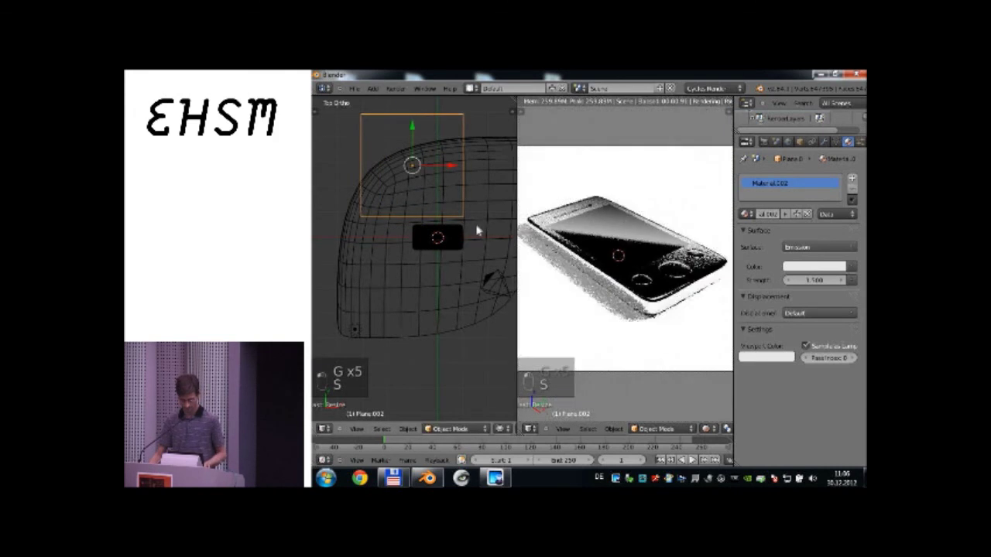
key(g)
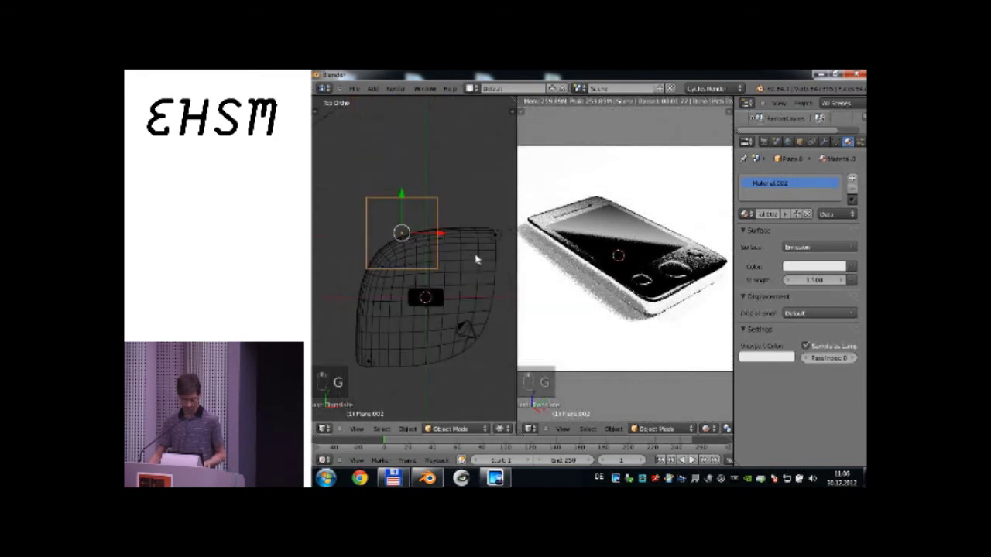
Rotate and place the second plane beside the phone to add another highlight.
key(r)
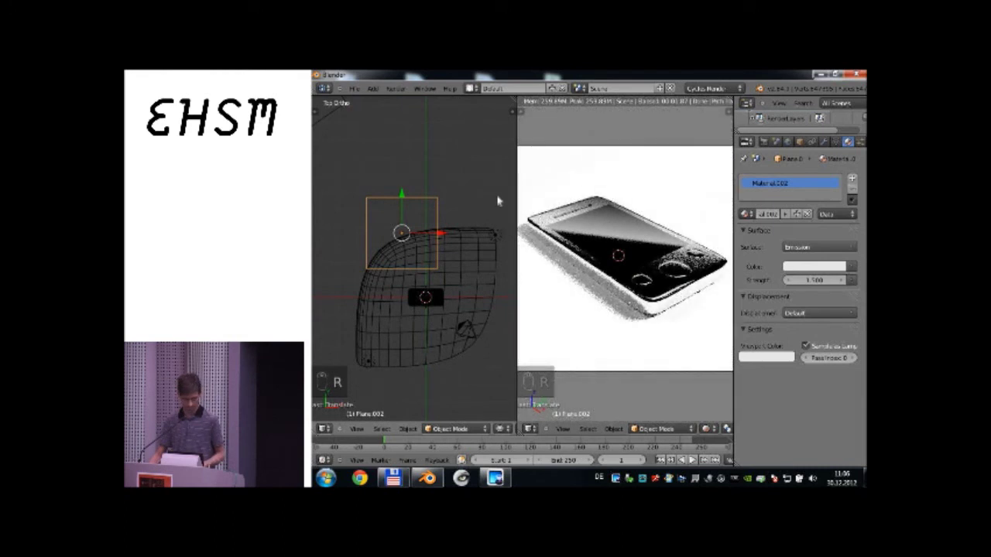
key(r)
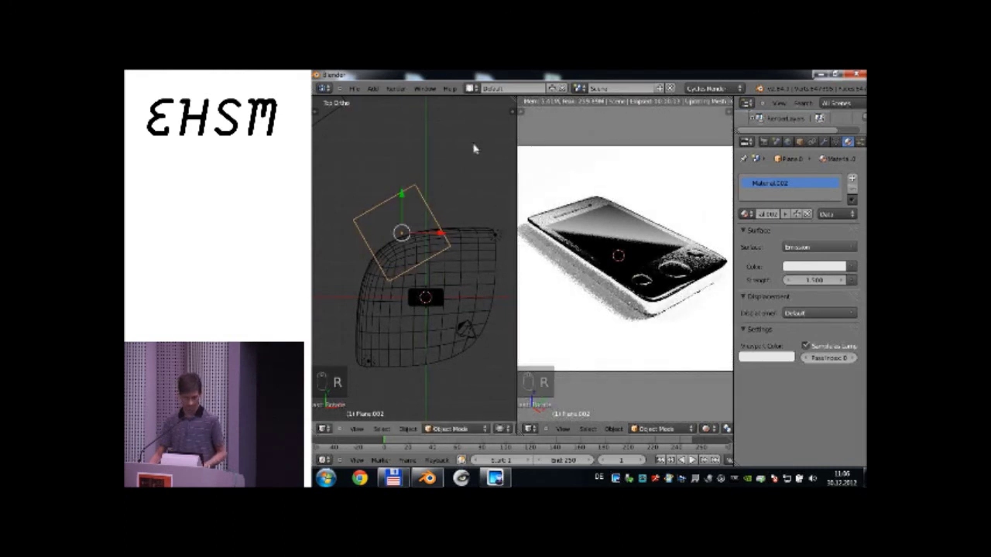
middle_click(453, 207)
key(g)
key(r)
key(s)
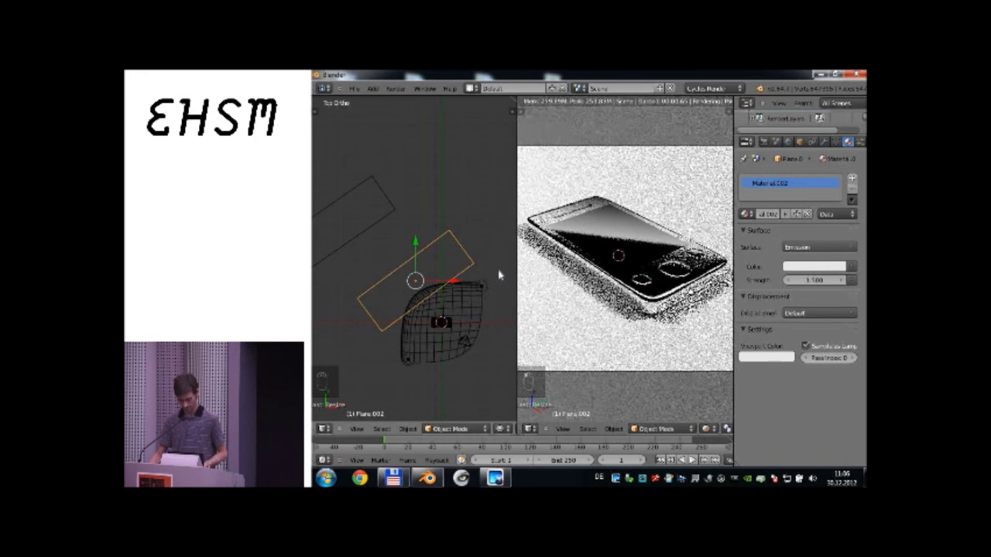
key(g)
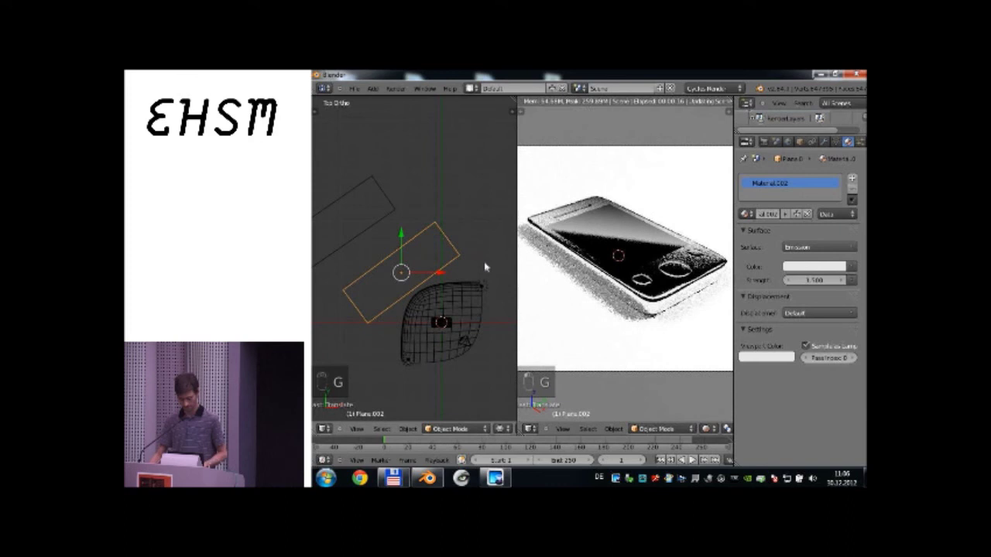
key(g)
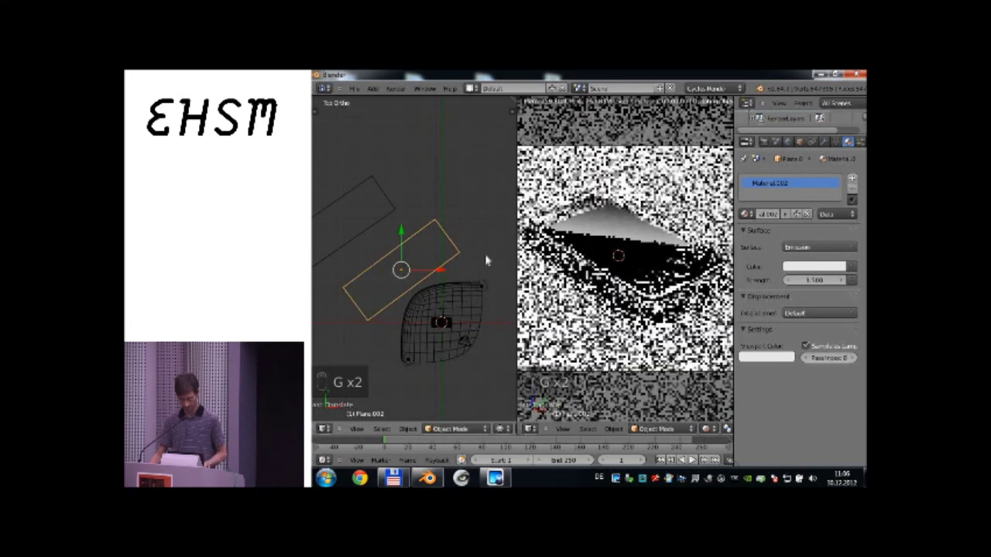
key(r)
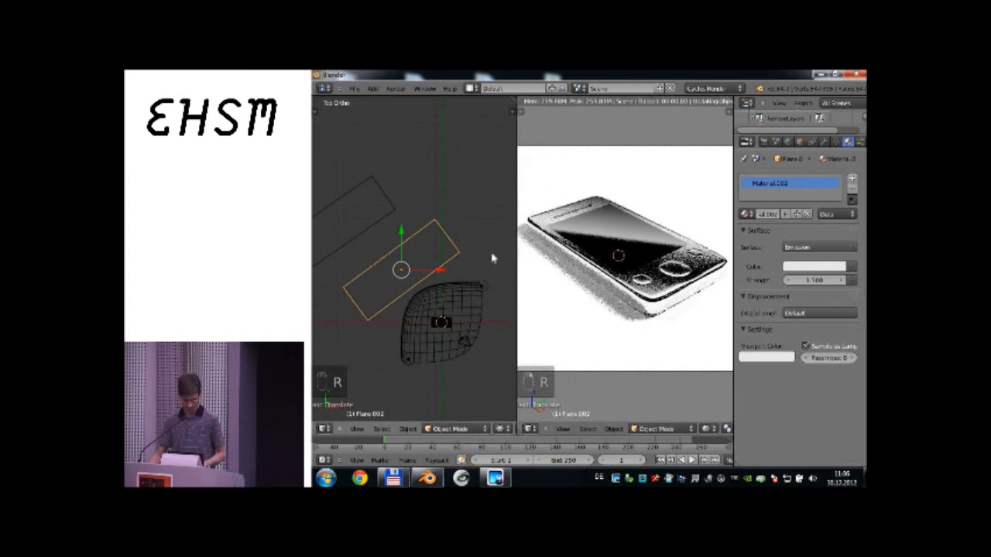
Show the Render properties and switch the camera view from rendered preview to solid shading.
key(r)
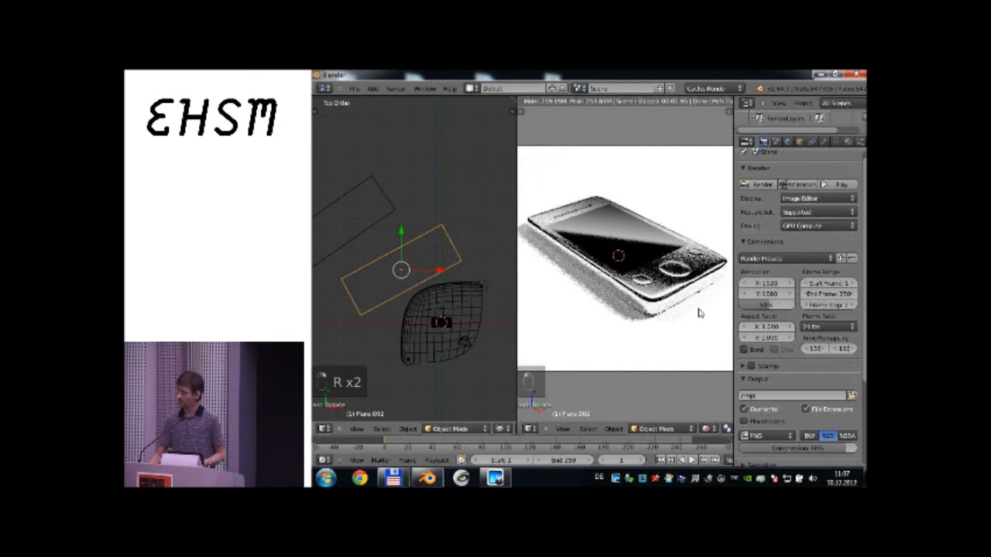
key(z)
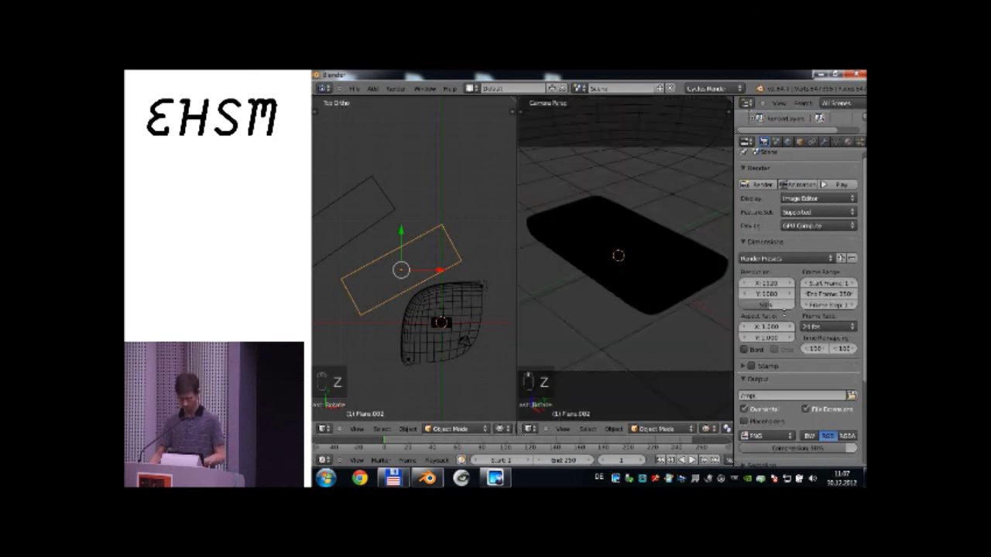